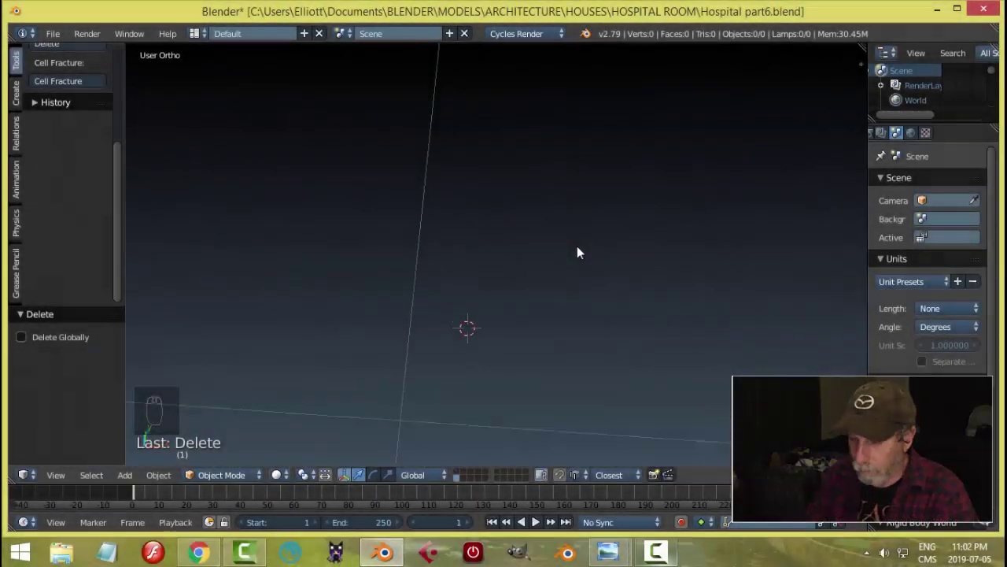
- Add a twelve-vertex circle in top view and scale it down small in Edit Mode
{"action": "key", "text": "KP_7"}
{"action": "key", "text": "shift+a"}
{"action": "key", "text": "Tab"}
{"action": "key", "text": "s"}
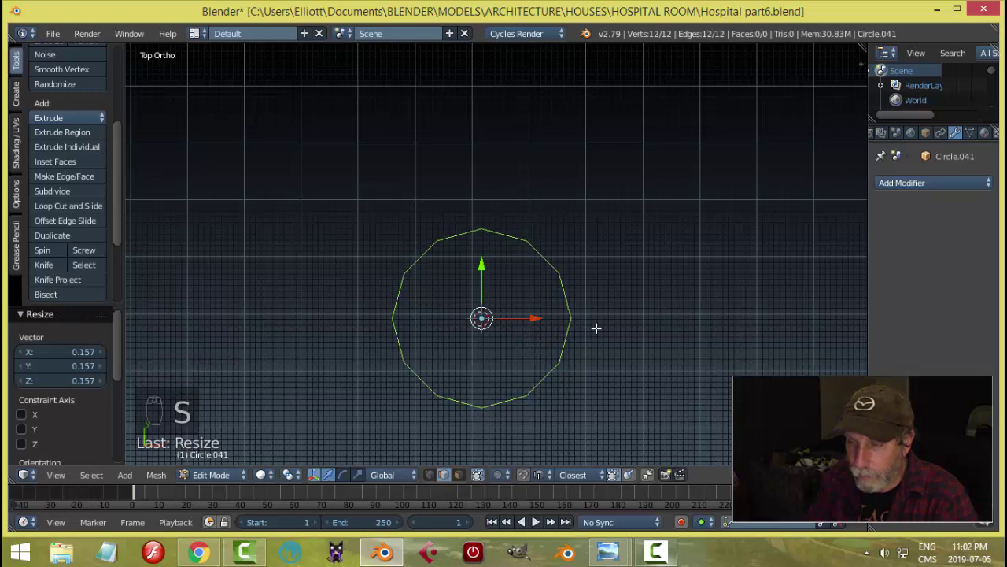
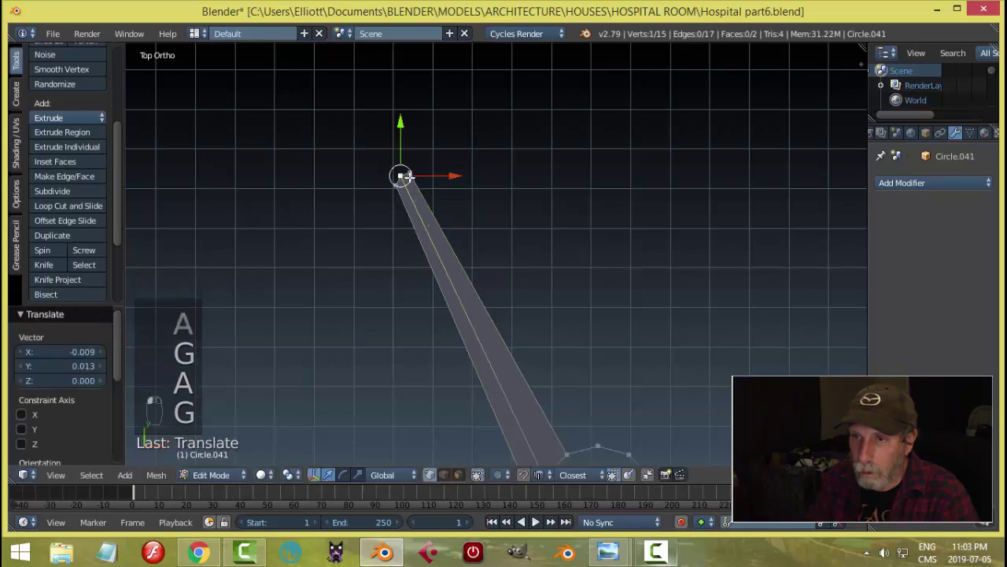
- Extrude and widen the circle's edges into a flat ring handle joined to the blade
{"action": "key", "text": "a"}
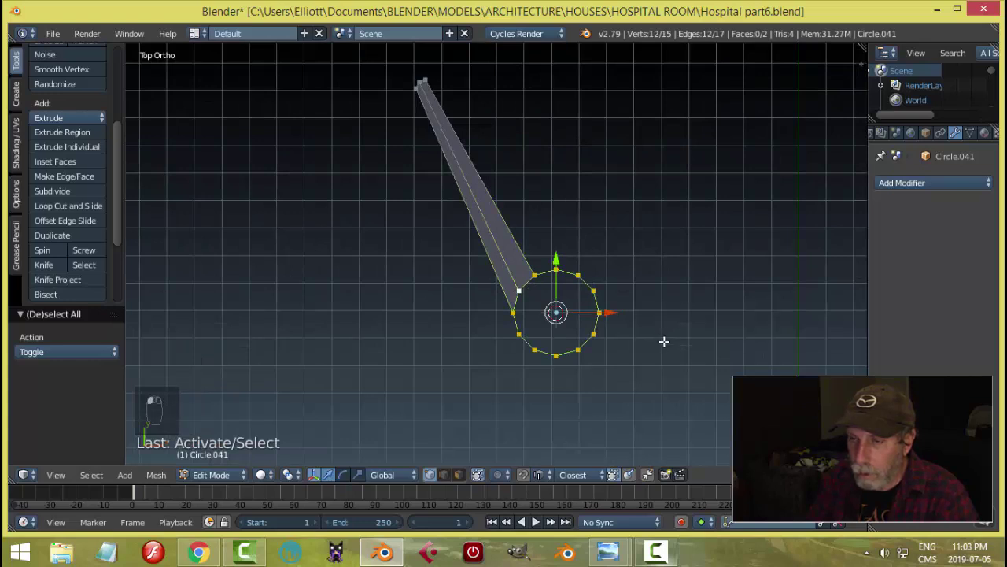
{"action": "key", "text": "s"}
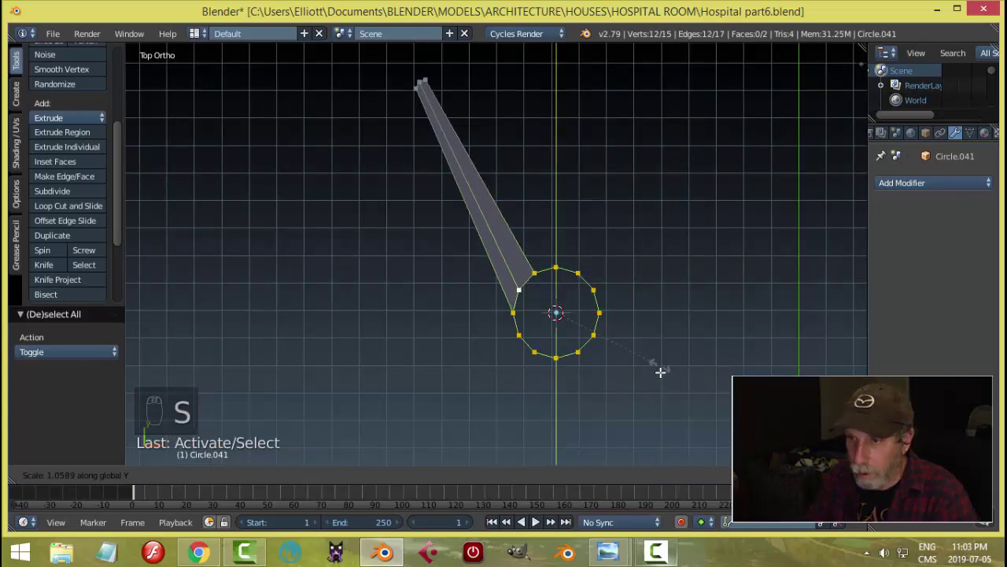
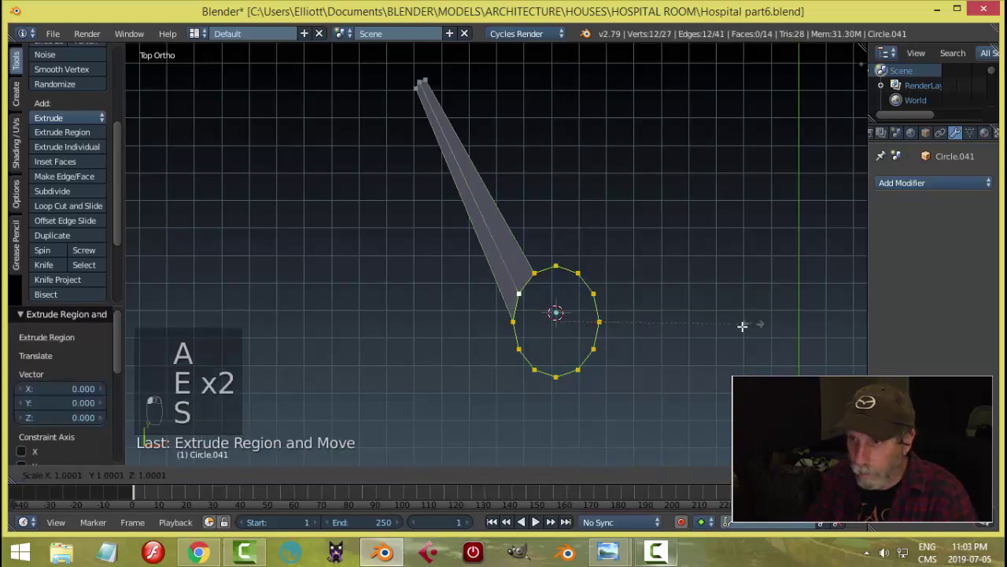
{"action": "key", "text": "a"}
{"action": "key", "text": "a"}
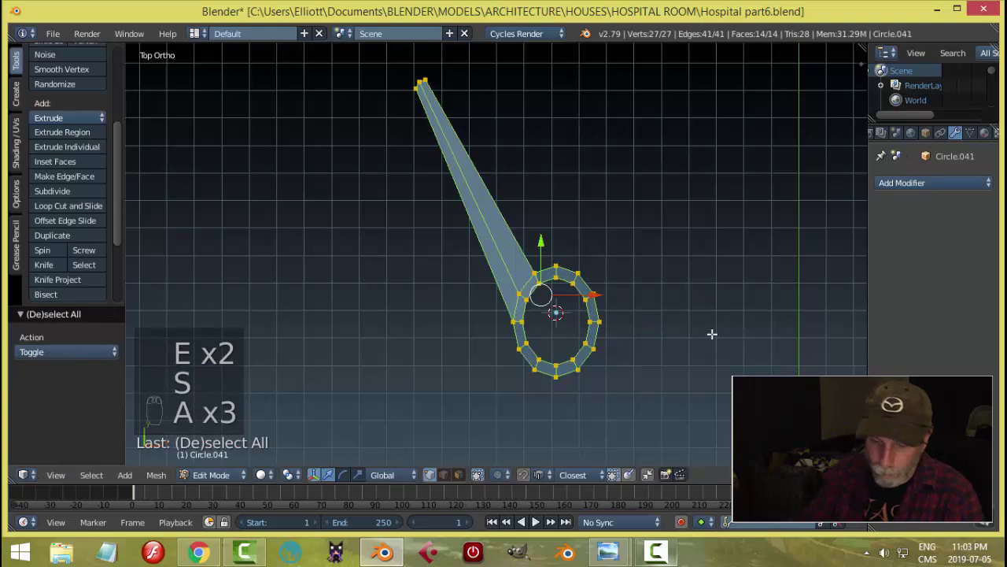
- Extrude the whole ring-and-blade shape along Z into a thin slab and return to Object Mode
{"action": "key", "text": "ctrl+n"}
{"action": "key", "text": "a"}
{"action": "key", "text": "a"}
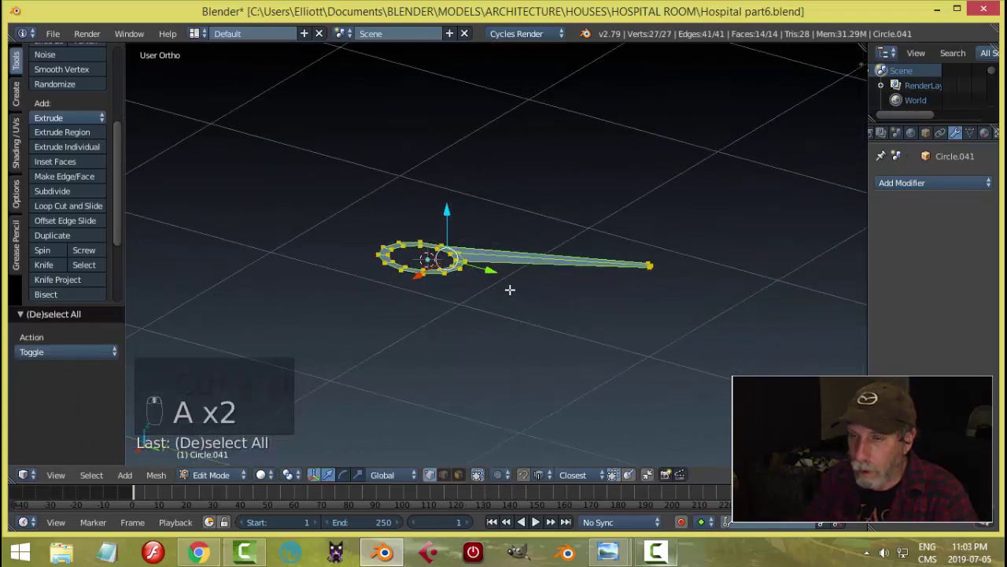
{"action": "key", "text": "e"}
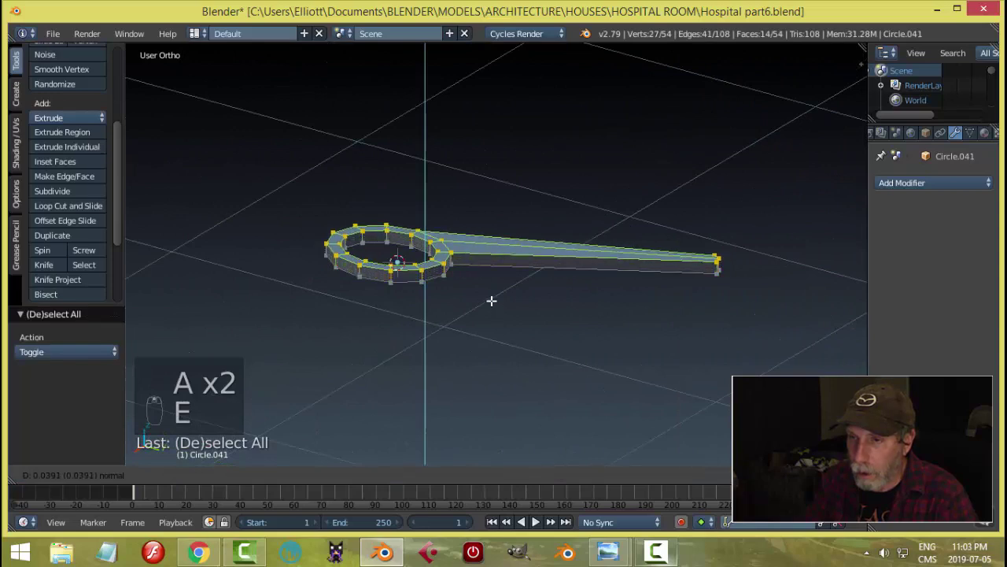
{"action": "key", "text": "a"}
{"action": "key", "text": "Tab"}
{"action": "left_click_drag", "start_coordinate": [484, 277], "coordinate": [668, 328]}
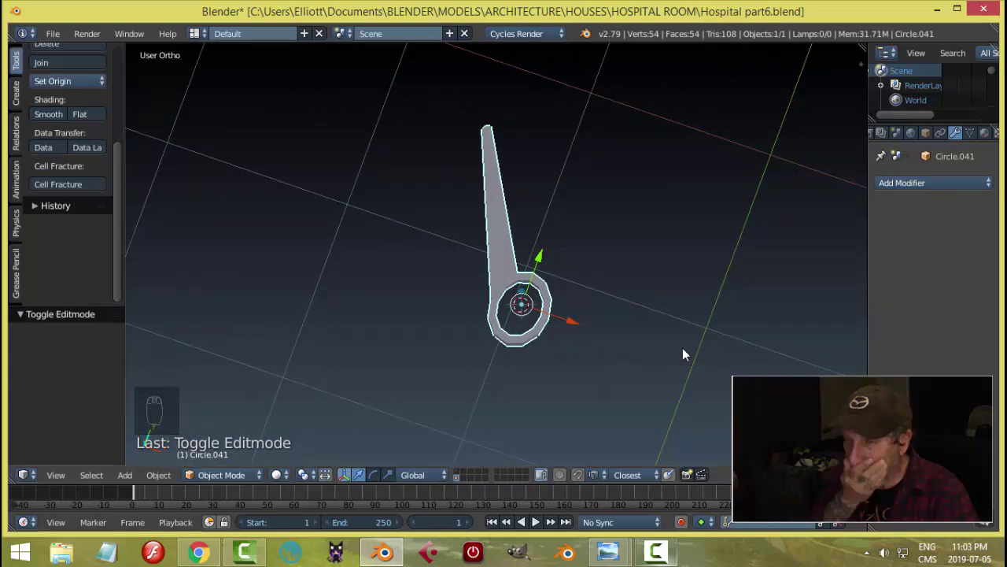
- Mirror the blade-and-ring half across X into a pair of crossed blades with two ring handles
{"action": "key", "text": "KP_7"}
{"action": "key", "text": "Tab"}
{"action": "key", "text": "a"}
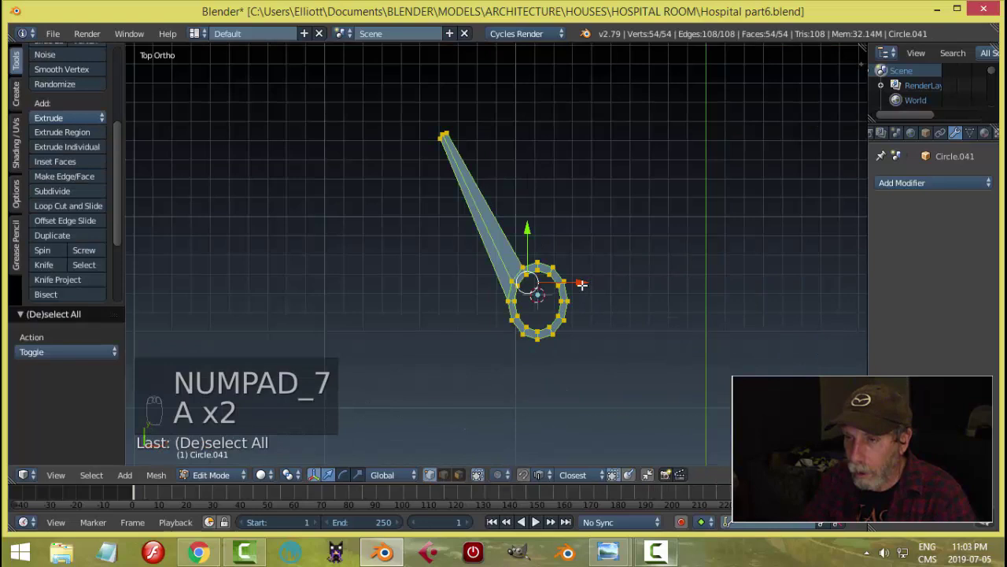
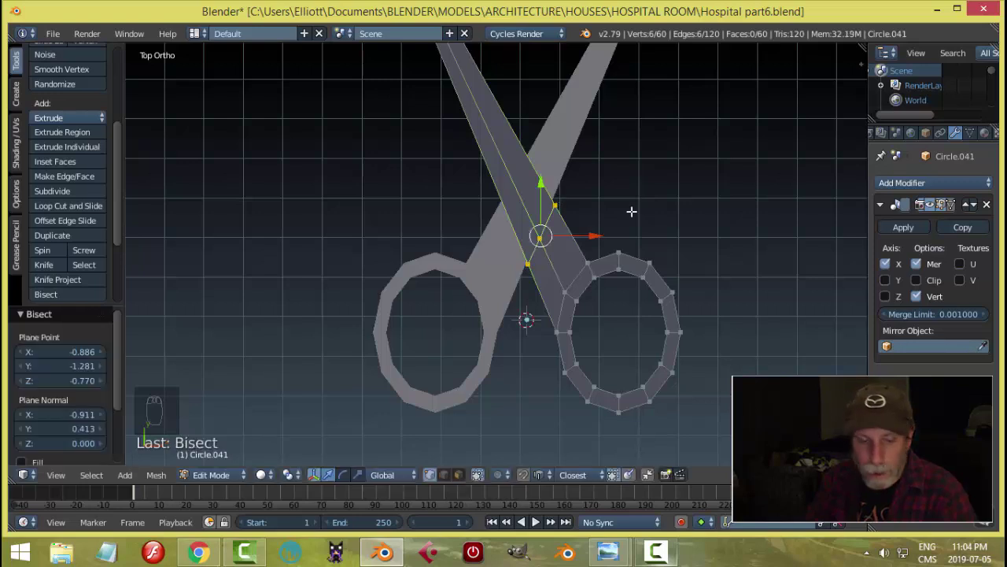
{"action": "key", "text": "a"}
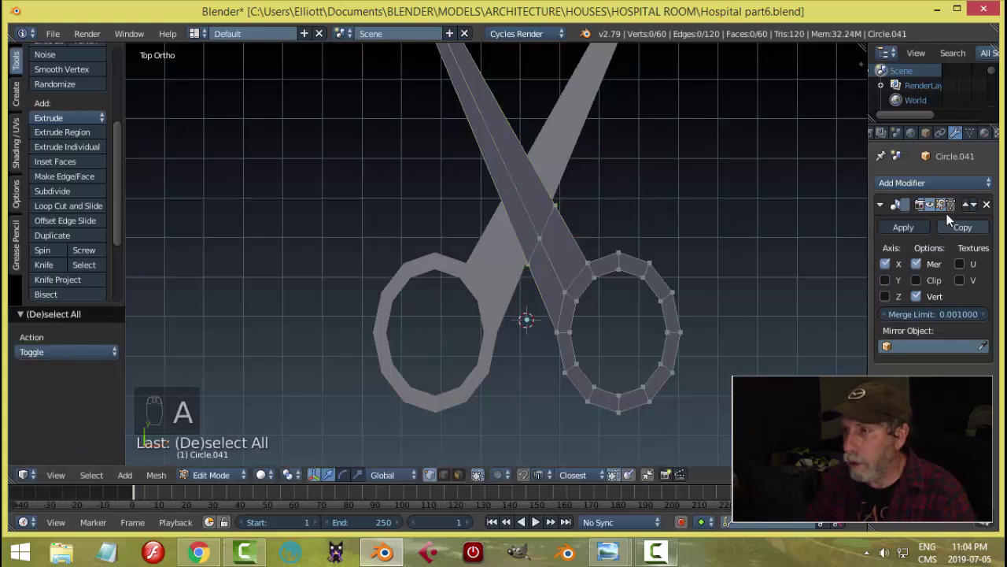
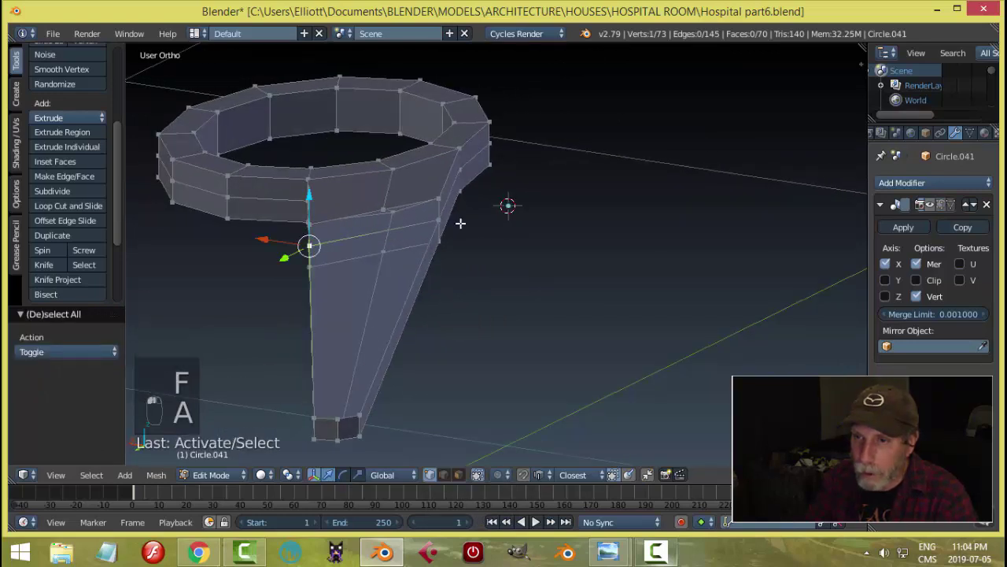
- Subdivide the edges at the blade-ring joint and slide the new vertices along X for a stepped pivot
{"action": "key", "text": "w"}
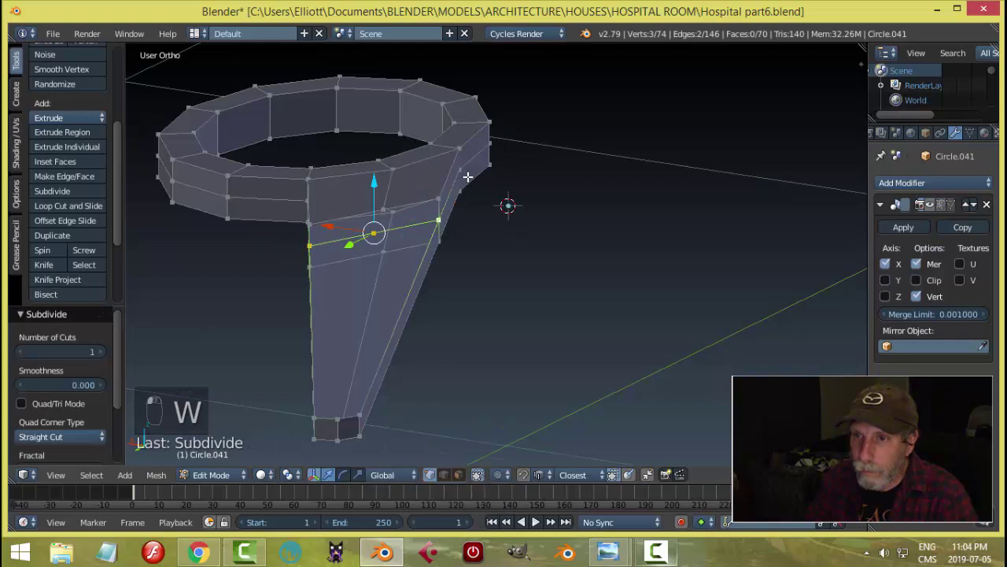
{"action": "key", "text": "a"}
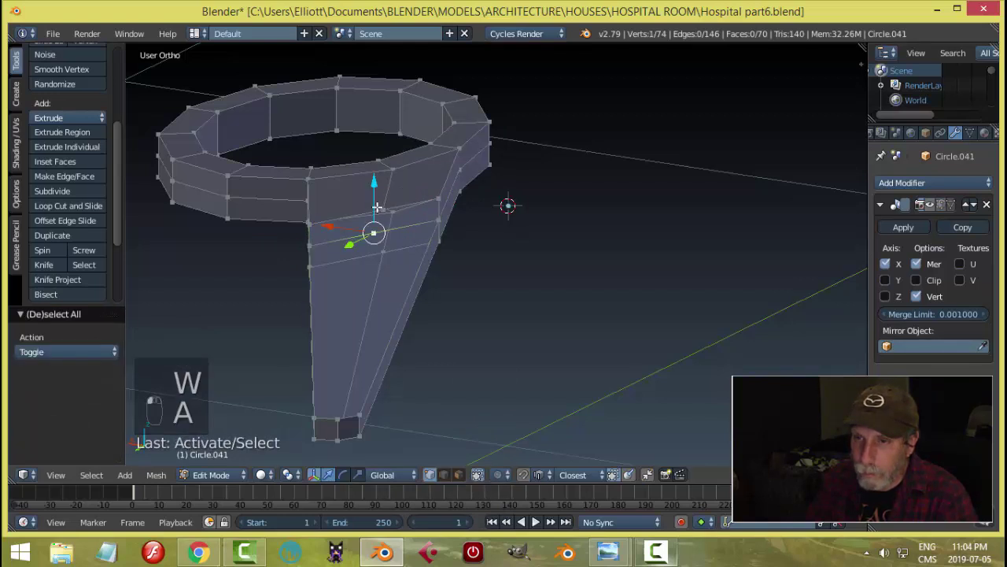
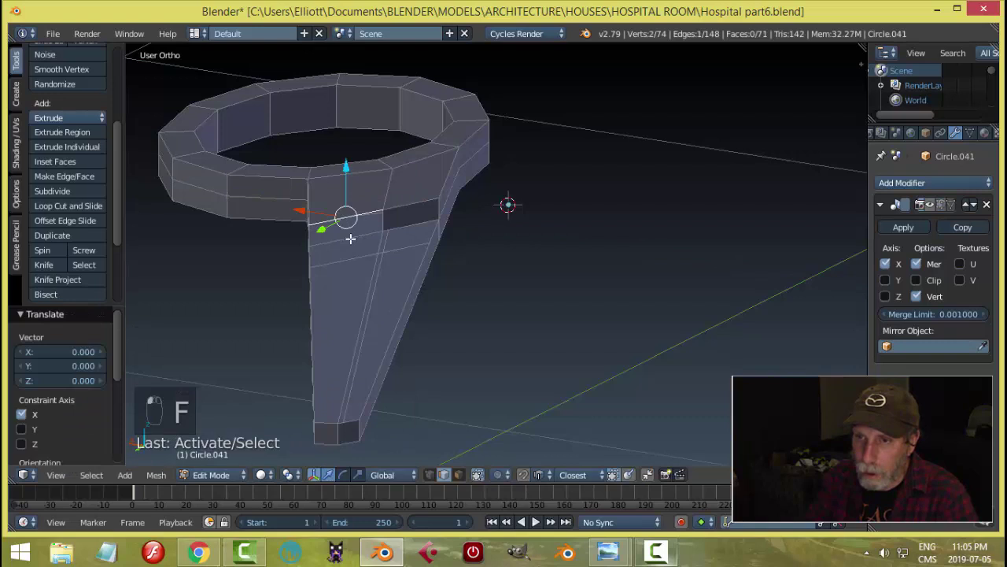
{"action": "key", "text": "f"}
{"action": "key", "text": "a"}
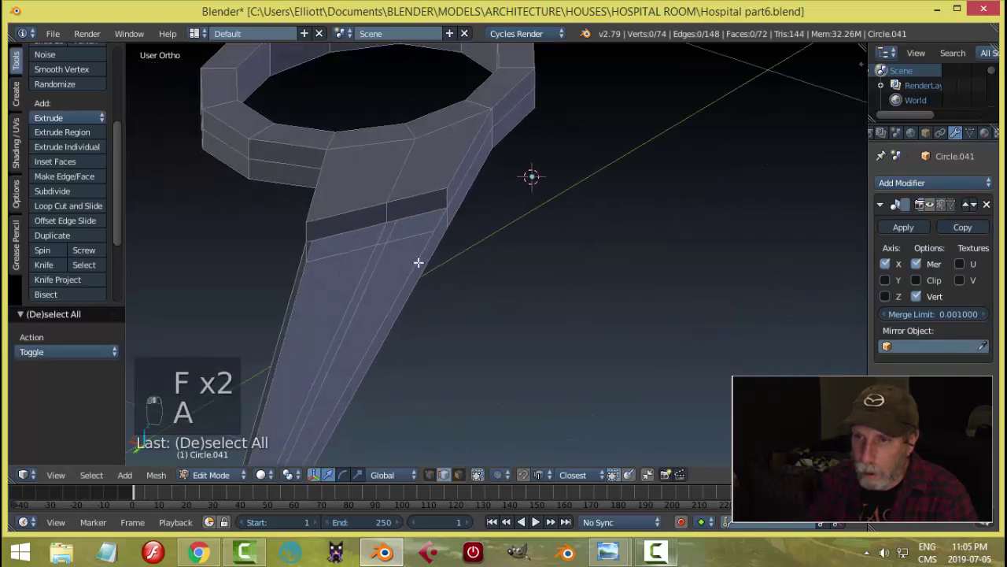
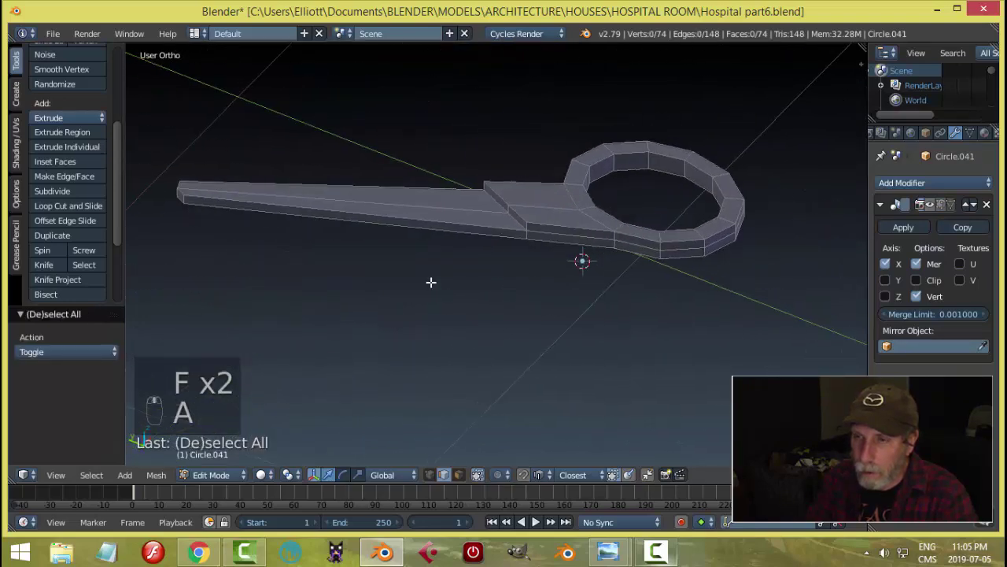
- Cut supporting edge loops along the blade, pivot joint and ring edges, then return to Object Mode
{"action": "key", "text": "ctrl+r"}
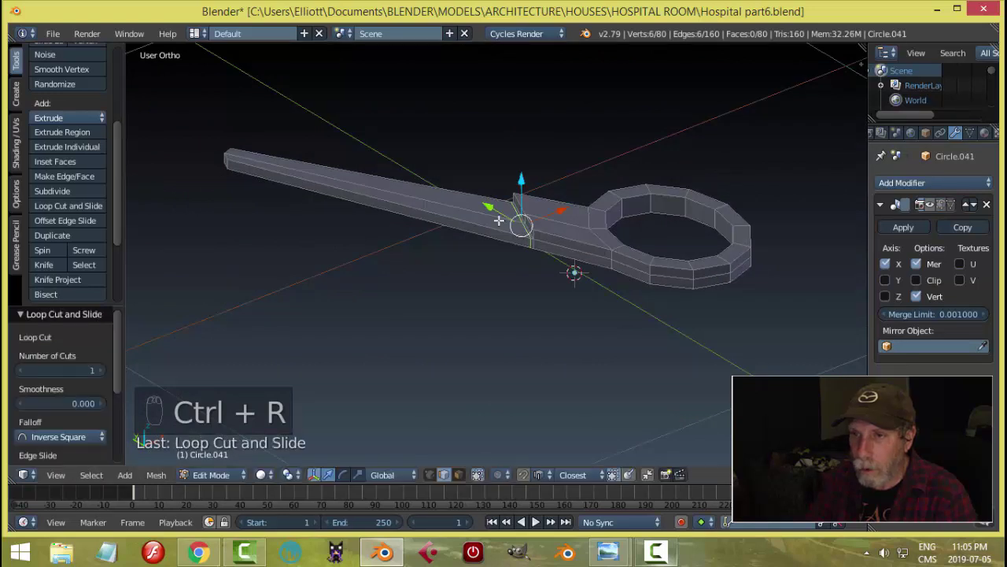
{"action": "key", "text": "ctrl+r"}
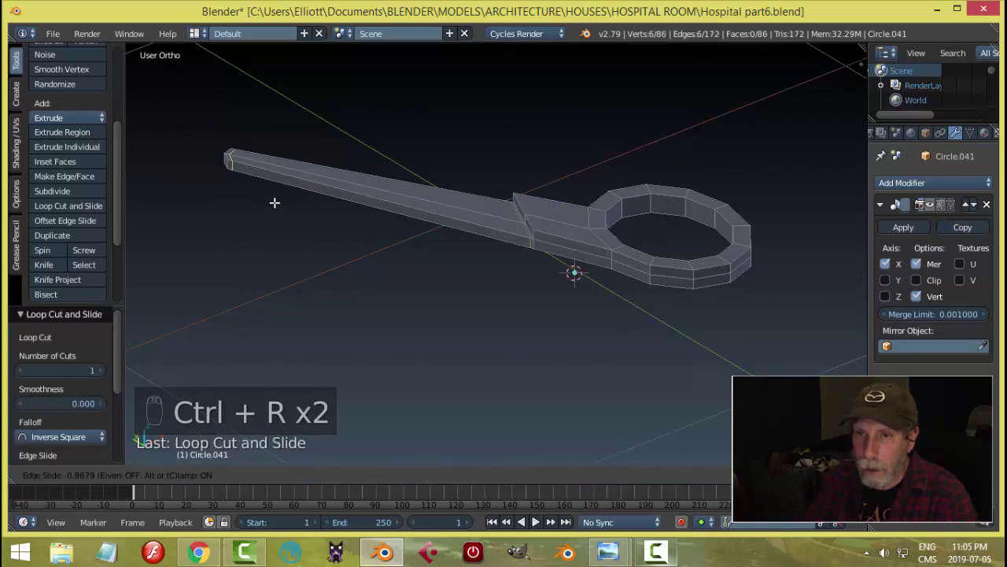
{"action": "key", "text": "ctrl+r"}
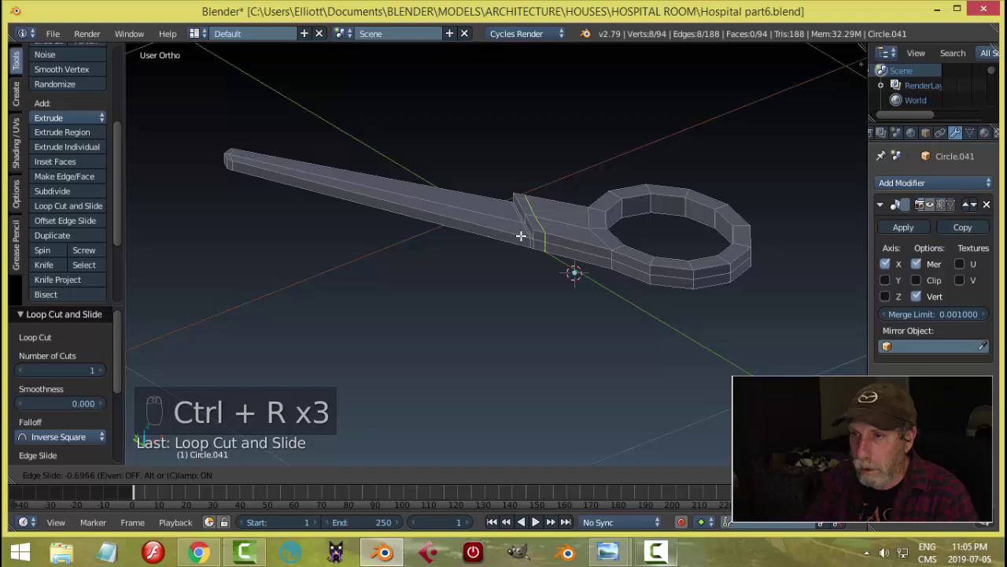
{"action": "key", "text": "ctrl+r"}
{"action": "key", "text": "ctrl+r"}
{"action": "key", "text": "ctrl+r"}
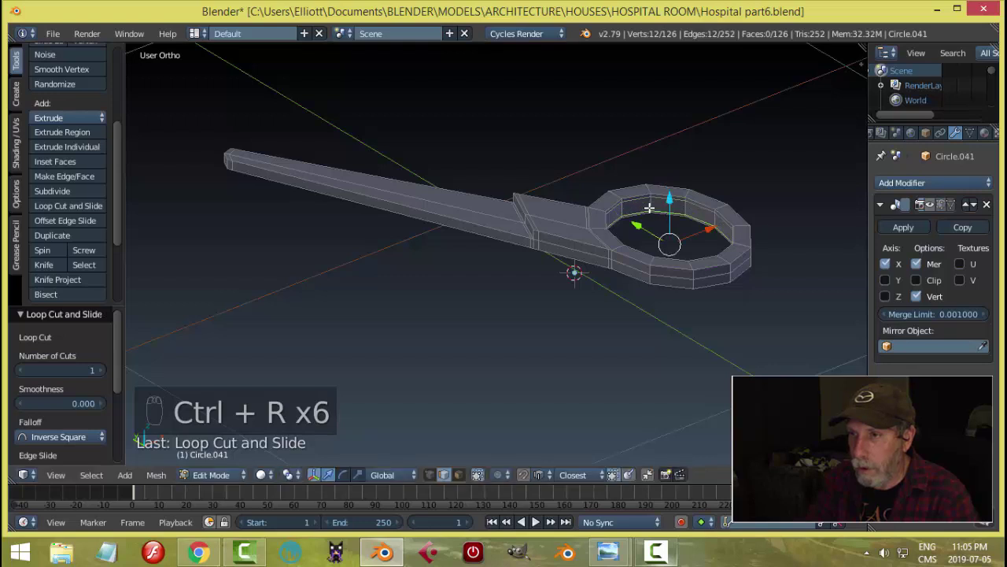
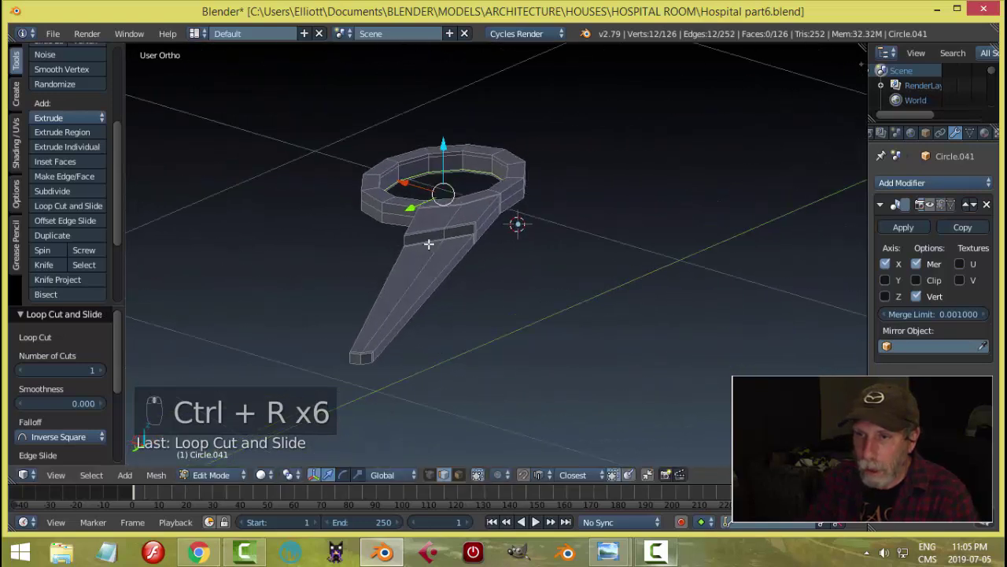
{"action": "key", "text": "ctrl+r"}
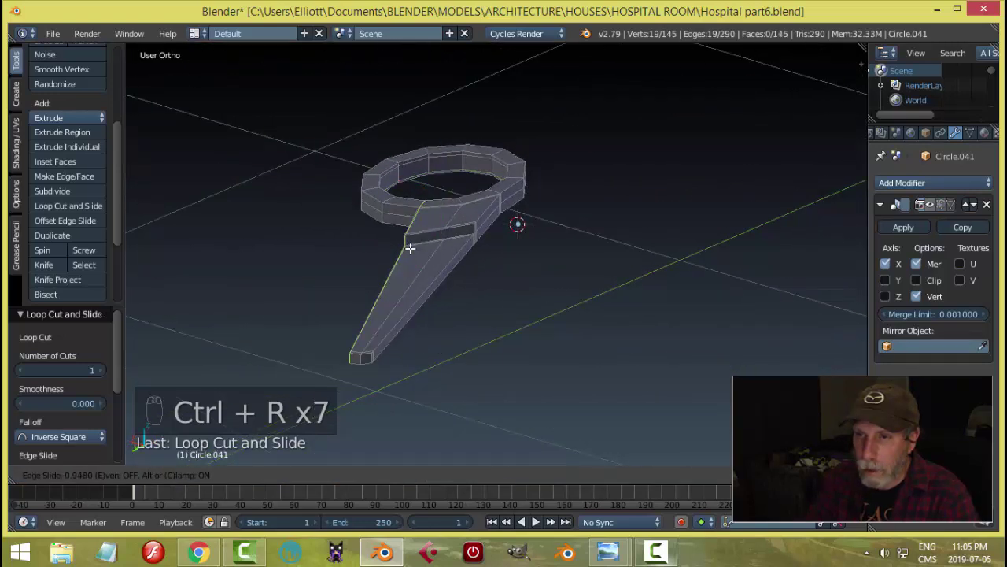
{"action": "key", "text": "ctrl+r"}
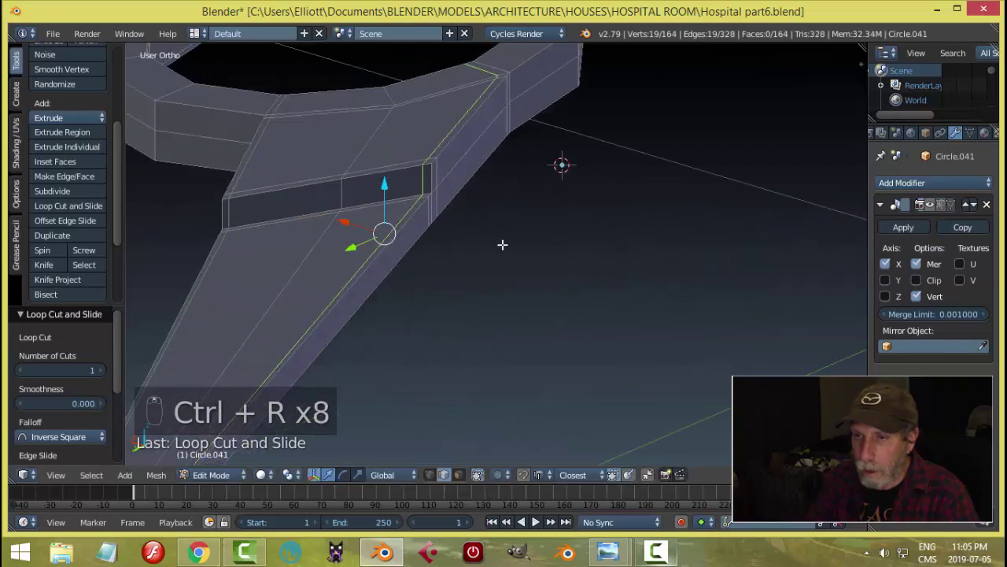
{"action": "key", "text": "ctrl+r"}
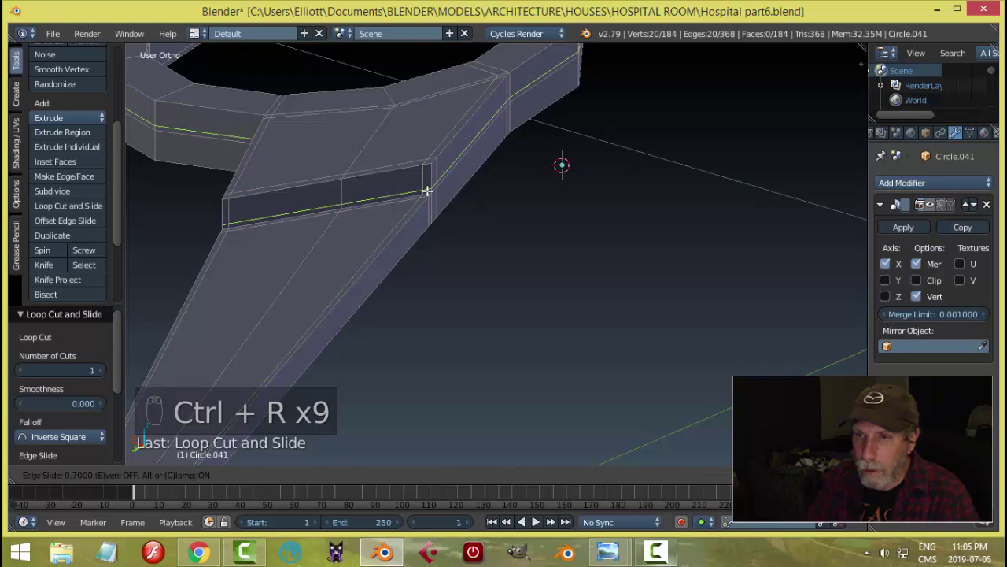
{"action": "key", "text": "ctrl+r"}
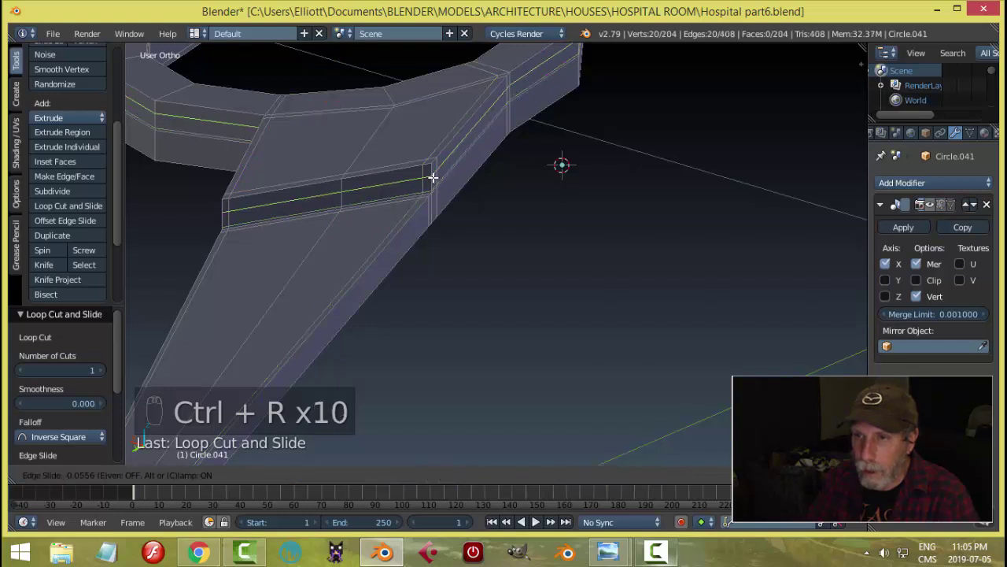
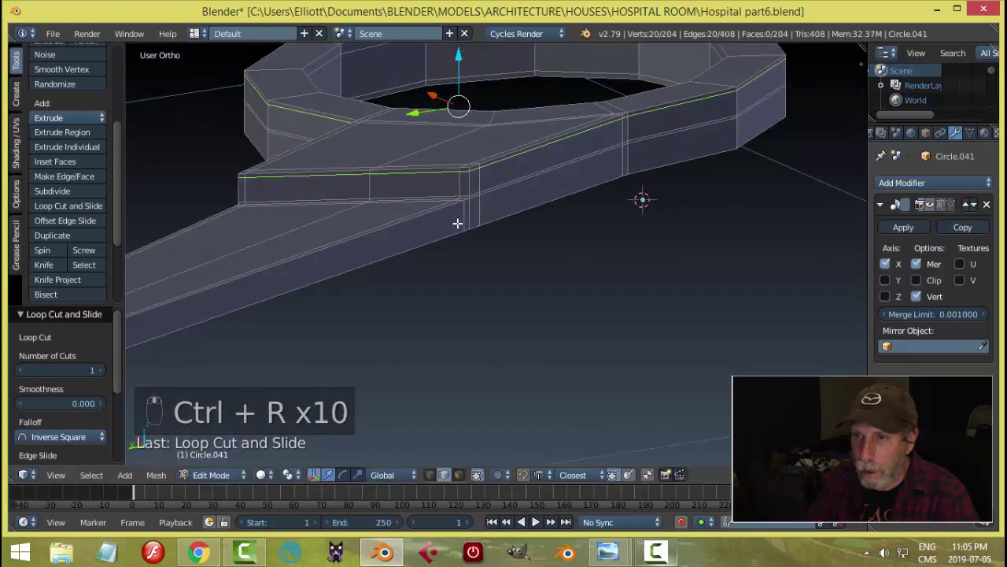
{"action": "key", "text": "ctrl+r"}
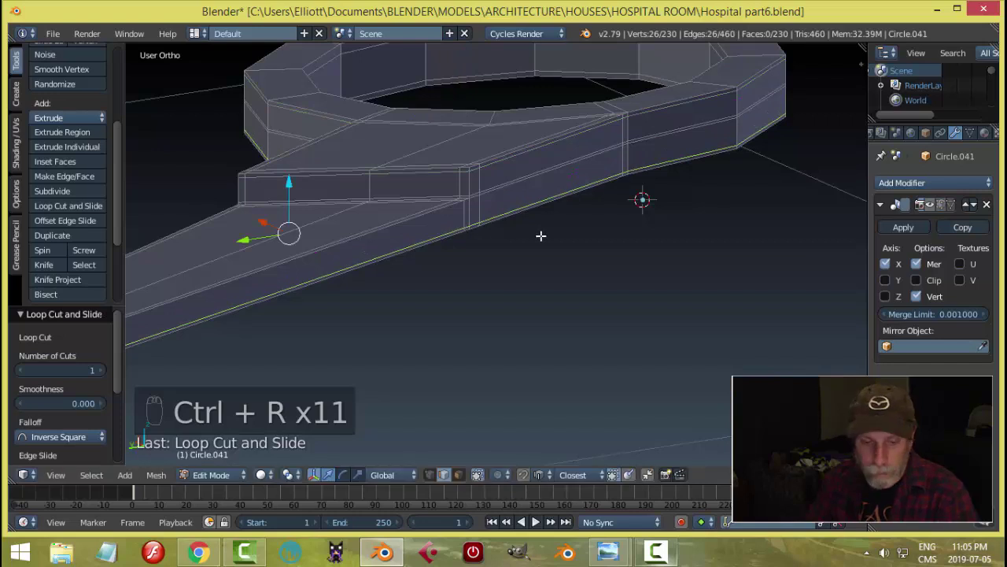
{"action": "key", "text": "a"}
{"action": "key", "text": "Tab"}
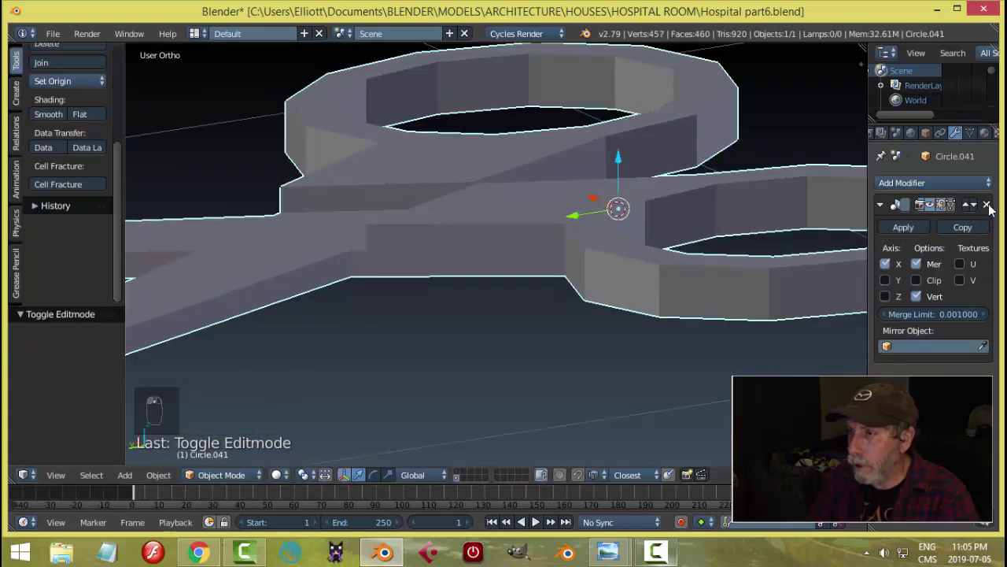
- Delete the Mirror modifier and add a Subdivision Surface modifier at view level 2
{"action": "left_click_drag", "start_coordinate": [931, 185], "coordinate": [721, 410]}
{"action": "left_click", "coordinate": [722, 421]}
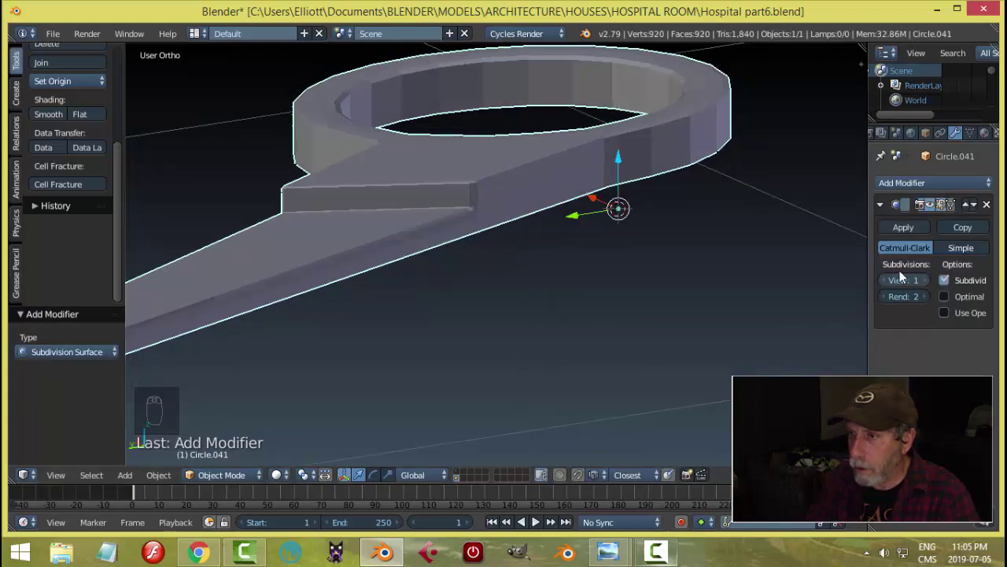
{"action": "left_click_drag", "start_coordinate": [930, 287], "coordinate": [474, 255]}
{"action": "key", "text": "a"}
{"action": "left_click_drag", "start_coordinate": [474, 255], "coordinate": [525, 233]}
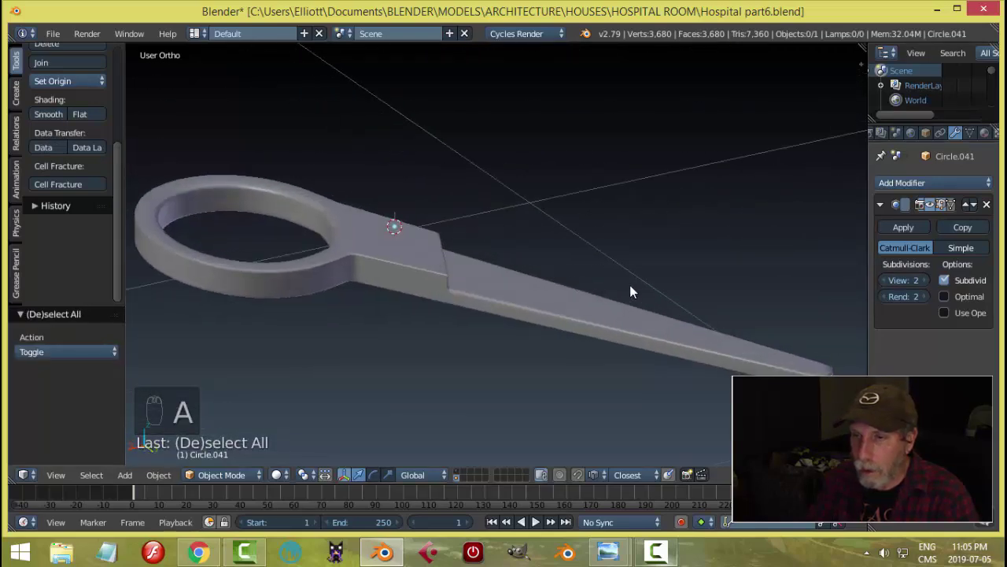
{"action": "left_click_drag", "start_coordinate": [666, 338], "coordinate": [607, 315]}
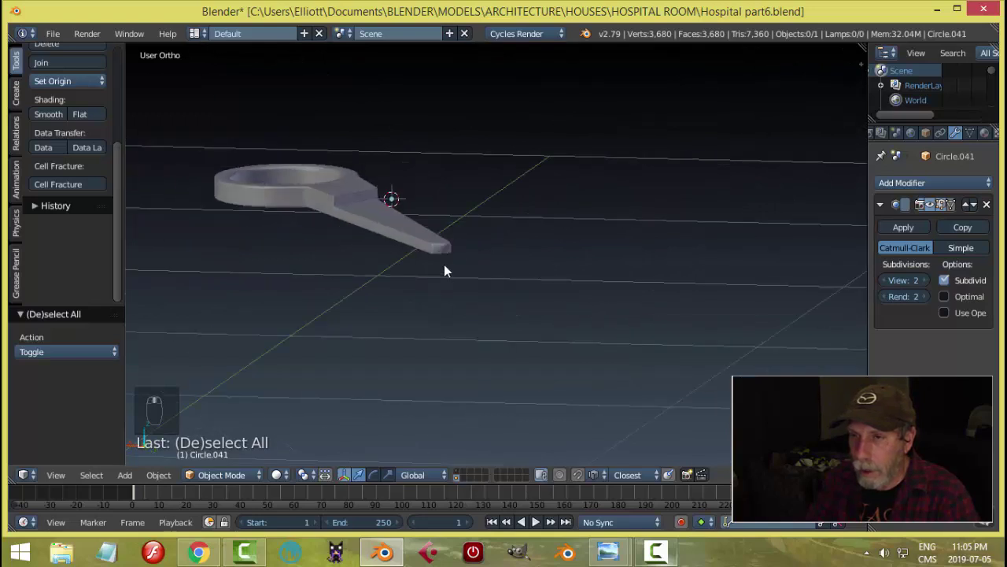
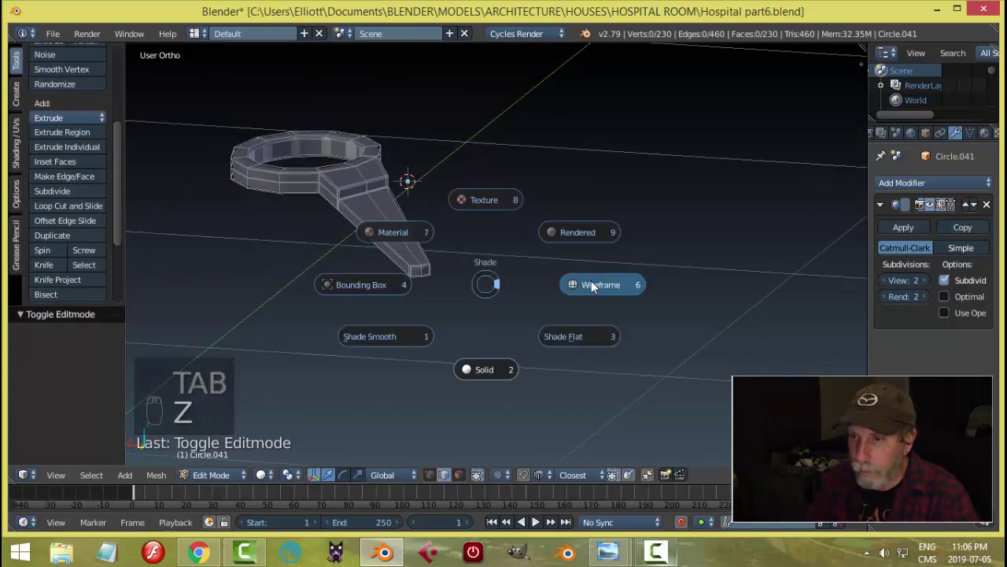
- Inspect the smoothed scissor half from several angles and save the file
{"action": "key", "text": "ctrl+Tab"}
{"action": "key", "text": "Tab"}
{"action": "key", "text": "z"}
{"action": "left_click_drag", "start_coordinate": [560, 244], "coordinate": [420, 253]}
{"action": "key", "text": "a"}
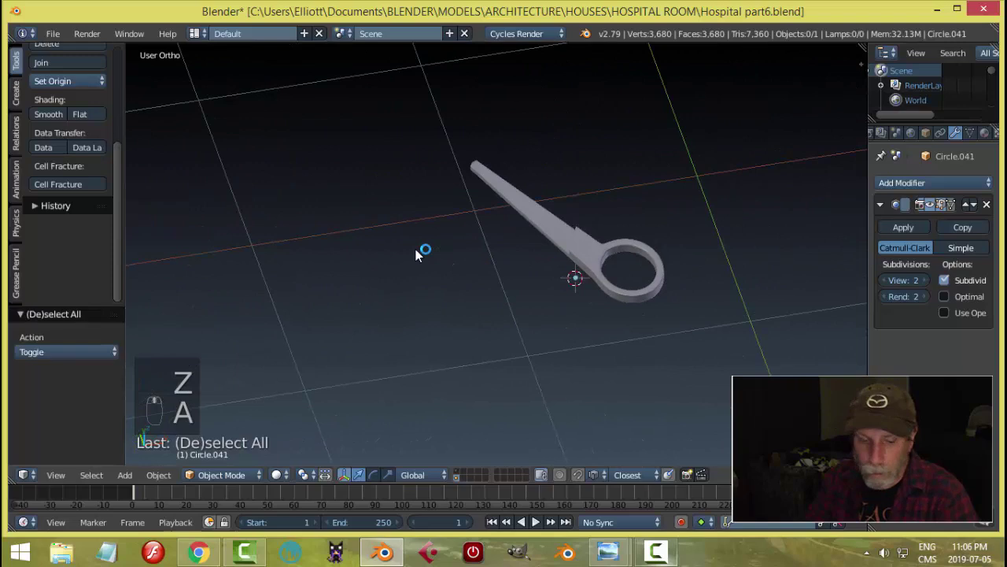
{"action": "key", "text": "ctrl+s"}
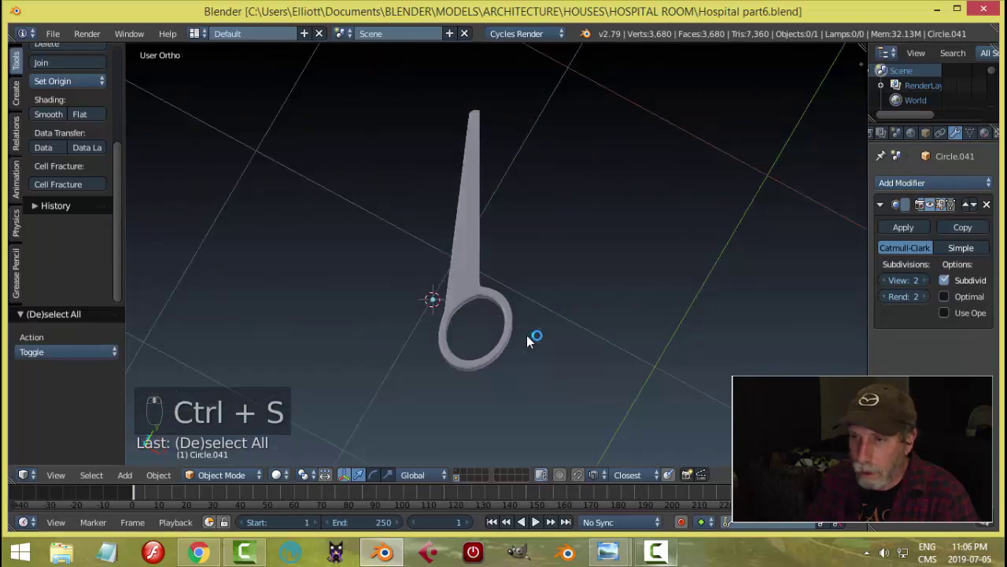
{"action": "middle_click", "coordinate": [617, 229]}
- Move the half along X in top view, duplicate it and rotate the copy 180 on Y
{"action": "key", "text": "KP_7"}
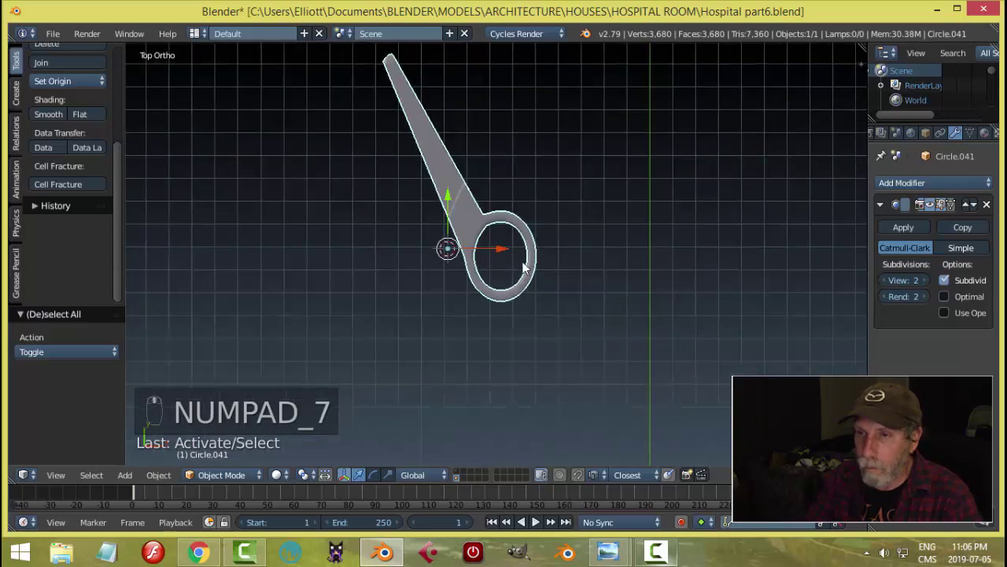
{"action": "middle_click", "coordinate": [532, 252]}
{"action": "left_click_drag", "start_coordinate": [529, 253], "coordinate": [566, 266]}
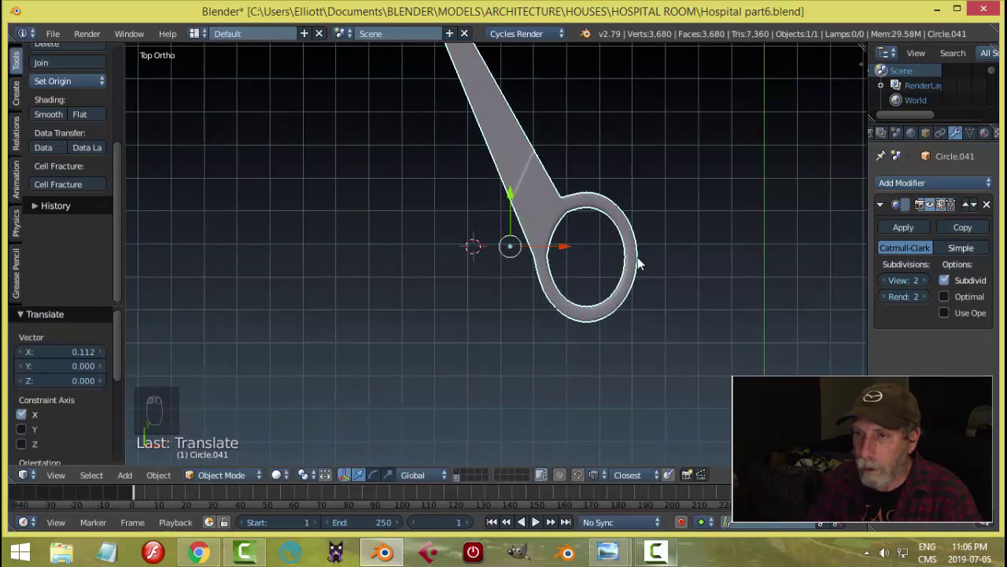
{"action": "key", "text": "shift+d"}
{"action": "key", "text": "r"}
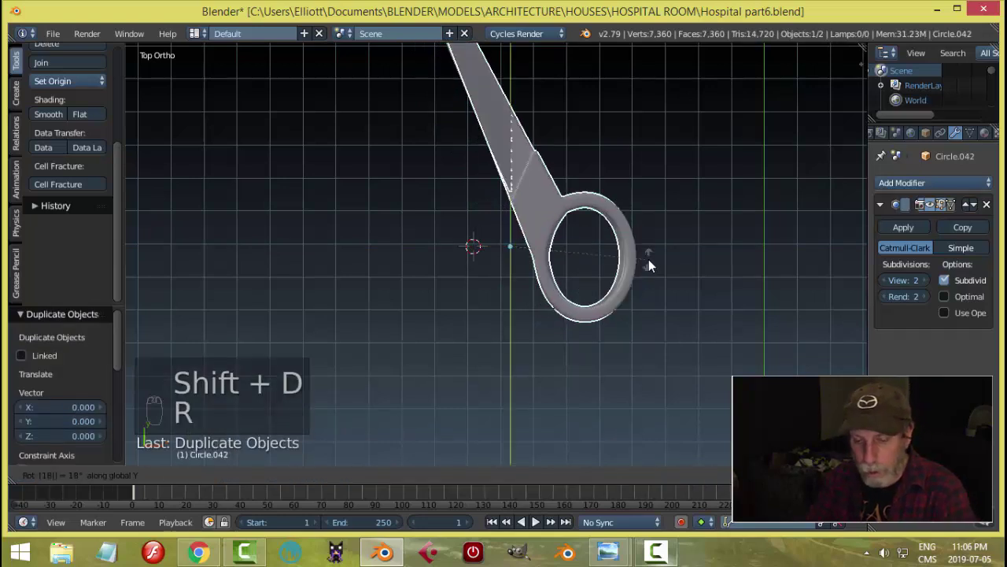
- Orbit around the crossed halves to check the full scissors and select the second half
{"action": "left_click_drag", "start_coordinate": [629, 244], "coordinate": [661, 252]}
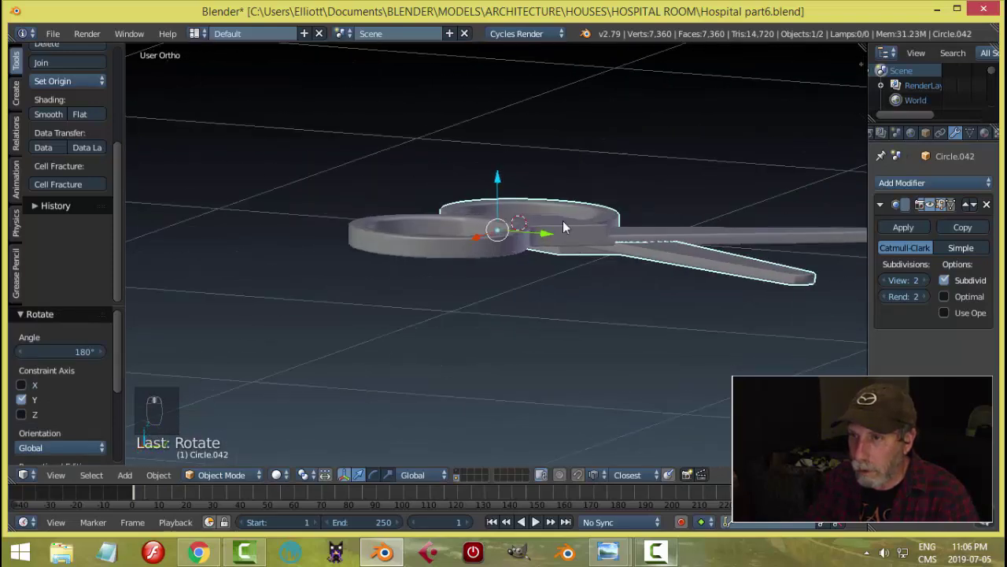
{"action": "left_click_drag", "start_coordinate": [504, 191], "coordinate": [589, 264]}
{"action": "key", "text": "a"}
{"action": "left_click_drag", "start_coordinate": [589, 265], "coordinate": [660, 302]}
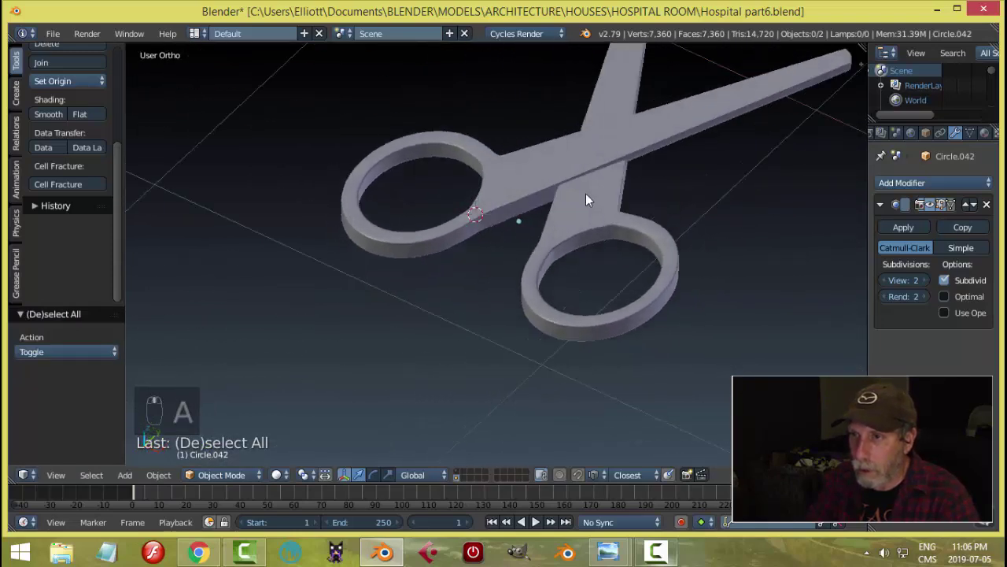
{"action": "left_click_drag", "start_coordinate": [625, 267], "coordinate": [665, 210]}
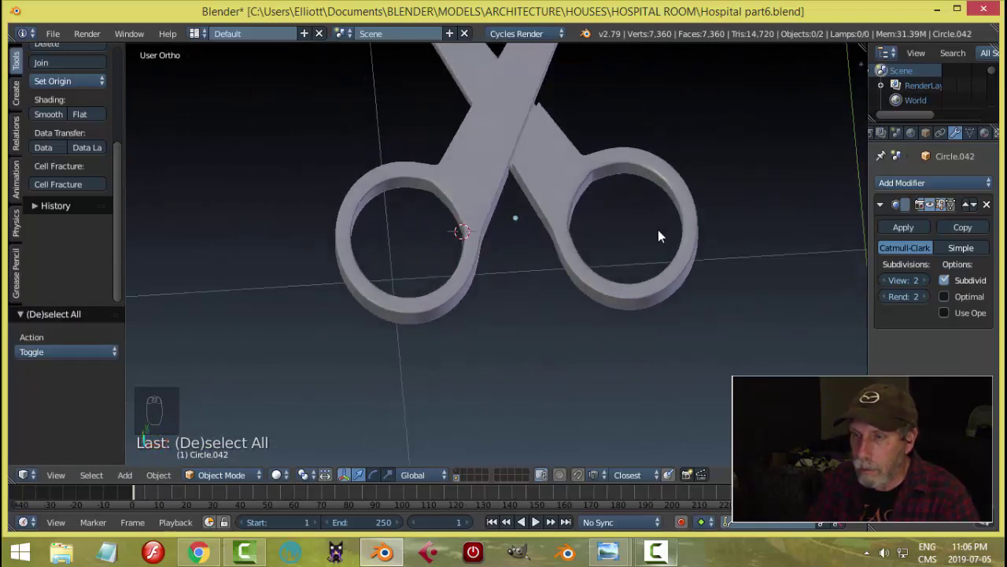
{"action": "left_click_drag", "start_coordinate": [517, 145], "coordinate": [541, 253]}
{"action": "key", "text": "a"}
{"action": "left_click_drag", "start_coordinate": [527, 290], "coordinate": [545, 277]}
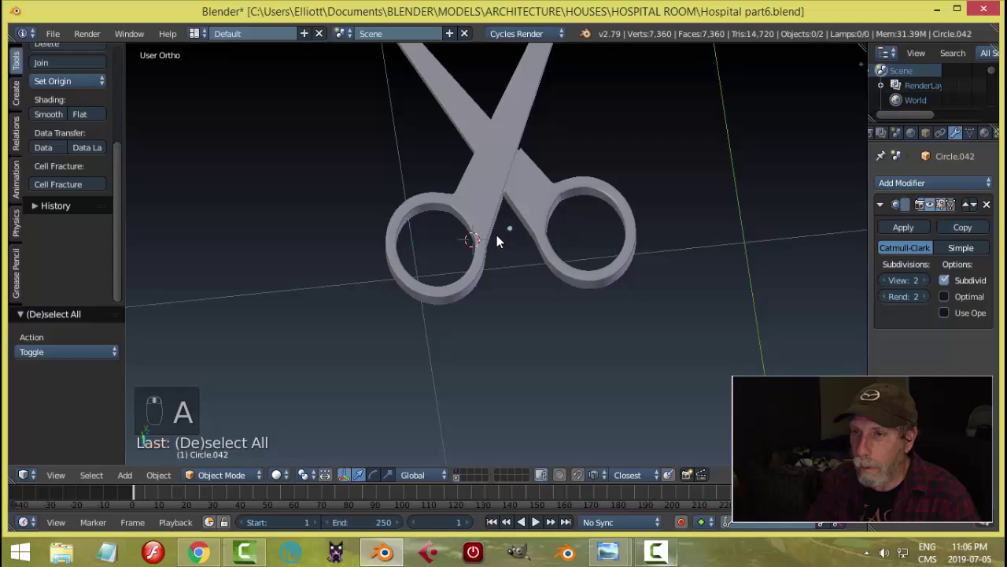
{"action": "right_click", "coordinate": [477, 211]}
- In wireframe top view, move a vertex of Circle.042 where its blade joins the ring so the halves fit
{"action": "key", "text": "Tab"}
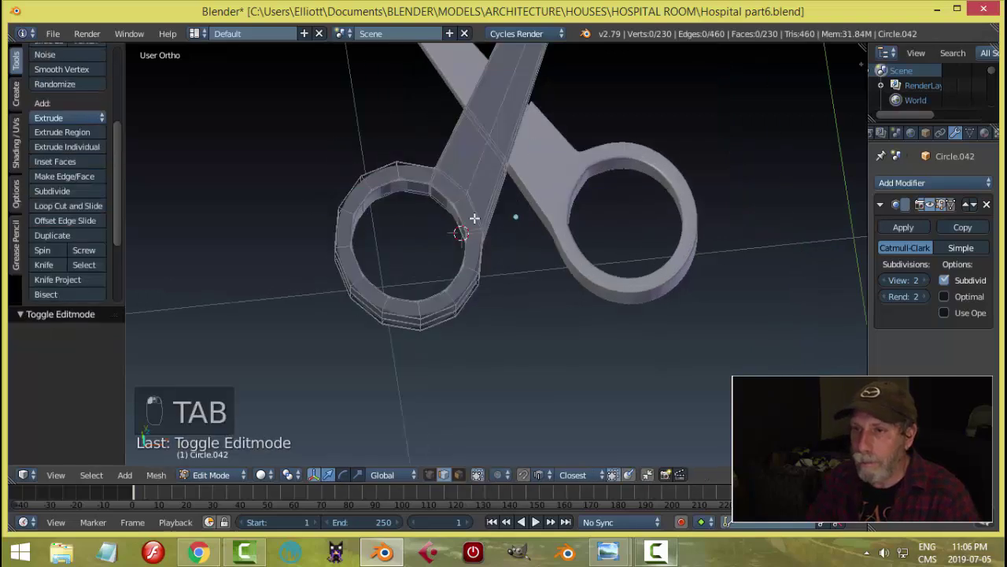
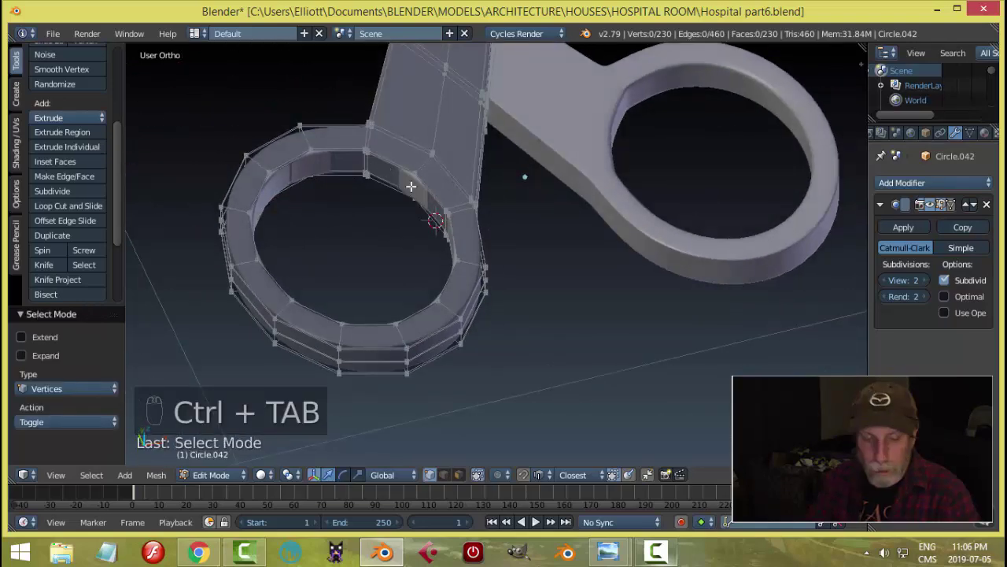
{"action": "key", "text": "z"}
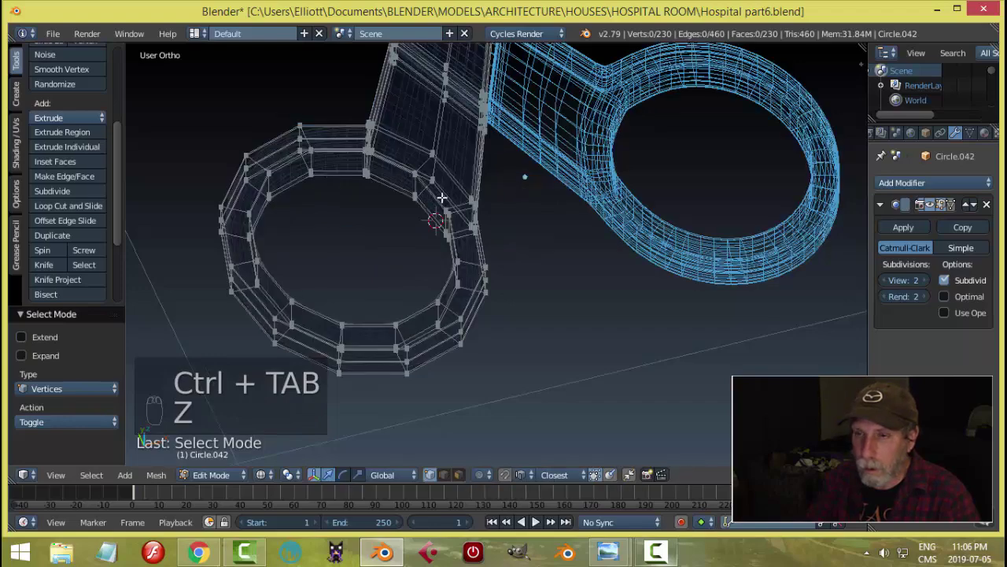
{"action": "key", "text": "KP_7"}
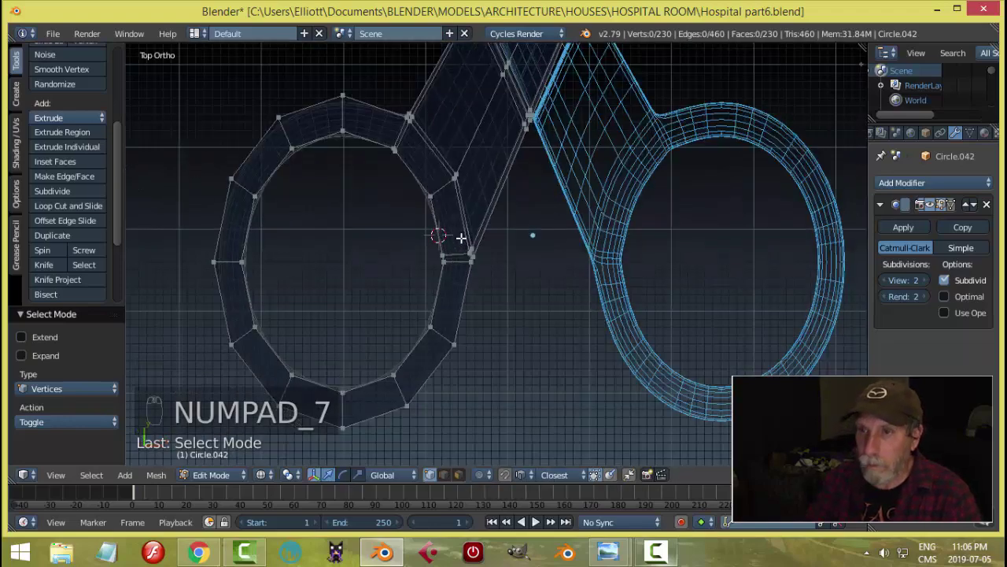
{"action": "key", "text": "b"}
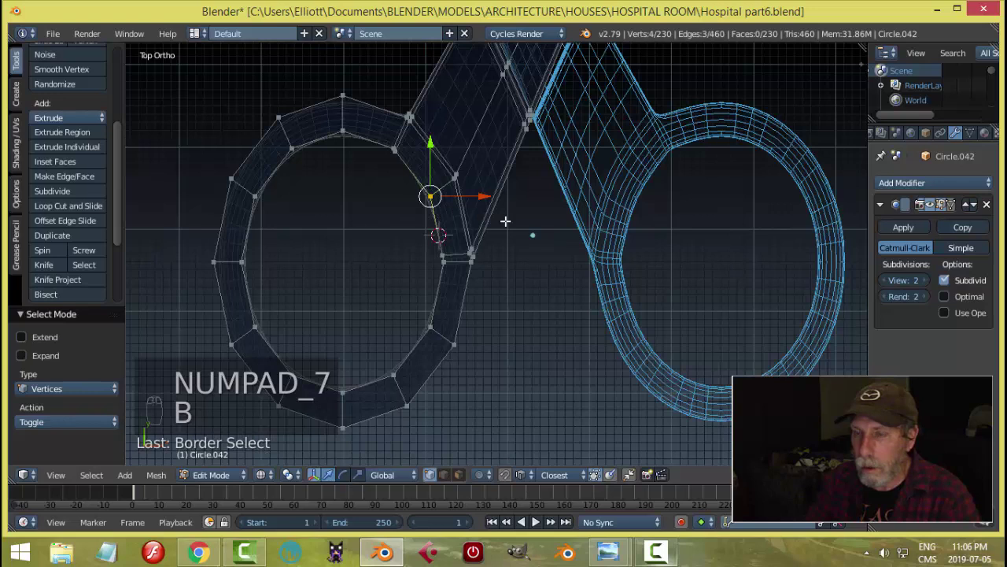
{"action": "key", "text": "g"}
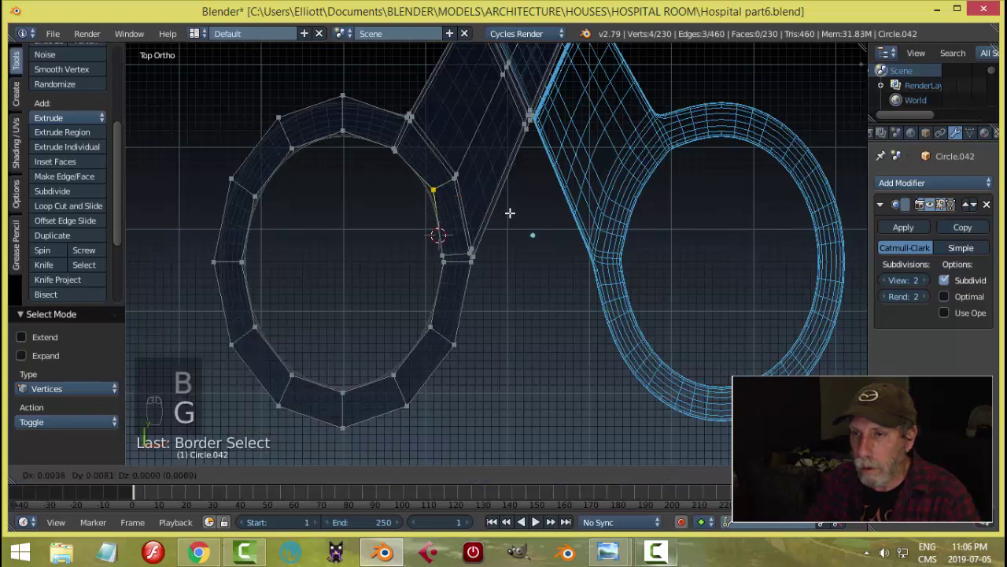
{"action": "key", "text": "a"}
{"action": "key", "text": "Tab"}
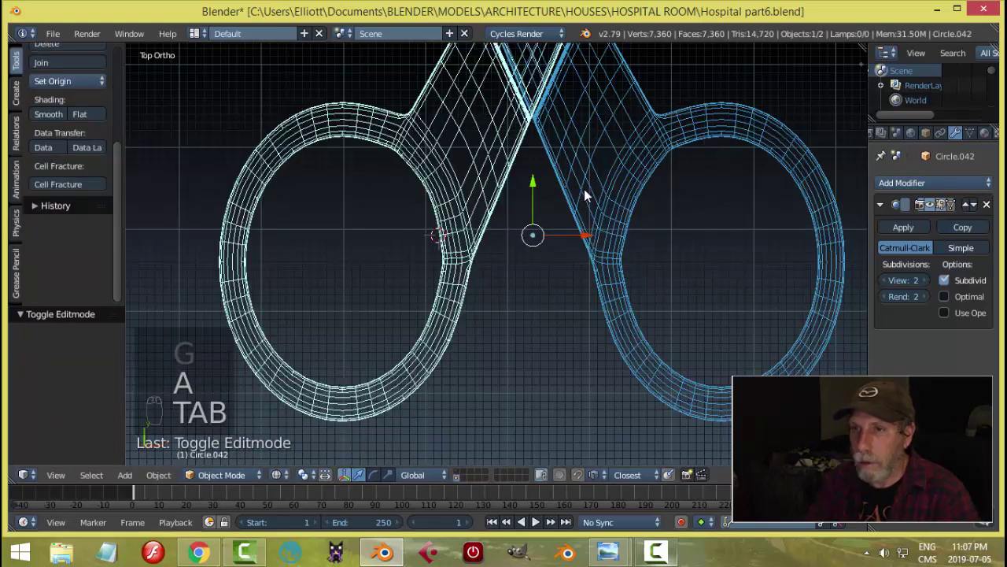
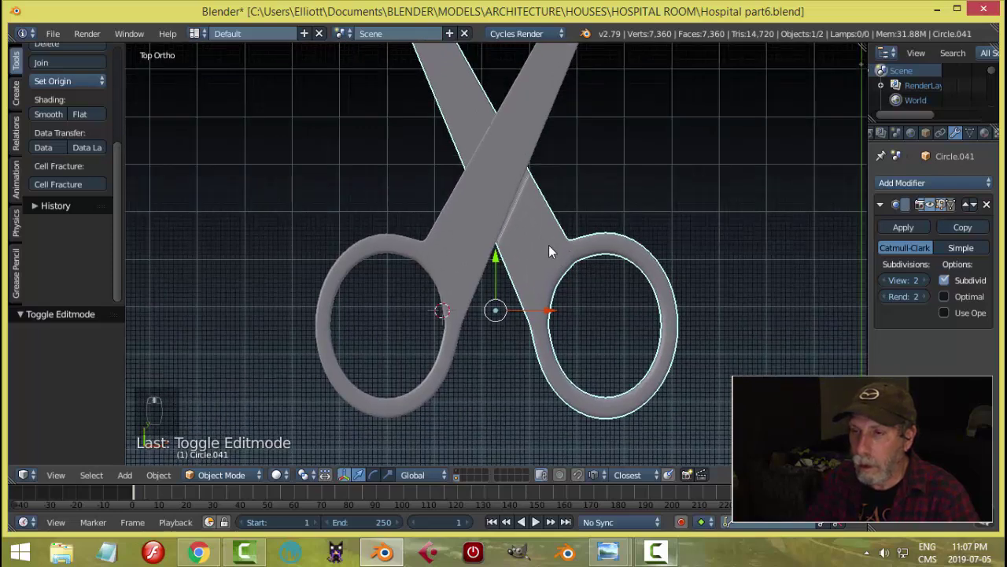
- Zoom in on the scissor rings from the top to check the fit
{"action": "middle_click", "coordinate": [550, 254]}
{"action": "key", "text": "a"}
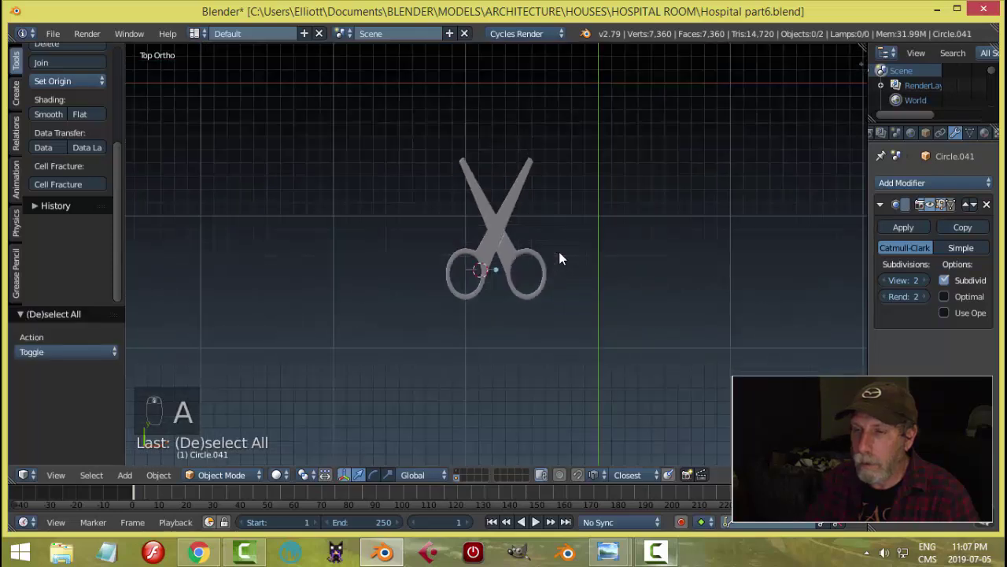
{"action": "left_click_drag", "start_coordinate": [495, 206], "coordinate": [572, 229]}
{"action": "key", "text": "KP_7"}
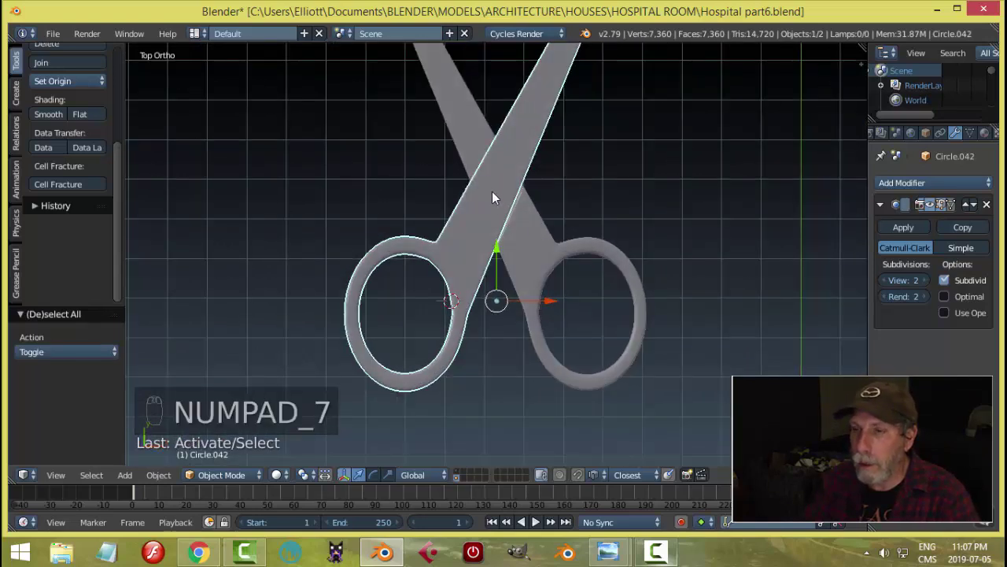
{"action": "left_click_drag", "start_coordinate": [500, 196], "coordinate": [640, 221]}
- Add a small circle at the pivot, extrude it into a short wall and scale the top rim inward
{"action": "key", "text": "shift+a"}
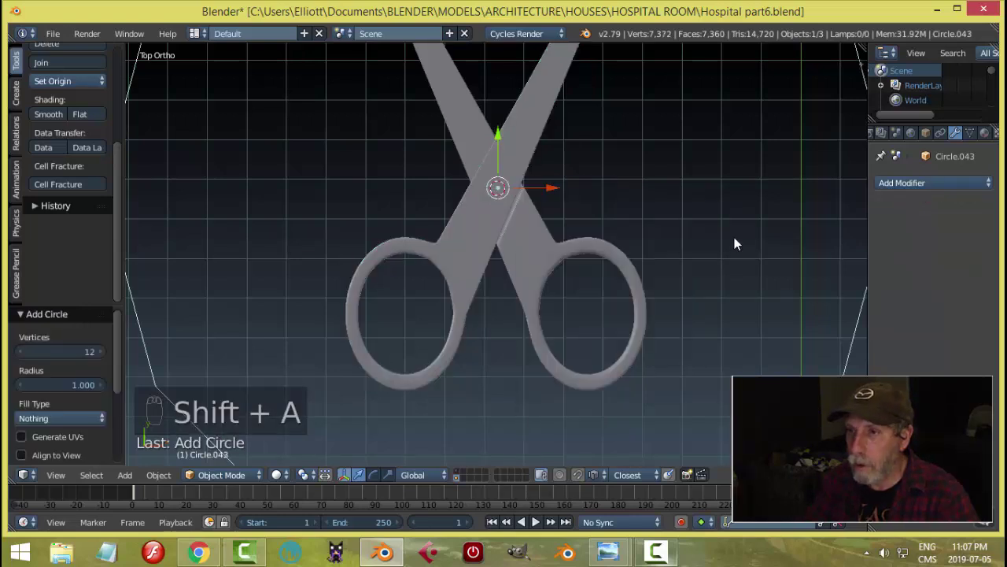
{"action": "key", "text": "Tab"}
{"action": "key", "text": "s"}
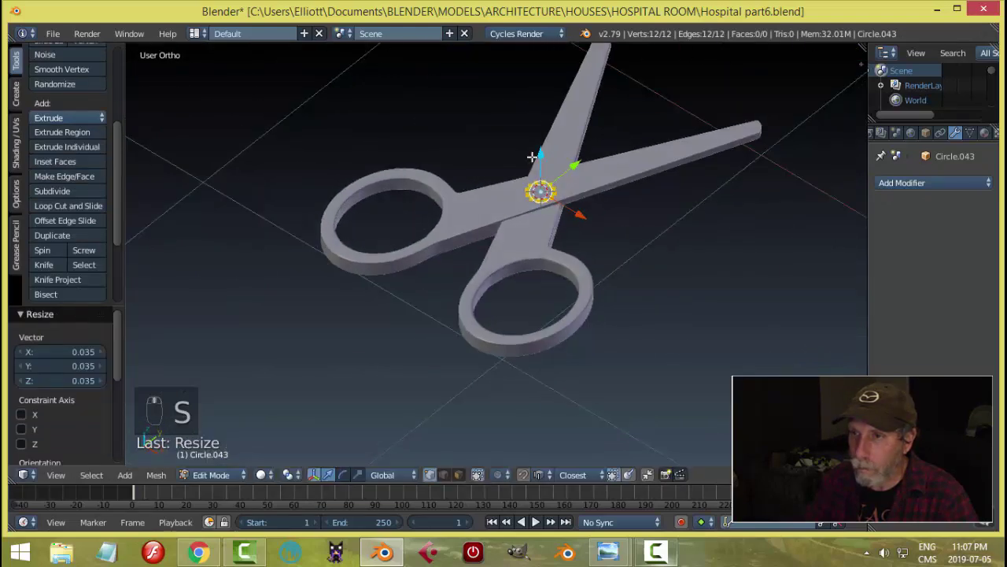
{"action": "key", "text": "KP_Decimal"}
{"action": "key", "text": "e"}
{"action": "key", "text": "e"}
{"action": "key", "text": "s"}
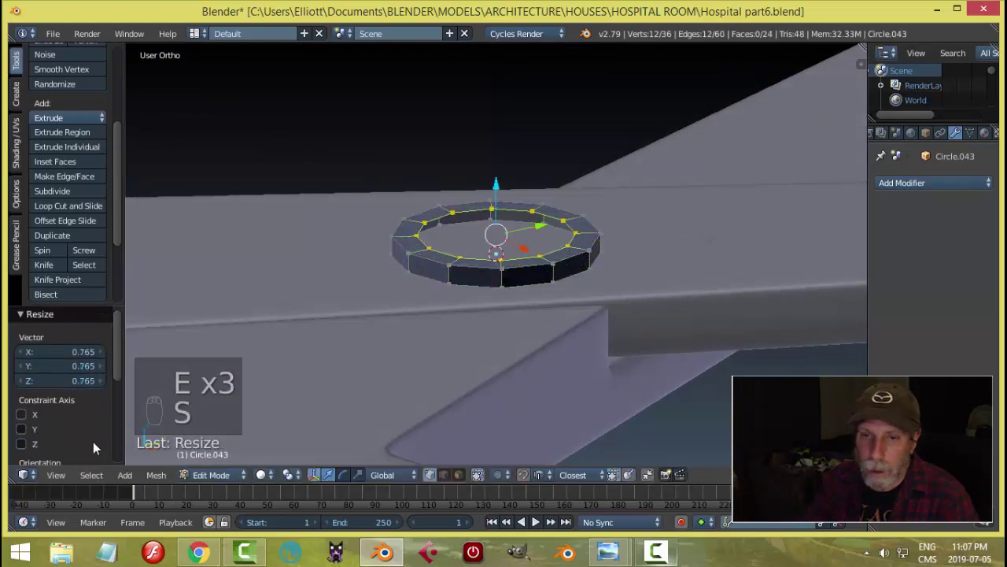
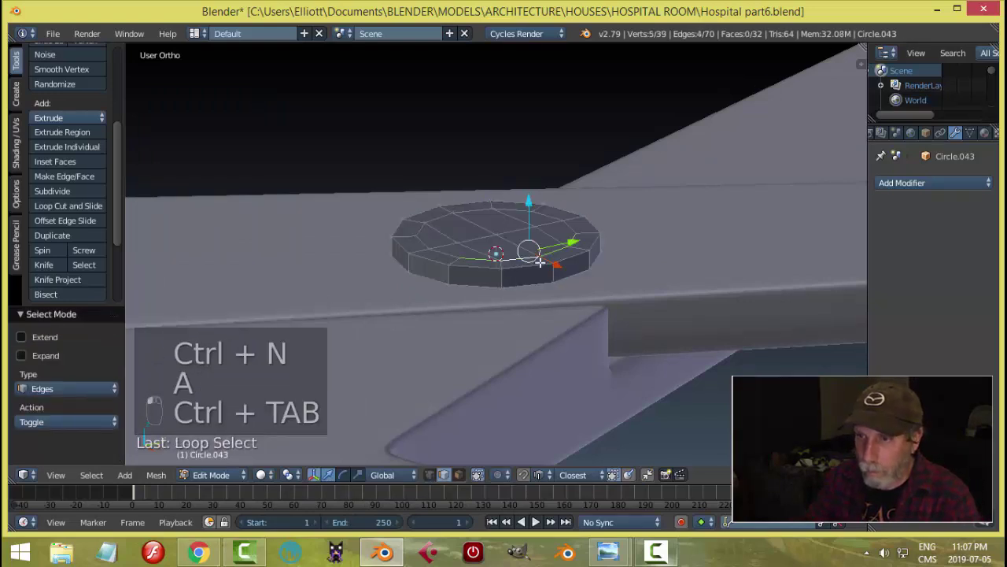
- Bevel all the pivot screw's edges and return to Object Mode
{"action": "key", "text": "a"}
{"action": "key", "text": "ctrl+b"}
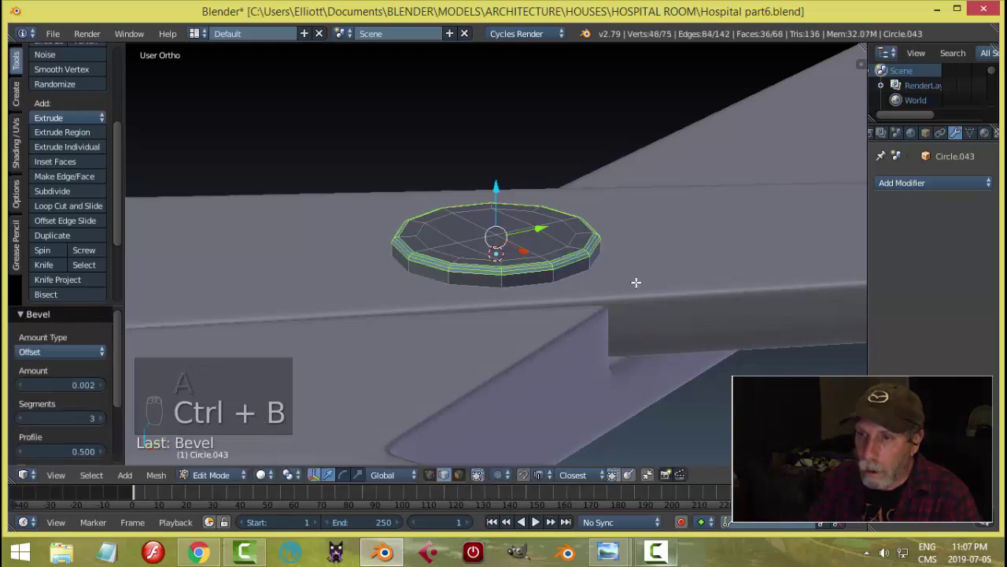
{"action": "key", "text": "a"}
{"action": "key", "text": "Tab"}
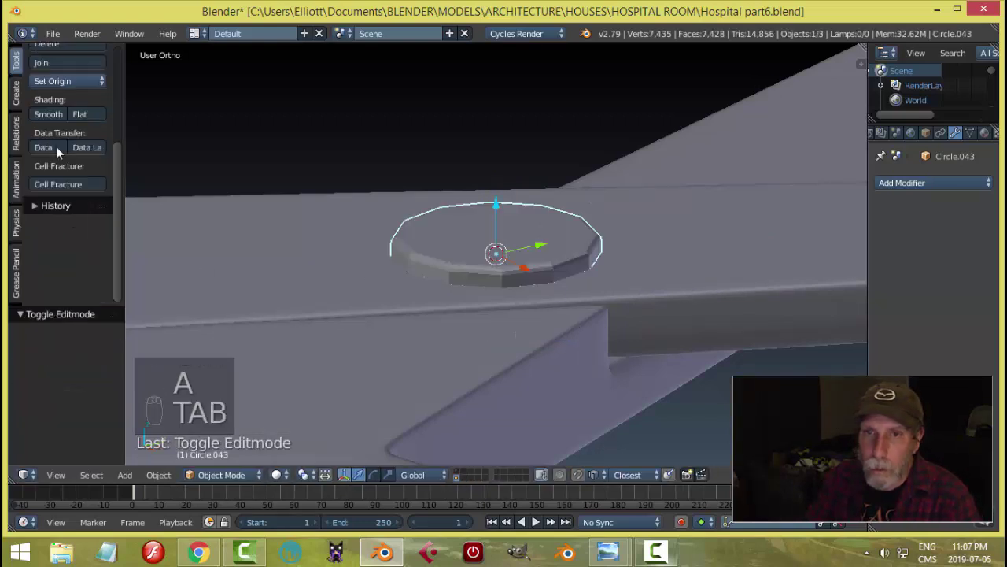
- Nudge the pivot screw into place on the blade crossing in top view
{"action": "left_click_drag", "start_coordinate": [51, 121], "coordinate": [577, 304]}
{"action": "left_click_drag", "start_coordinate": [577, 304], "coordinate": [562, 311]}
{"action": "key", "text": "a"}
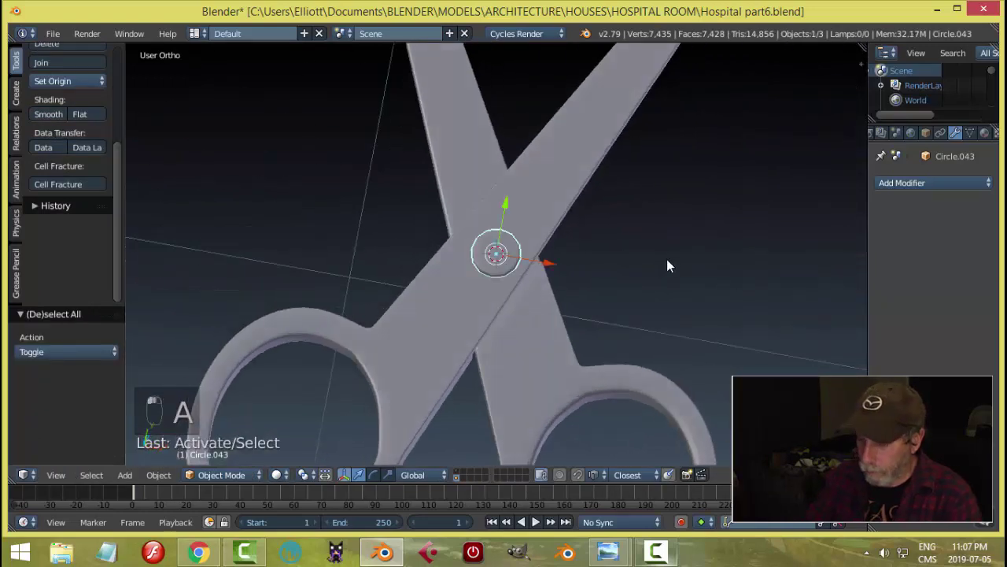
{"action": "key", "text": "KP_7"}
{"action": "key", "text": "g"}
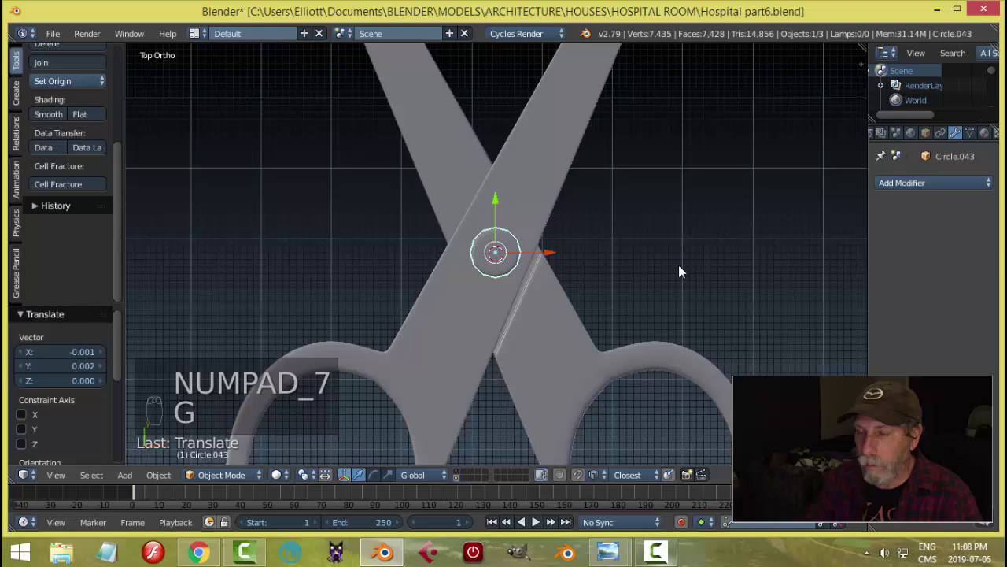
{"action": "key", "text": "a"}
- Select both blades and the screw and create a new group for the scissors
{"action": "middle_click", "coordinate": [571, 301]}
{"action": "middle_click", "coordinate": [560, 293]}
{"action": "middle_click", "coordinate": [523, 265]}
{"action": "left_click_drag", "start_coordinate": [500, 261], "coordinate": [718, 290]}
{"action": "key", "text": "ctrl+g"}
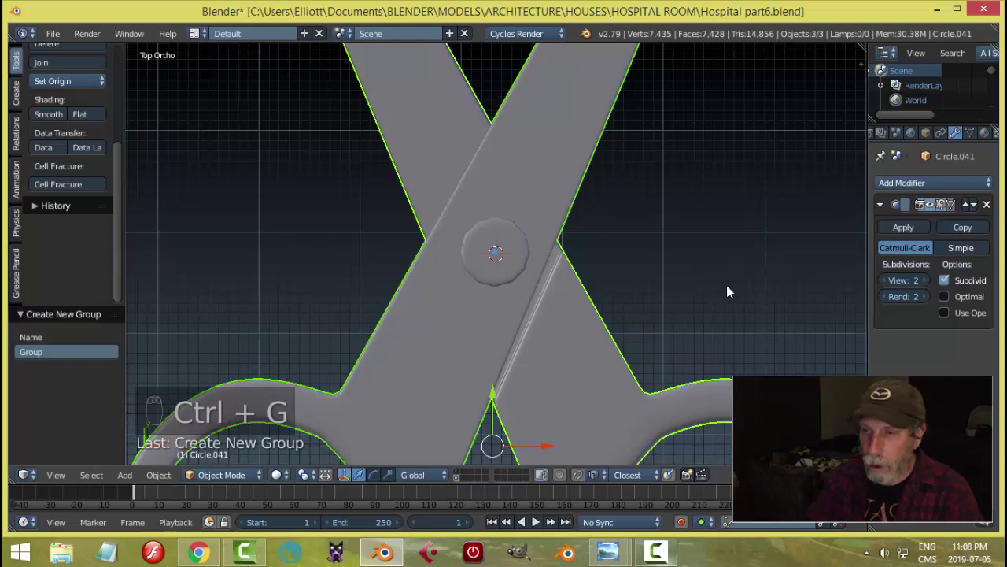
{"action": "left_click_drag", "start_coordinate": [710, 303], "coordinate": [674, 315]}
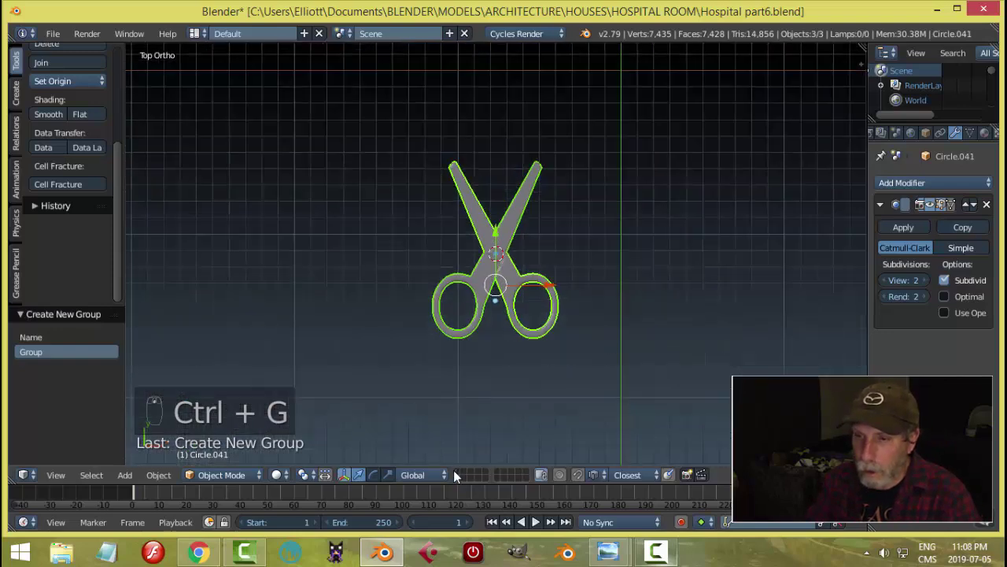
- Reveal the rest of the hospital room and bring the tray beside the operating table into view
{"action": "left_click_drag", "start_coordinate": [459, 476], "coordinate": [459, 491]}
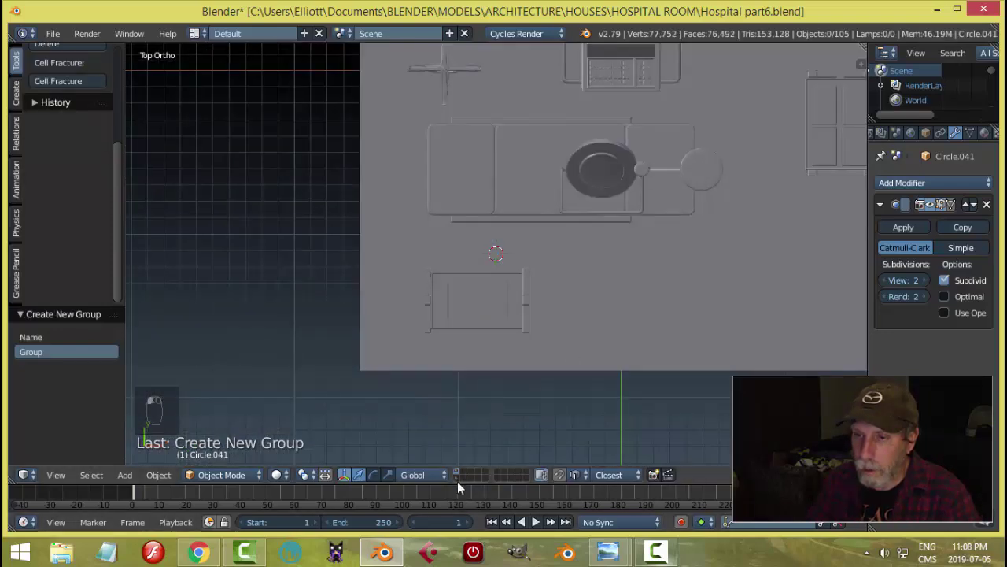
{"action": "left_click_drag", "start_coordinate": [459, 486], "coordinate": [552, 305]}
{"action": "key", "text": "s"}
{"action": "key", "text": "m"}
{"action": "left_click_drag", "start_coordinate": [459, 480], "coordinate": [600, 363]}
{"action": "left_click_drag", "start_coordinate": [601, 364], "coordinate": [667, 281]}
{"action": "left_click_drag", "start_coordinate": [666, 281], "coordinate": [536, 264]}
{"action": "left_click_drag", "start_coordinate": [536, 264], "coordinate": [534, 261]}
{"action": "left_click_drag", "start_coordinate": [534, 260], "coordinate": [539, 262]}
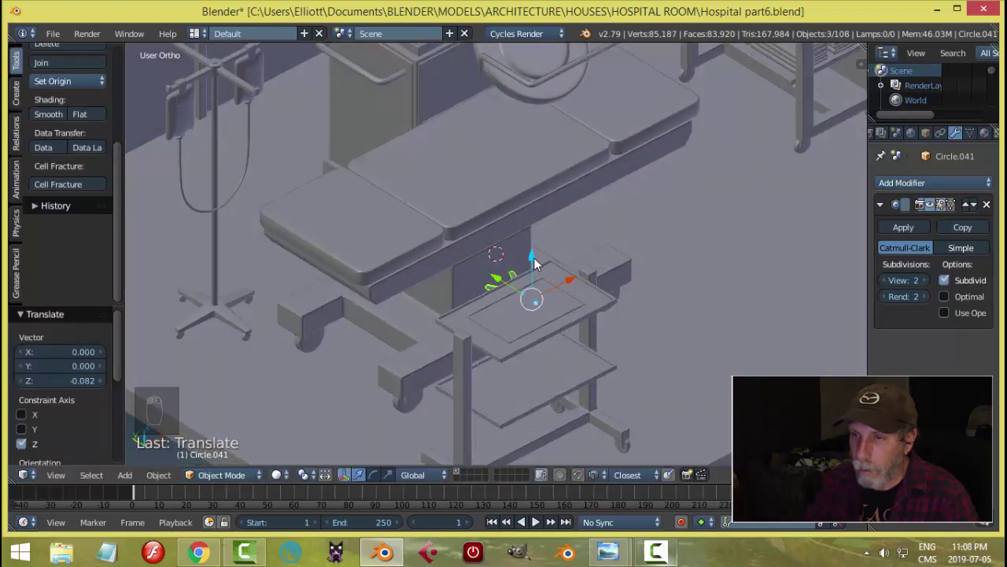
- Move the scissors along Z, X and Y onto the tray surface and scale them to 0.7
{"action": "left_click_drag", "start_coordinate": [535, 264], "coordinate": [538, 246]}
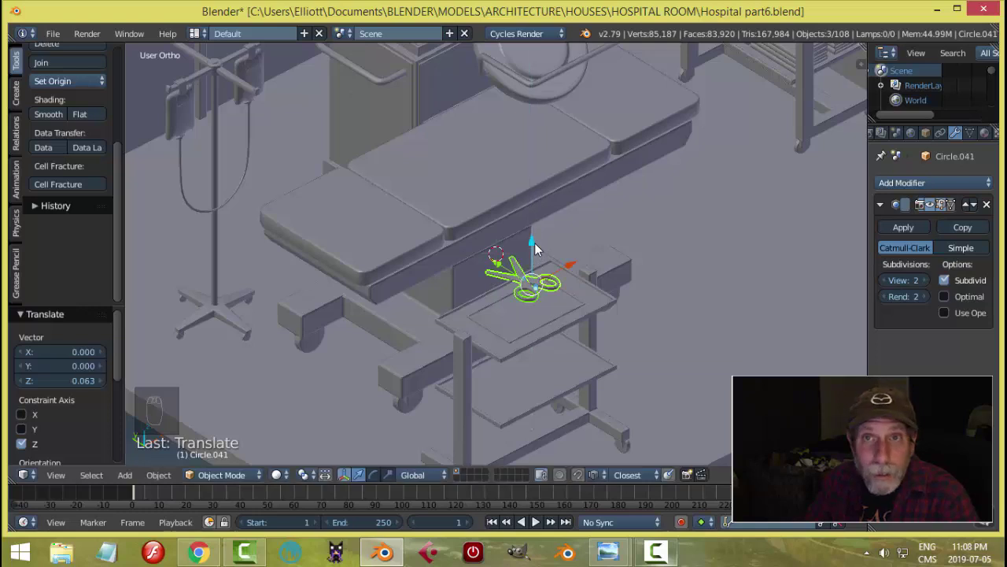
{"action": "key", "text": "s"}
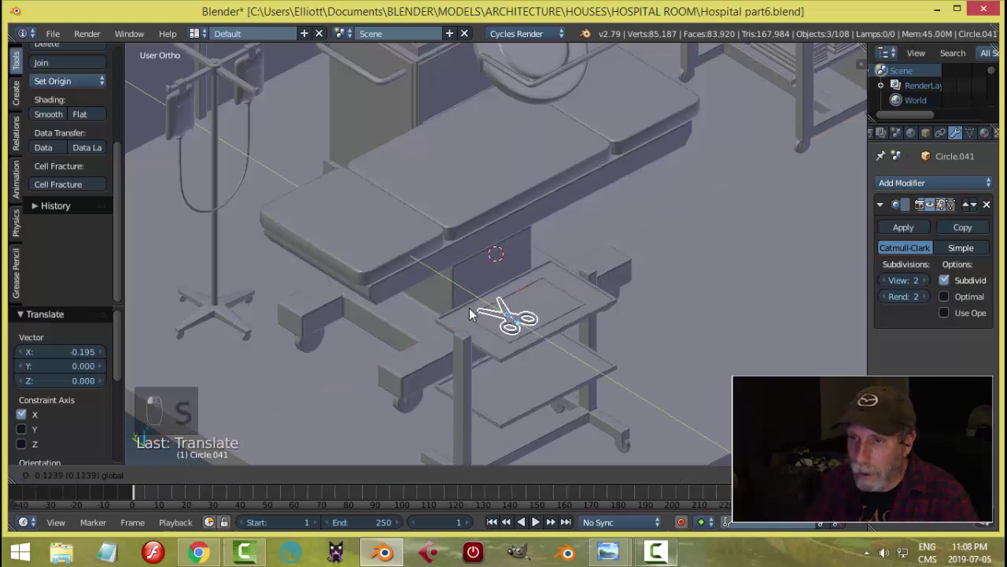
{"action": "key", "text": "KP_Decimal"}
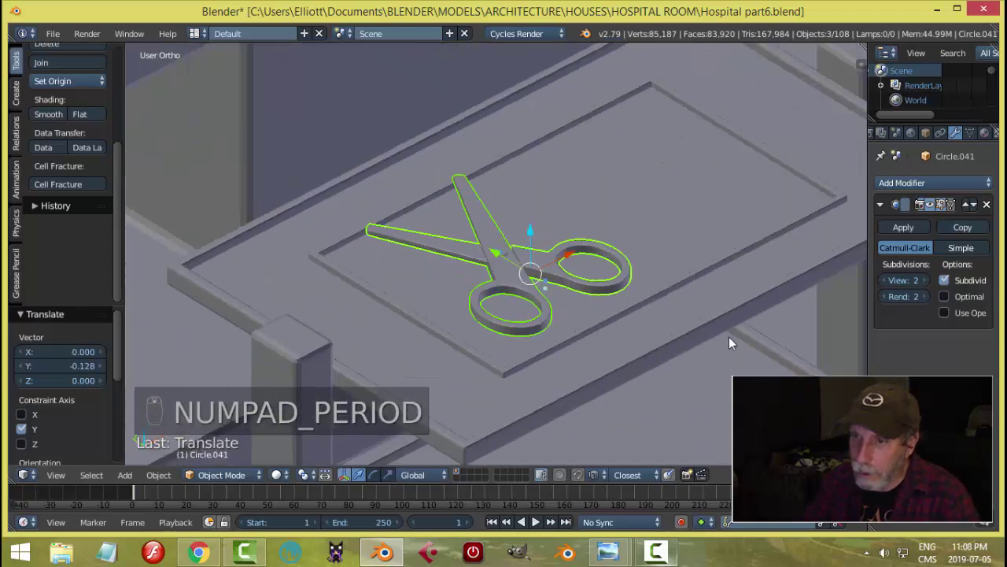
{"action": "key", "text": "s"}
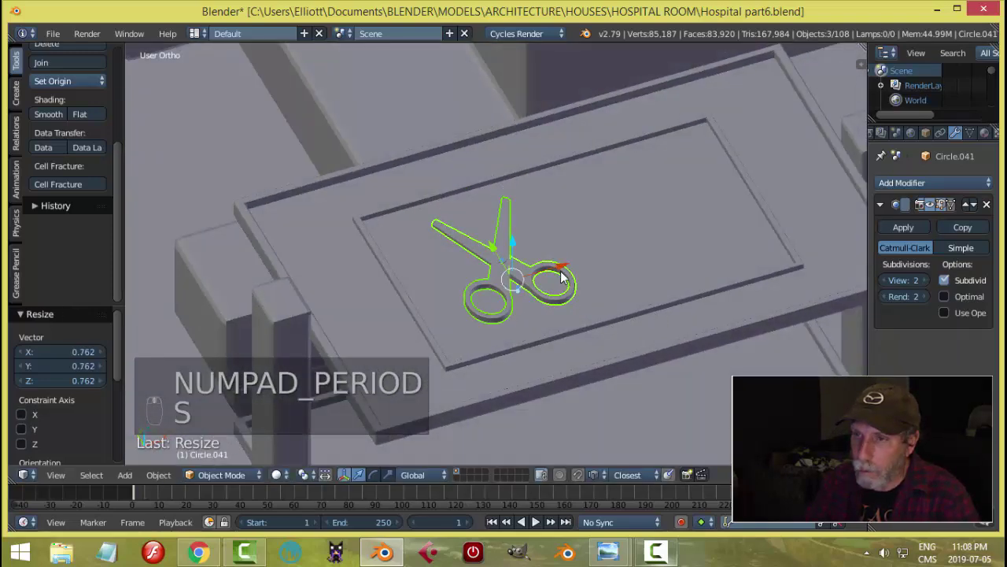
- Deselect the scissors, check them lying in the tray from several angles, and save the file
{"action": "left_click_drag", "start_coordinate": [639, 304], "coordinate": [670, 279]}
{"action": "left_click_drag", "start_coordinate": [596, 283], "coordinate": [518, 218]}
{"action": "left_click_drag", "start_coordinate": [518, 219], "coordinate": [521, 228]}
{"action": "left_click_drag", "start_coordinate": [520, 228], "coordinate": [518, 230]}
{"action": "key", "text": "a"}
{"action": "left_click_drag", "start_coordinate": [614, 228], "coordinate": [606, 313]}
{"action": "left_click_drag", "start_coordinate": [607, 312], "coordinate": [591, 340]}
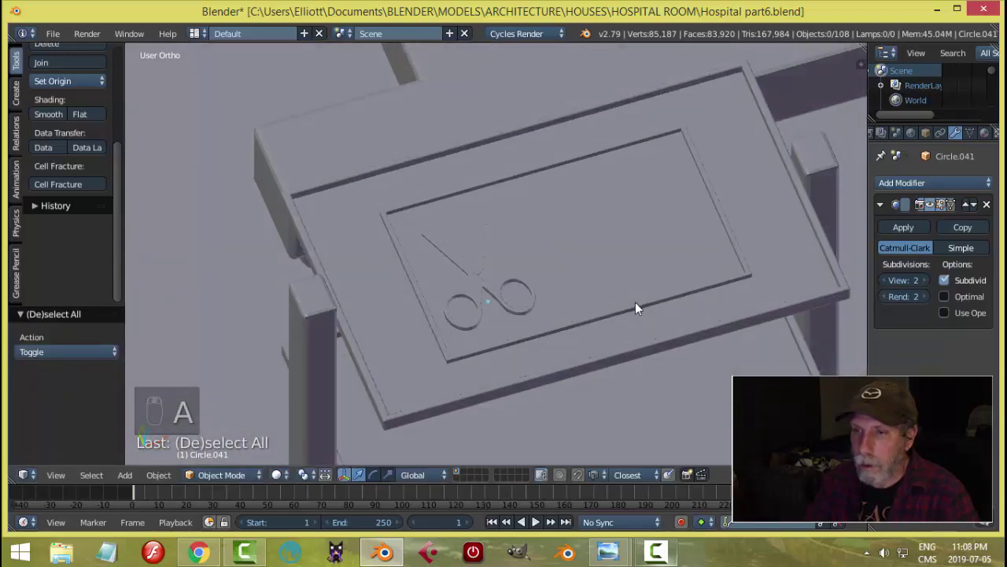
{"action": "key", "text": "ctrl+s"}
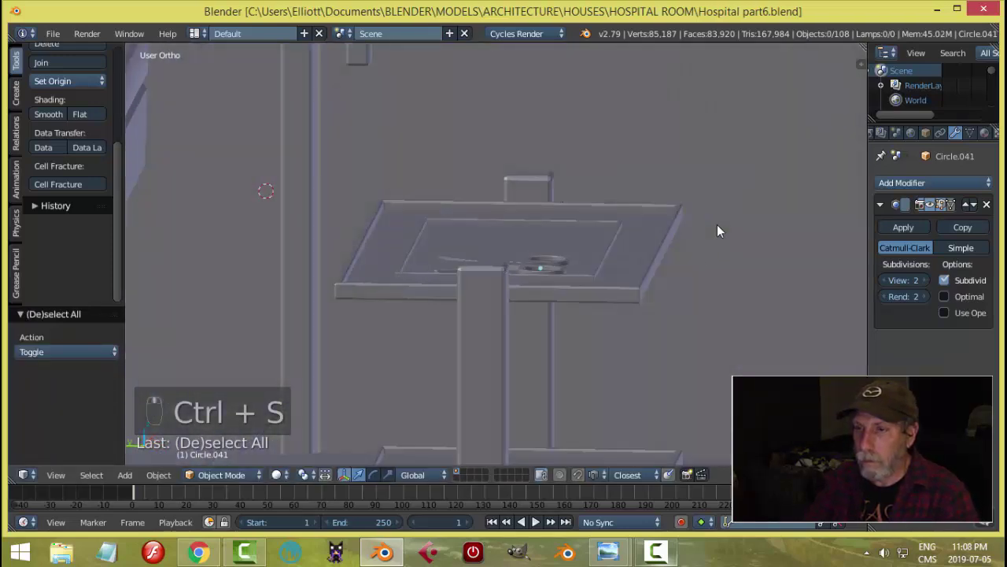
{"action": "middle_click", "coordinate": [564, 270]}
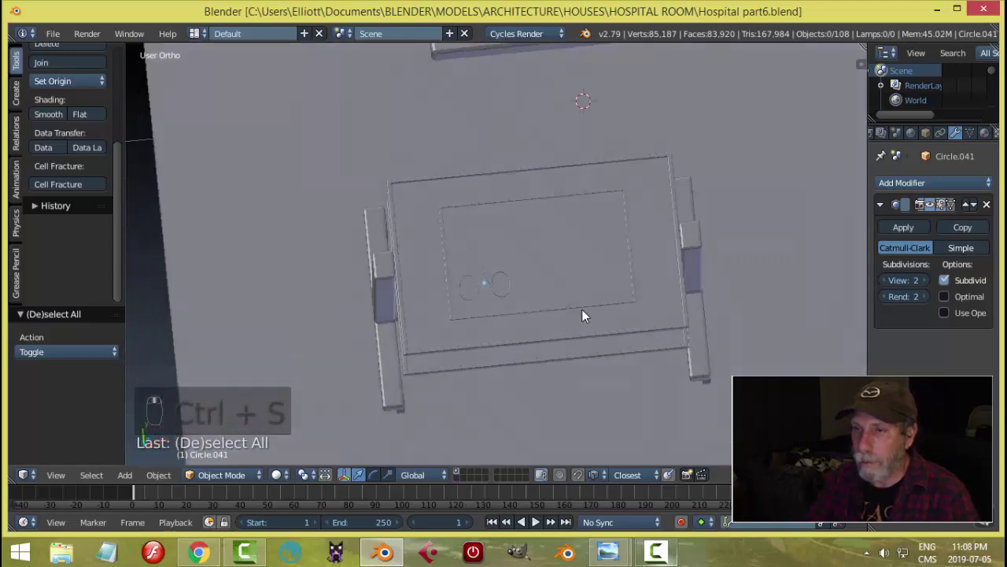
{"action": "middle_click", "coordinate": [573, 323]}
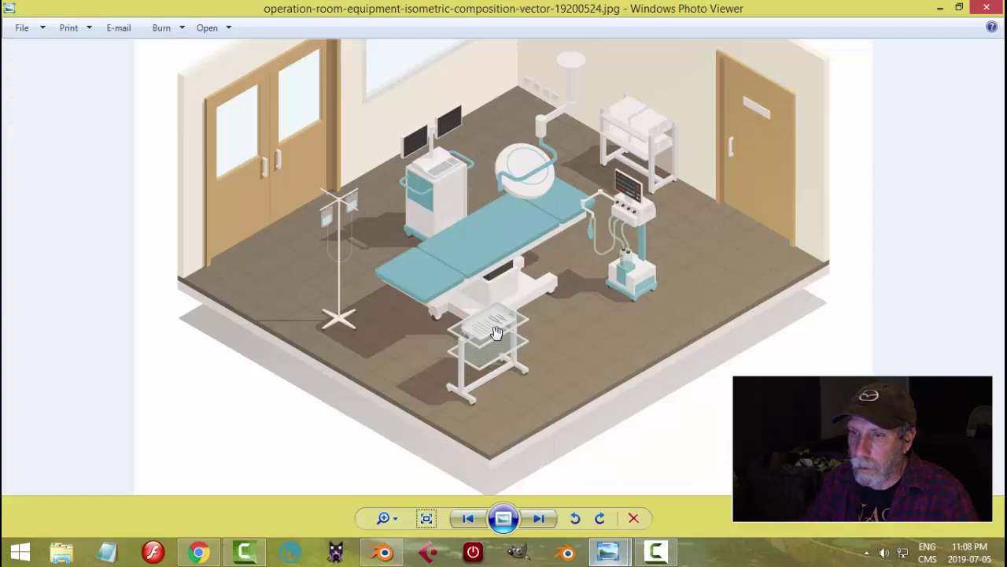
{"action": "left_click_drag", "start_coordinate": [535, 267], "coordinate": [547, 236]}
{"action": "left_click_drag", "start_coordinate": [558, 270], "coordinate": [571, 268]}
{"action": "key", "text": "shift+s"}
- Add a circle on the tray and shrink it down to the probe's thickness
{"action": "key", "text": "shift+a"}
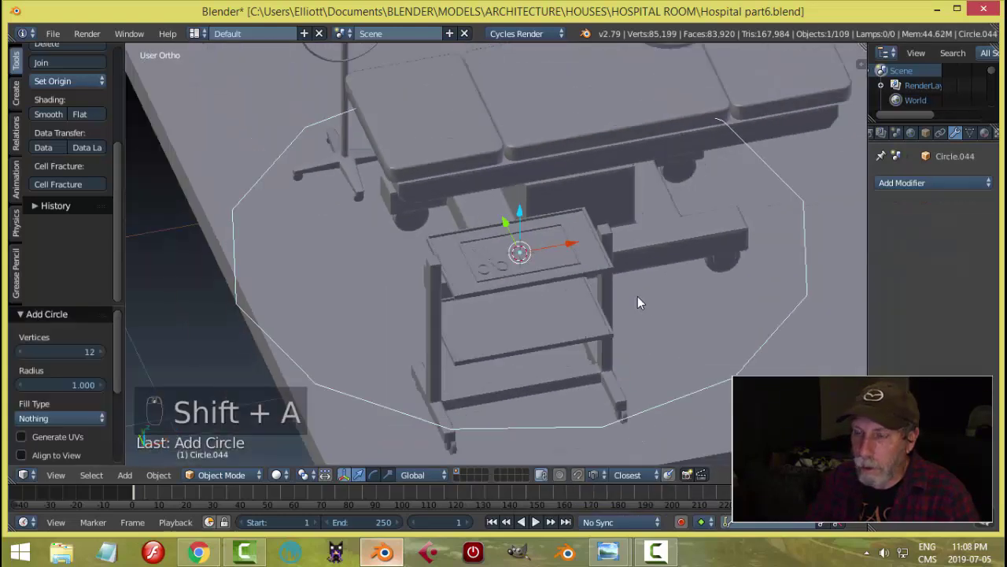
{"action": "key", "text": "Tab"}
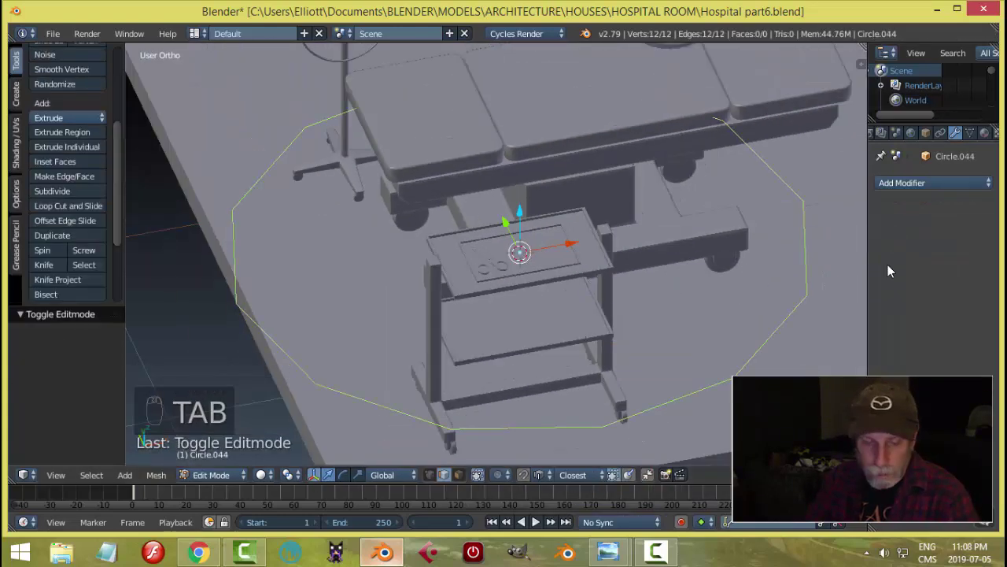
{"action": "key", "text": "s"}
{"action": "key", "text": "s"}
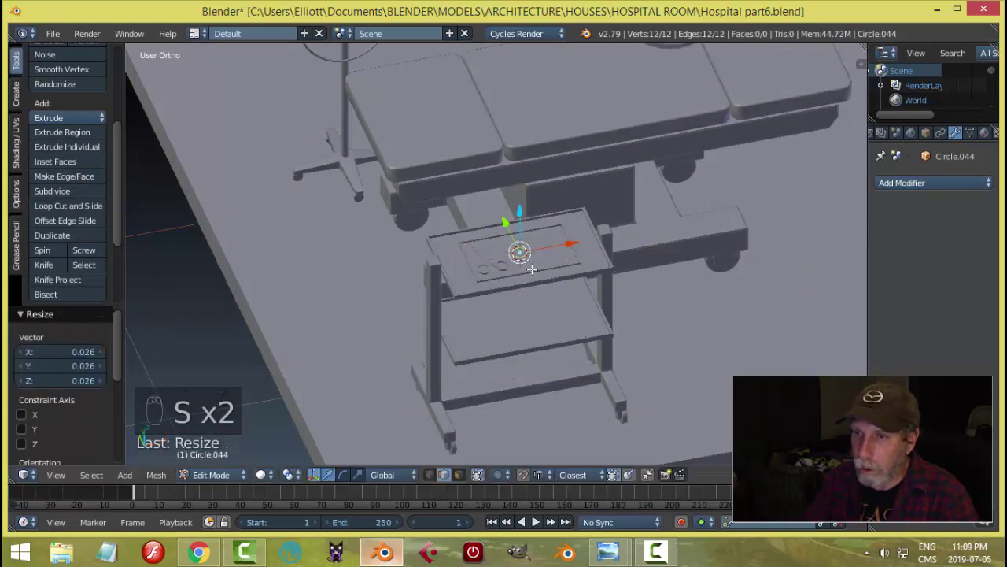
{"action": "key", "text": "s"}
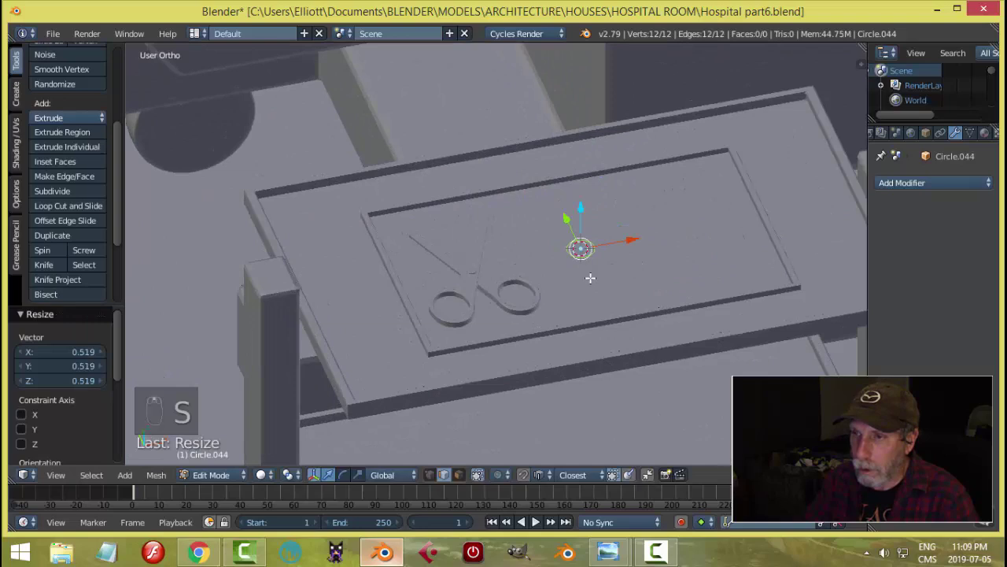
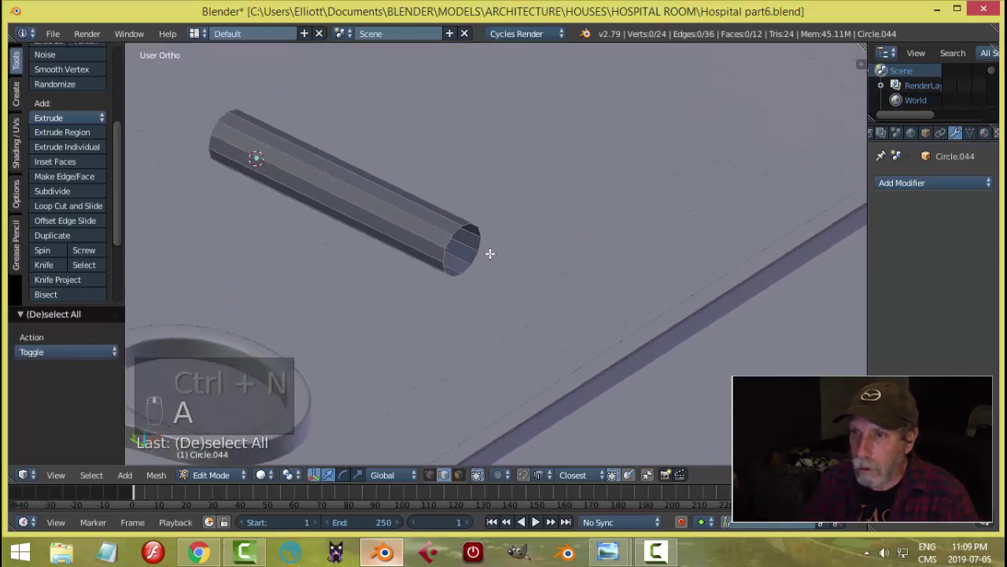
- Extrude and scale the rings into a thick handle ending in a narrow point, bevelling the shoulder
{"action": "key", "text": "e"}
{"action": "key", "text": "s"}
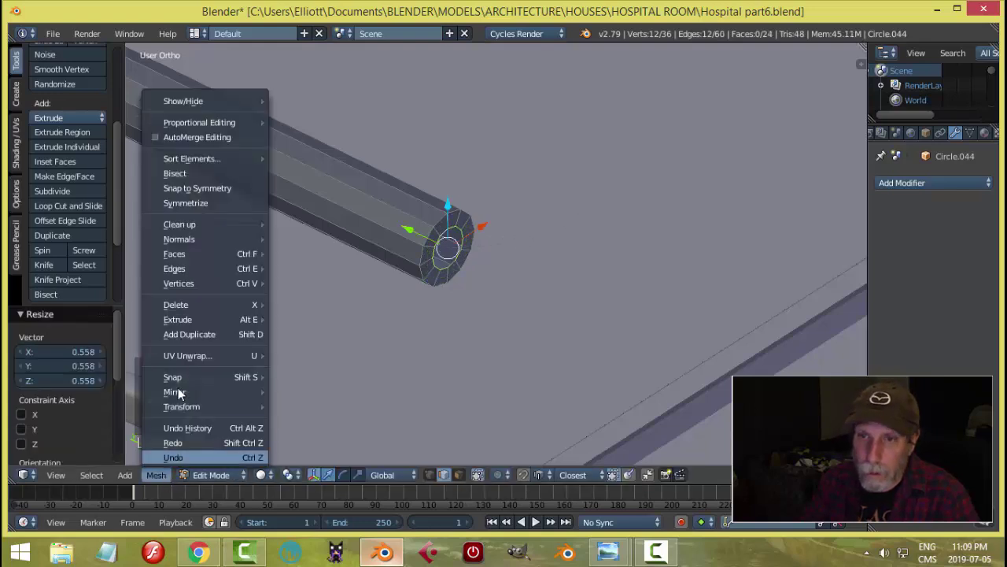
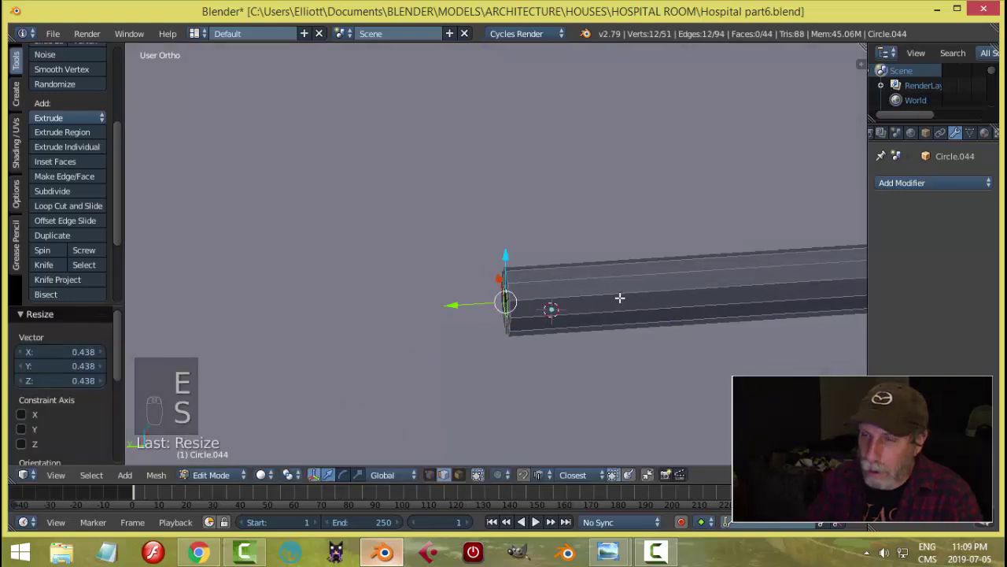
{"action": "key", "text": "s"}
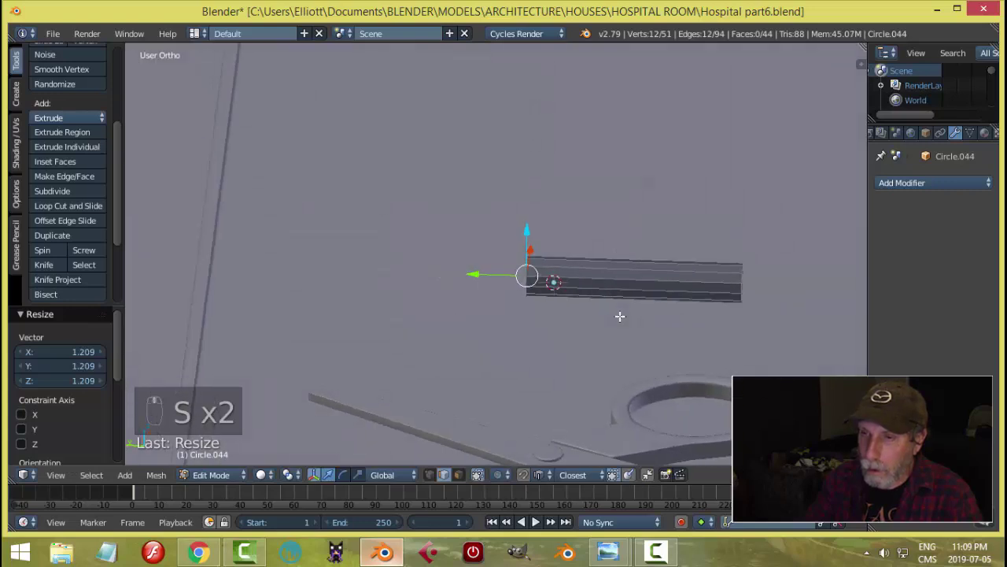
{"action": "key", "text": "e"}
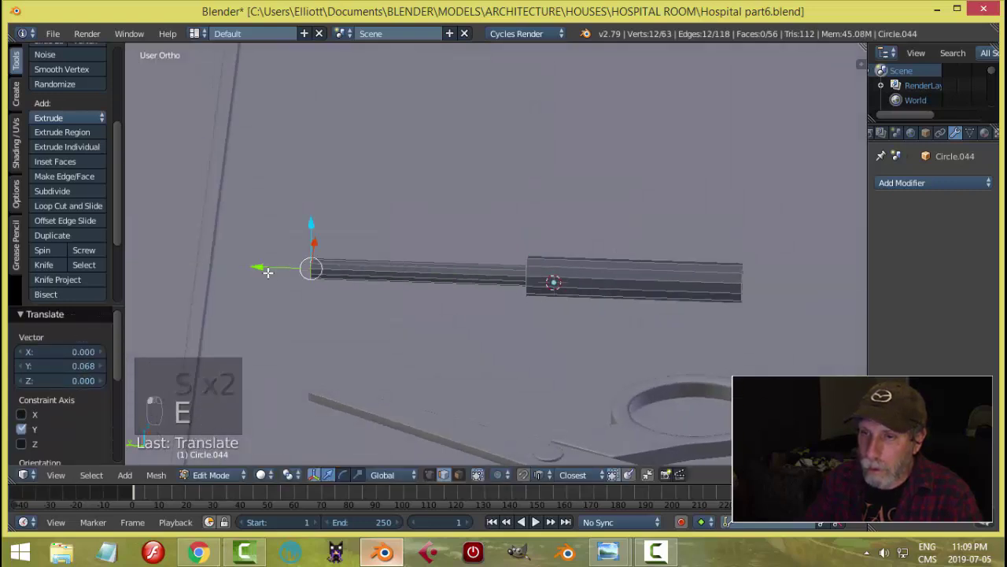
{"action": "key", "text": "s"}
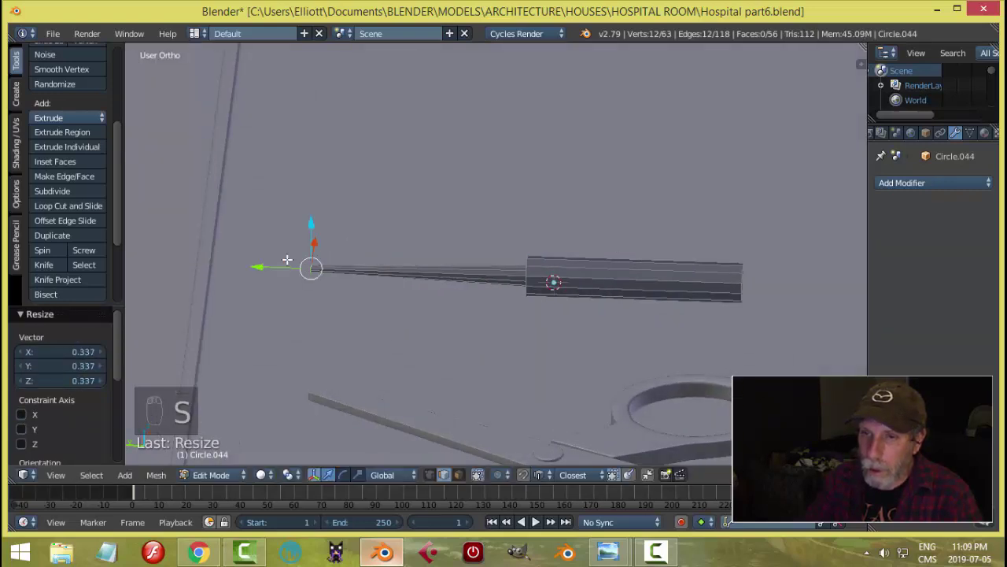
{"action": "key", "text": "a"}
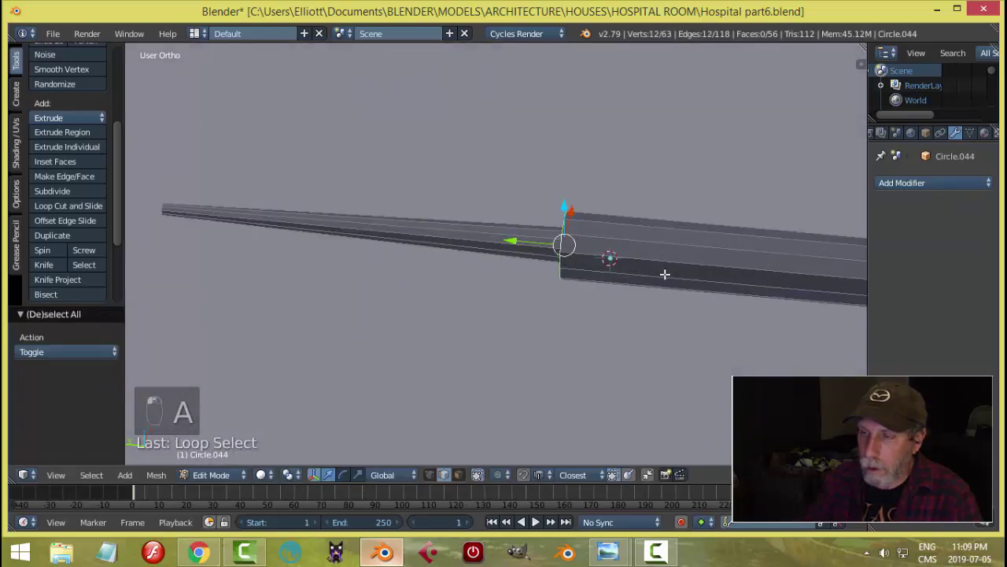
{"action": "key", "text": "ctrl+b"}
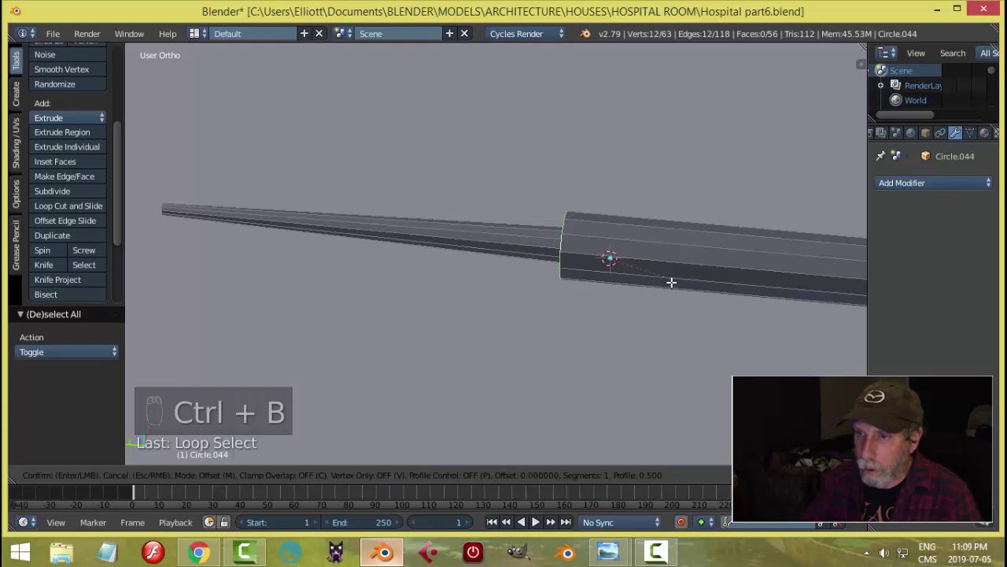
{"action": "key", "text": "a"}
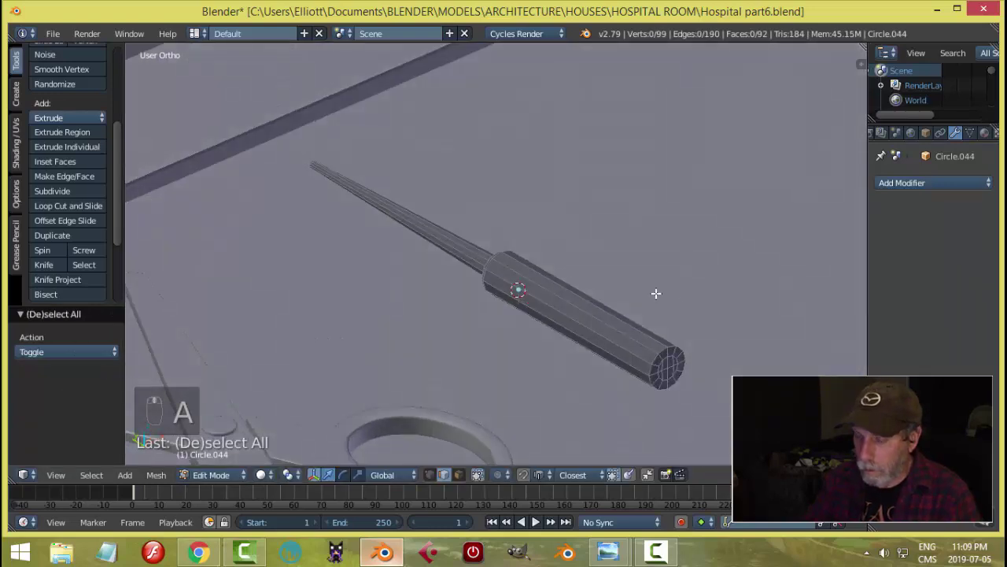
- In top-view wireframe, stretch the probe's handle longer
{"action": "key", "text": "KP_7"}
{"action": "key", "text": "z"}
{"action": "key", "text": "b"}
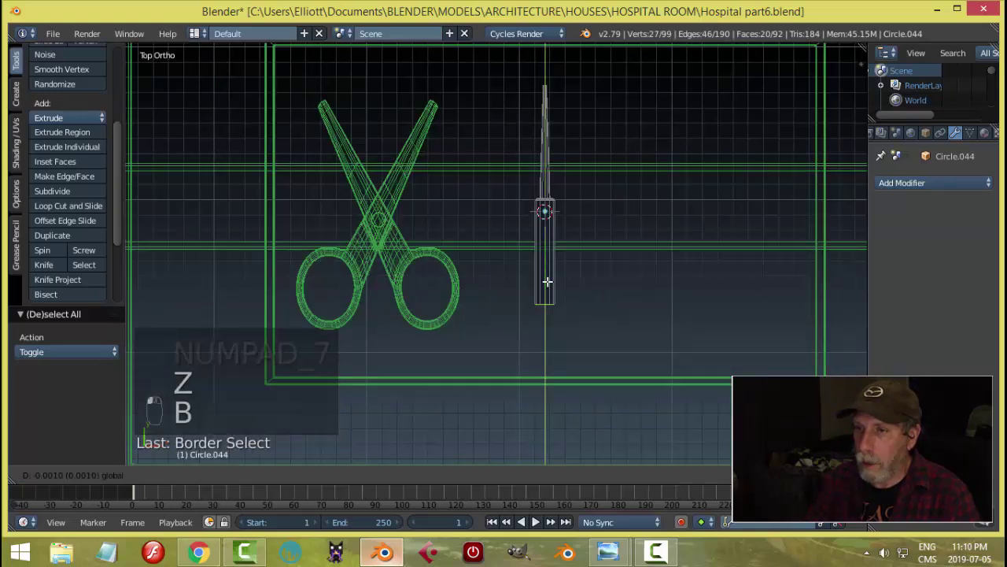
{"action": "key", "text": "a"}
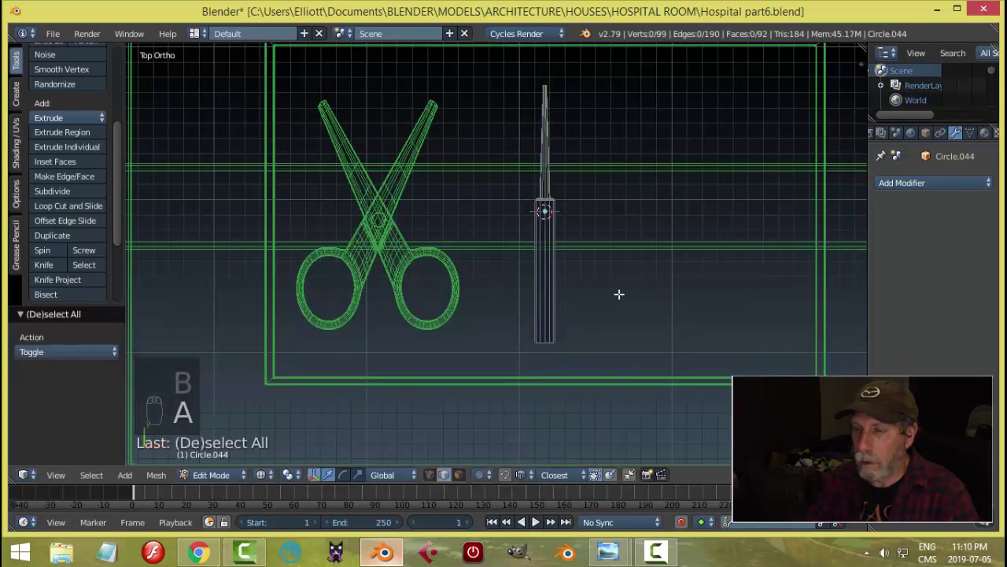
- Set the probe to smooth shading, view it at an angle, and reopen its mesh for editing
{"action": "key", "text": "Tab"}
{"action": "left_click_drag", "start_coordinate": [643, 278], "coordinate": [675, 255]}
{"action": "key", "text": "z"}
{"action": "left_click_drag", "start_coordinate": [614, 280], "coordinate": [149, 187]}
{"action": "left_click", "coordinate": [57, 117]}
{"action": "key", "text": "Tab"}
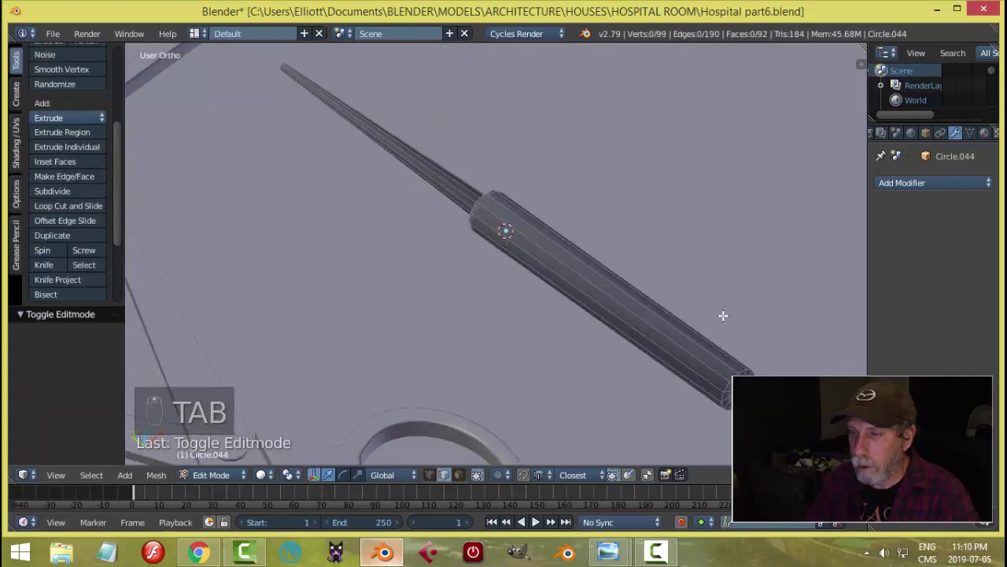
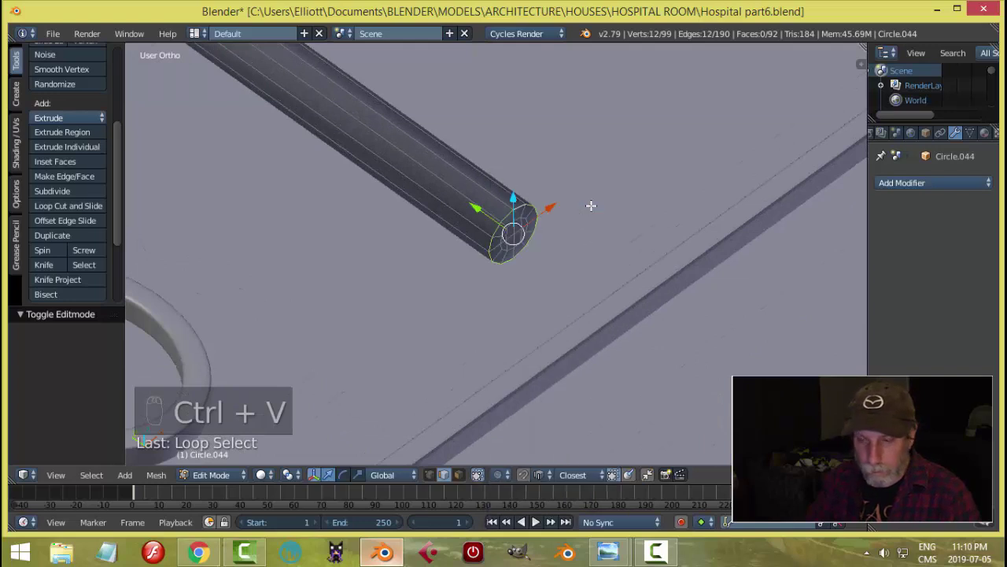
- Bevel the handle-end rim and slide a loop cut toward the shaft tip, checking the smoothed probe
{"action": "key", "text": "ctrl+b"}
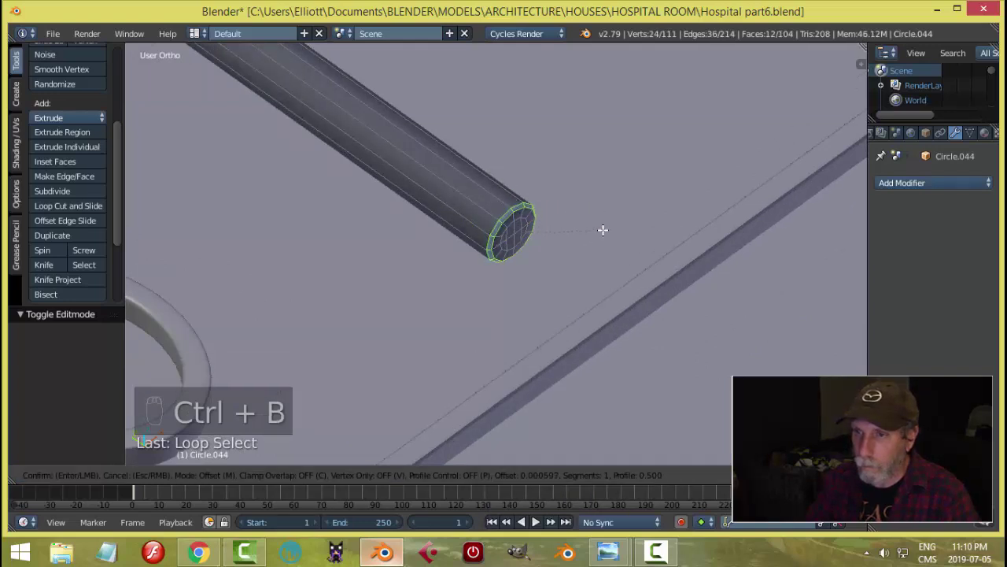
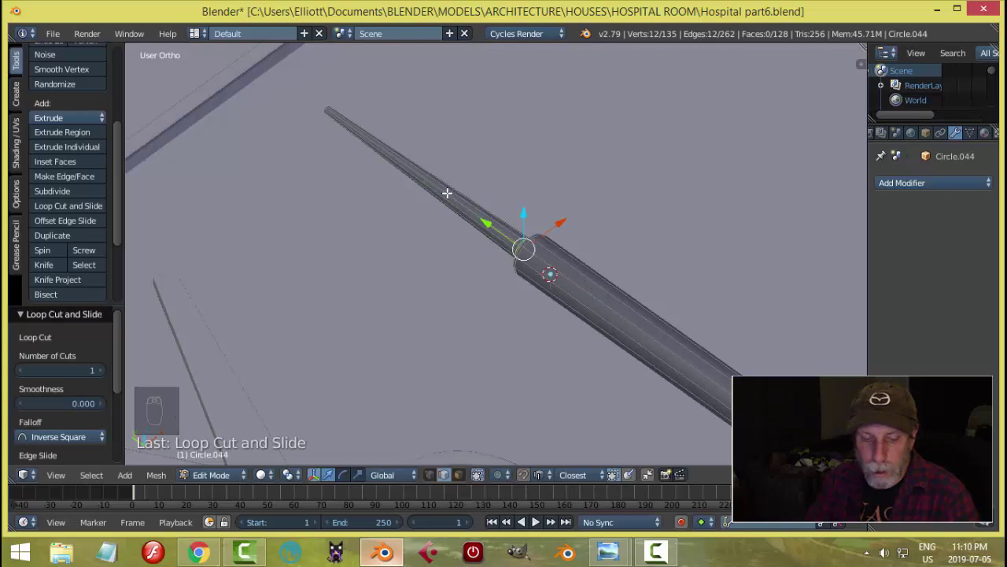
{"action": "key", "text": "ctrl+r"}
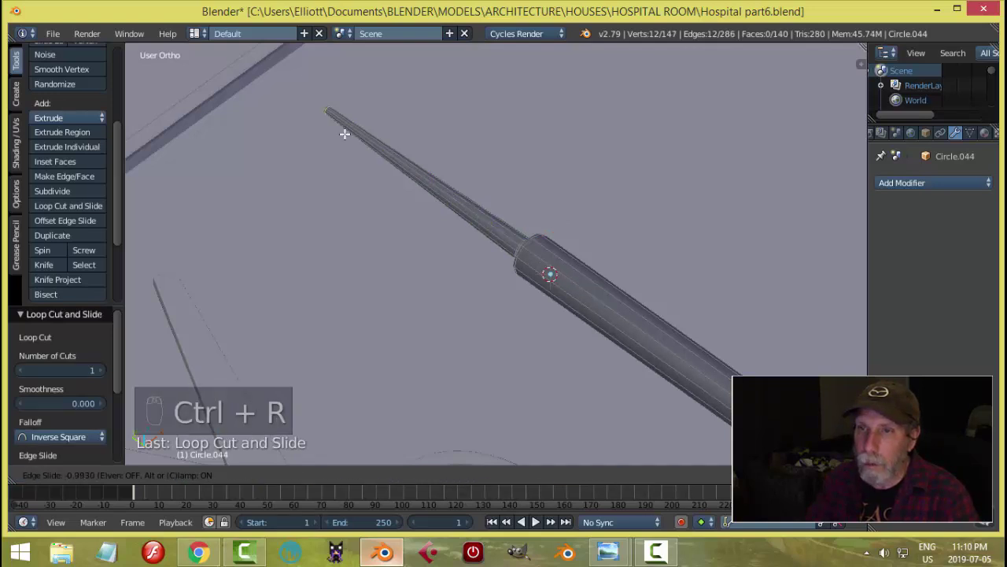
{"action": "key", "text": "a"}
{"action": "key", "text": "Tab"}
{"action": "key", "text": "a"}
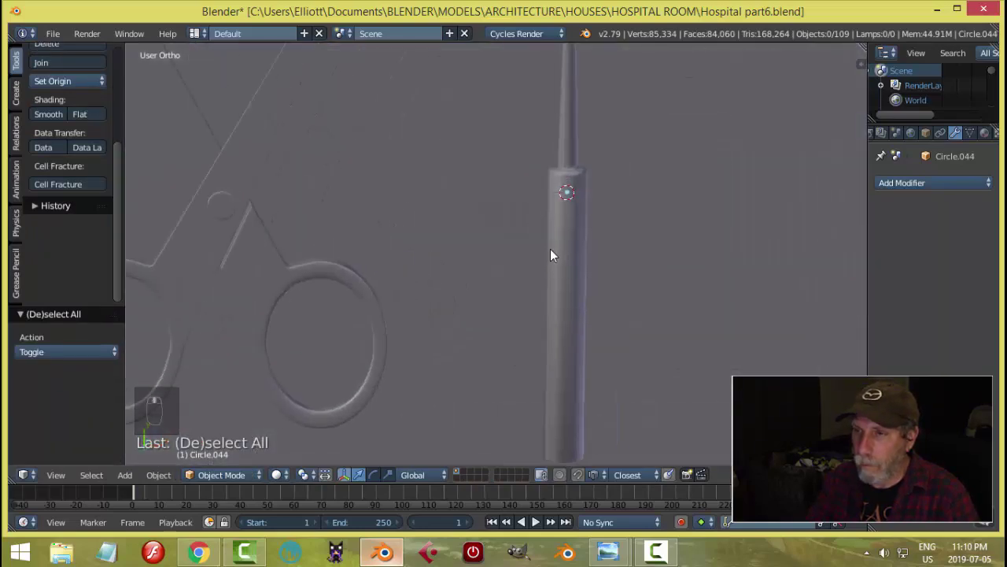
- Add an edge loop slid close to the shoulder and check the smoothed result
{"action": "right_click", "coordinate": [539, 203]}
{"action": "key", "text": "Tab"}
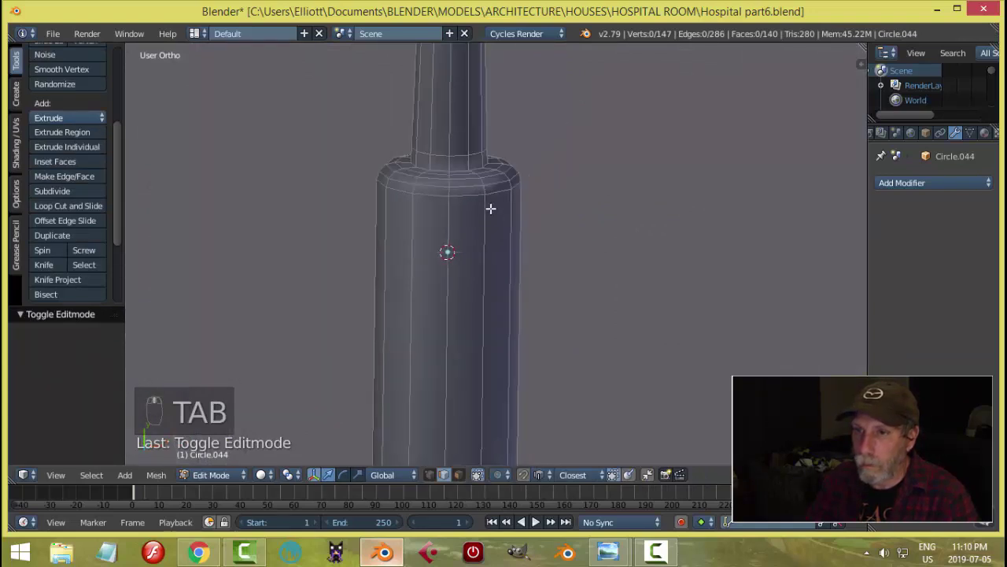
{"action": "key", "text": "ctrl+r"}
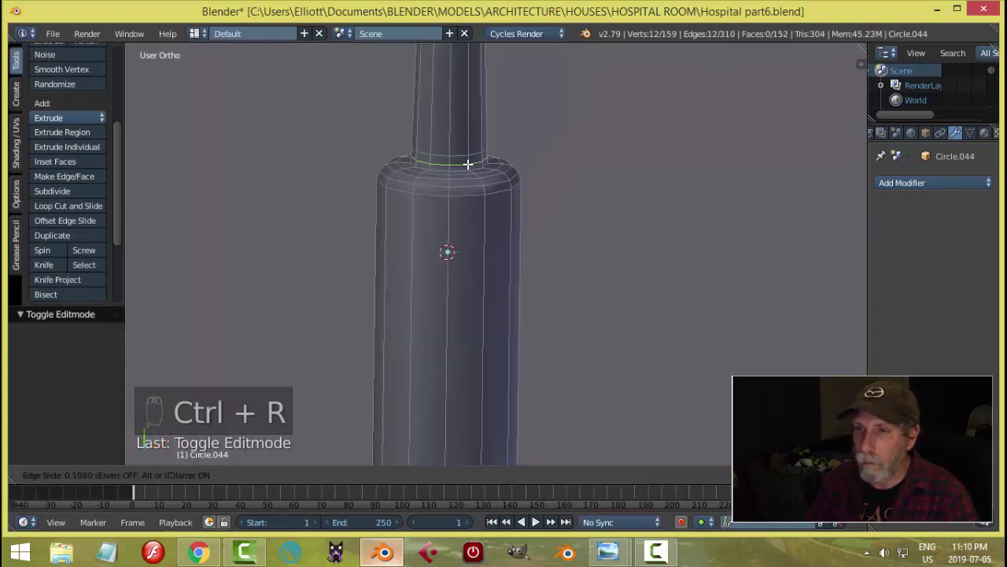
{"action": "key", "text": "Tab"}
{"action": "key", "text": "a"}
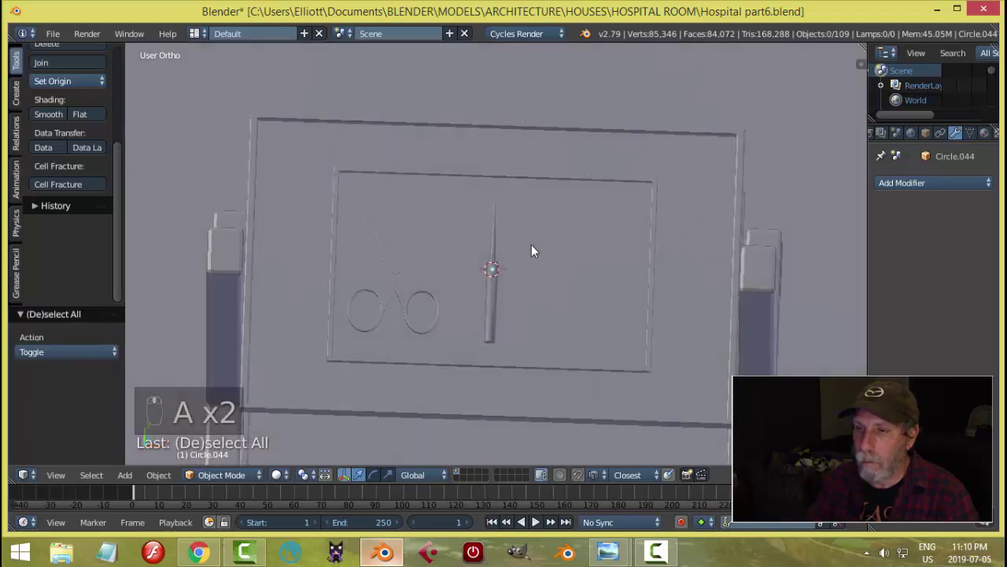
{"action": "left_click_drag", "start_coordinate": [471, 243], "coordinate": [608, 234]}
- Add an edge loop slid close to the handle's bottom end and view the result
{"action": "key", "text": "Tab"}
{"action": "key", "text": "ctrl+r"}
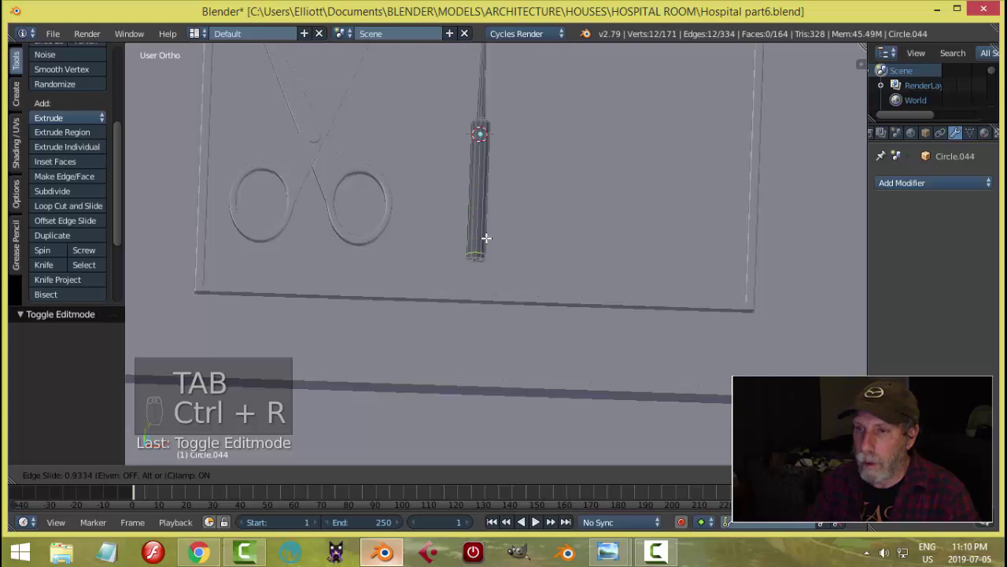
{"action": "key", "text": "Tab"}
{"action": "key", "text": "a"}
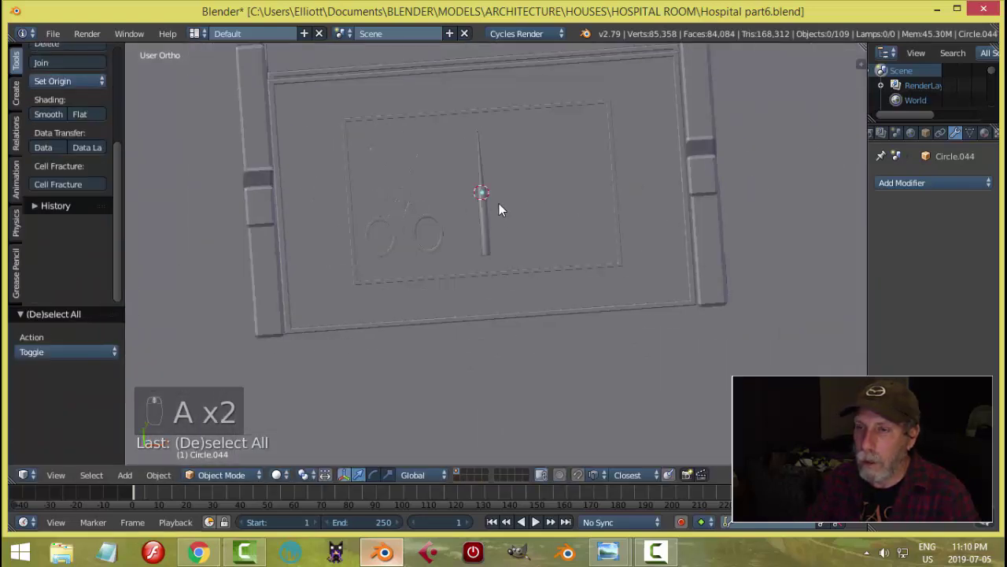
- Duplicate the probe sideways along X, scale the copy smaller and slide it along Y beside the first
{"action": "left_click_drag", "start_coordinate": [488, 218], "coordinate": [572, 213]}
{"action": "key", "text": "shift+d"}
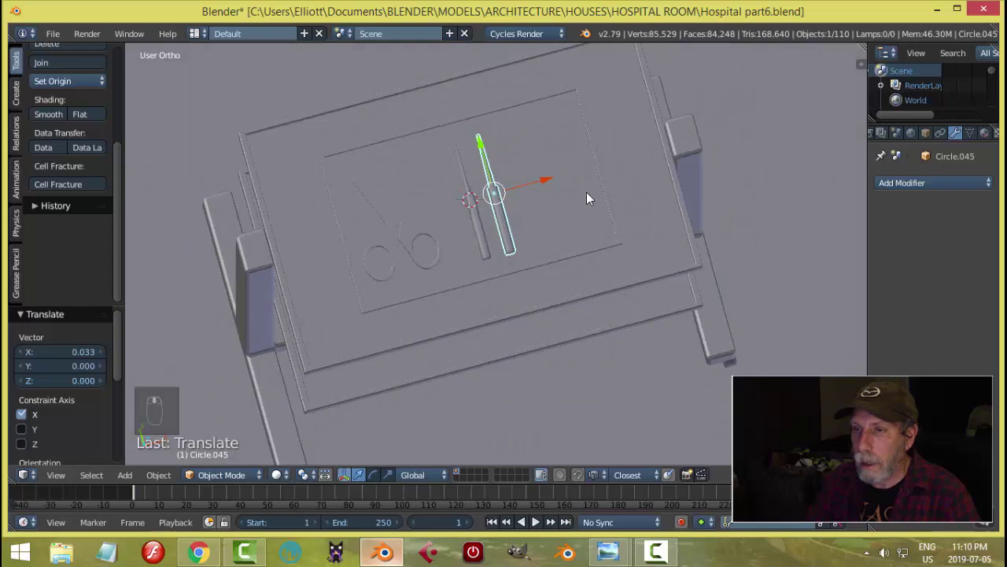
{"action": "key", "text": "s"}
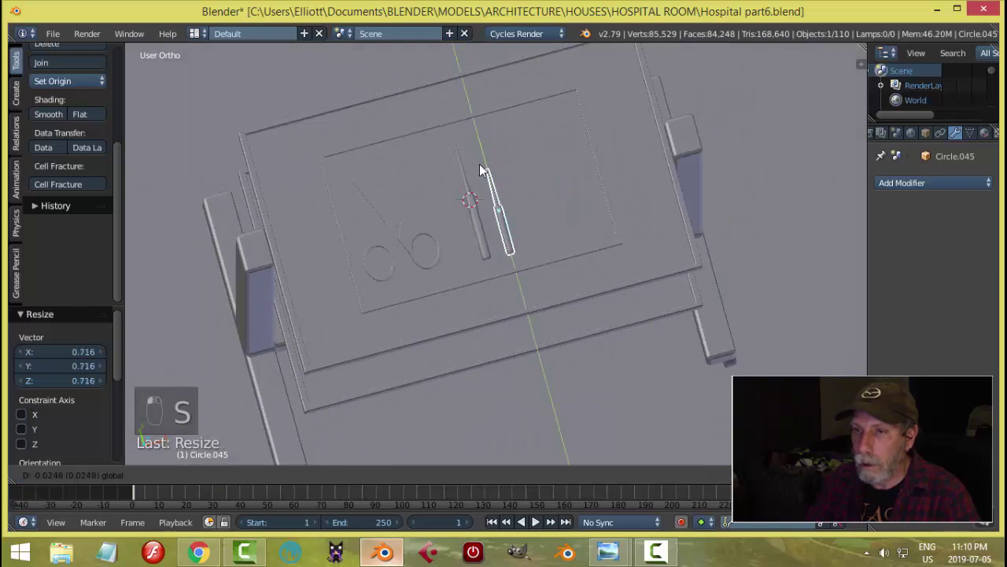
{"action": "key", "text": "KP_Decimal"}
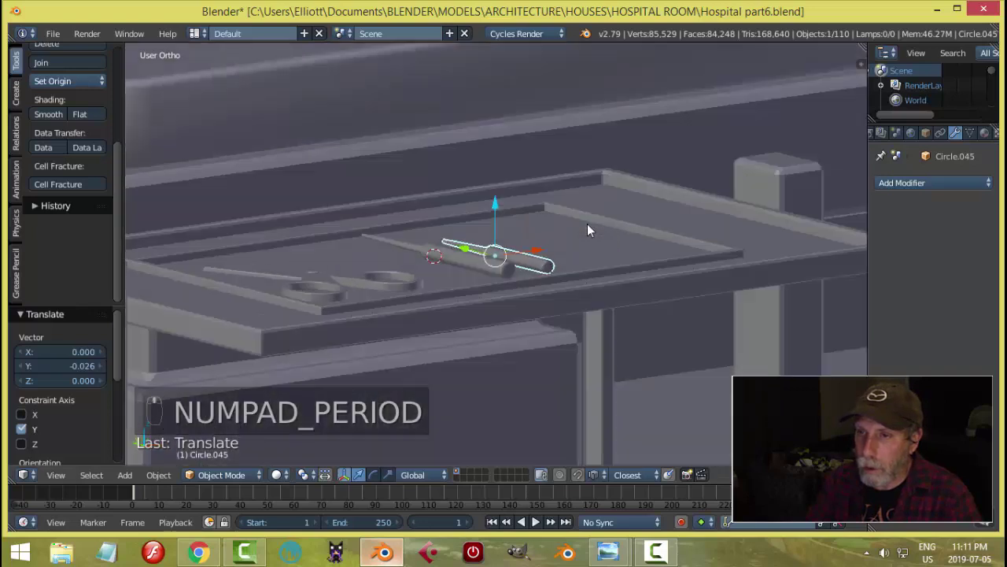
{"action": "left_click_drag", "start_coordinate": [609, 228], "coordinate": [509, 205]}
- Deselect both probes, inspect them on the tray from several angles, and save the file
{"action": "middle_click", "coordinate": [501, 207]}
{"action": "left_click_drag", "start_coordinate": [495, 206], "coordinate": [519, 272]}
{"action": "left_click_drag", "start_coordinate": [524, 272], "coordinate": [566, 226]}
{"action": "key", "text": "a"}
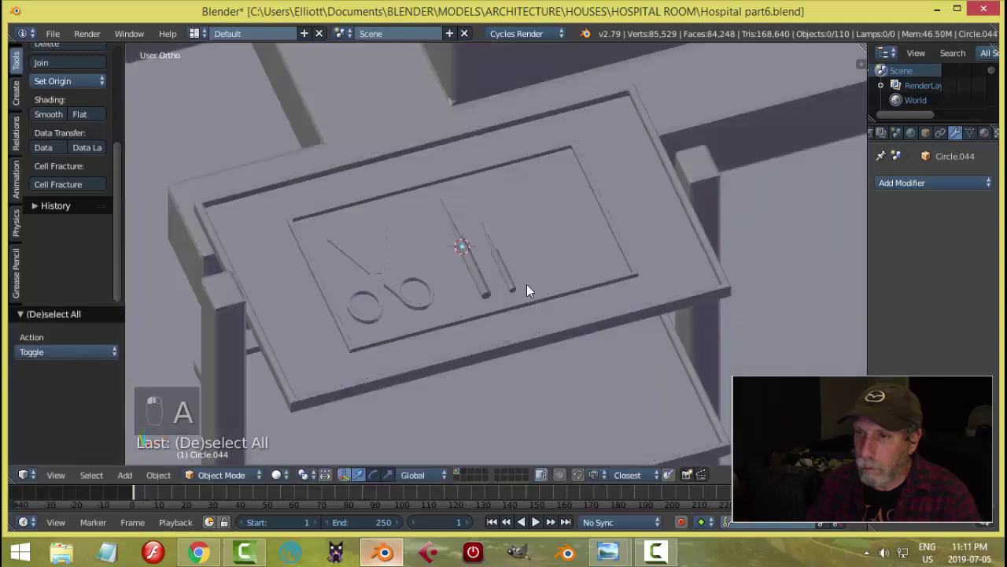
{"action": "left_click_drag", "start_coordinate": [525, 293], "coordinate": [535, 300]}
{"action": "key", "text": "ctrl+s"}
{"action": "middle_click", "coordinate": [585, 316]}
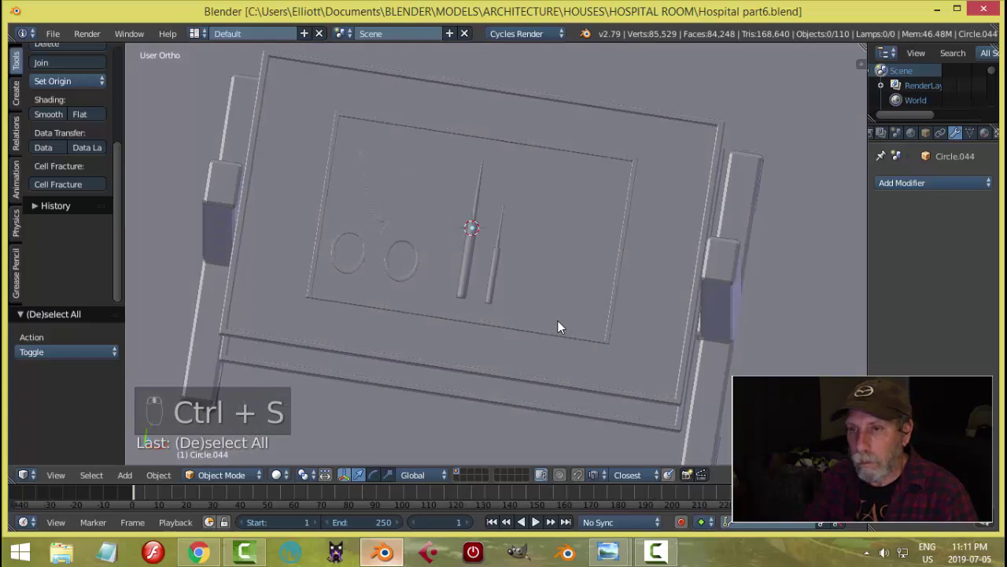
{"action": "middle_click", "coordinate": [548, 286]}
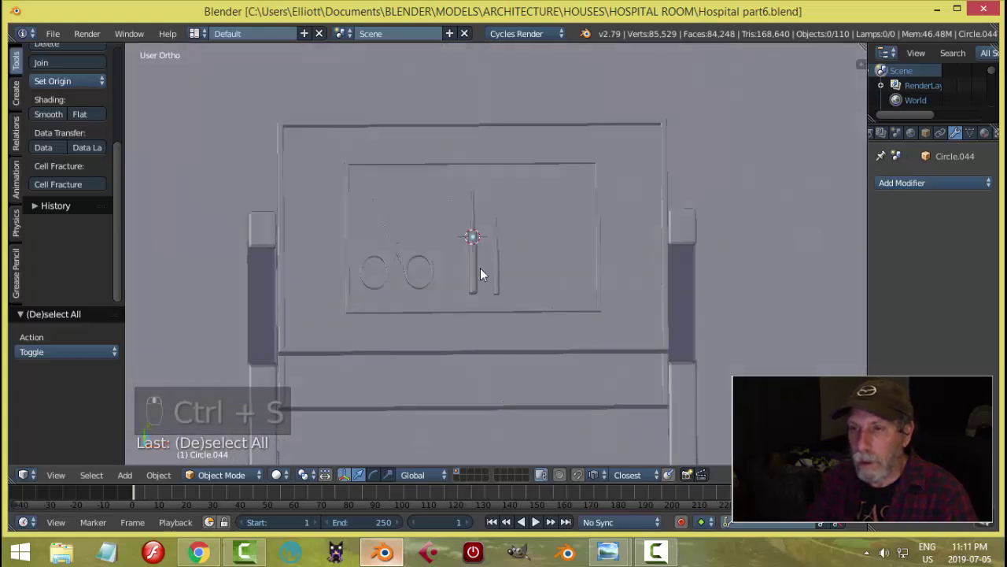
{"action": "key", "text": "s"}
{"action": "key", "text": "a"}
{"action": "key", "text": "ctrl+a"}
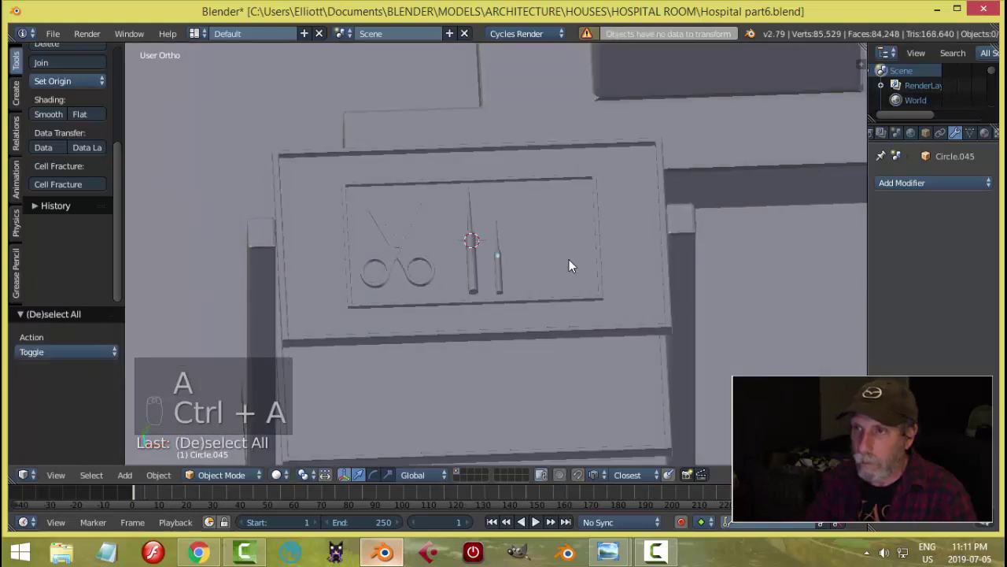
{"action": "key", "text": "ctrl+s"}
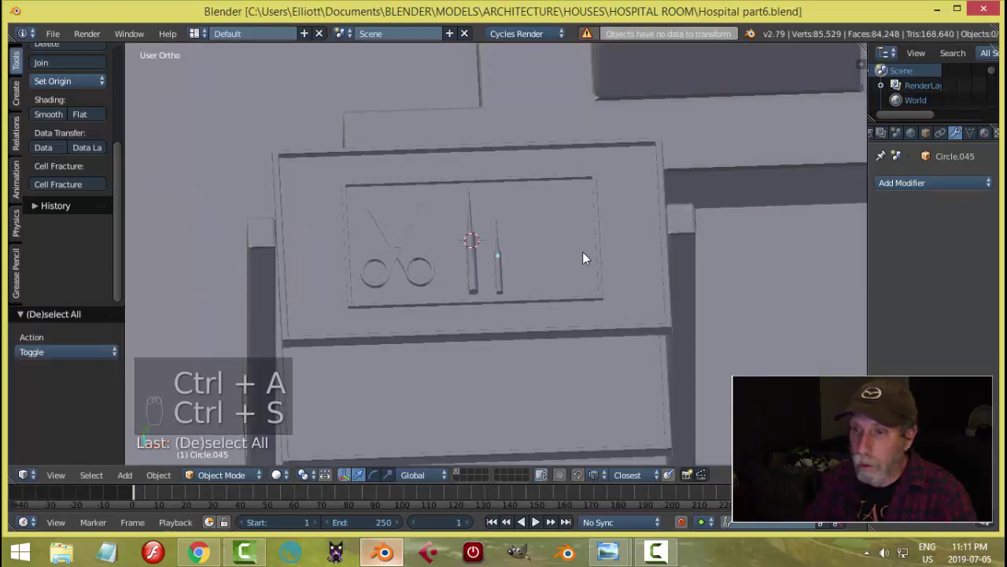
- Add a plane, shrink it, move it beside the probes and merge its vertices into a single point
{"action": "key", "text": "shift+a"}
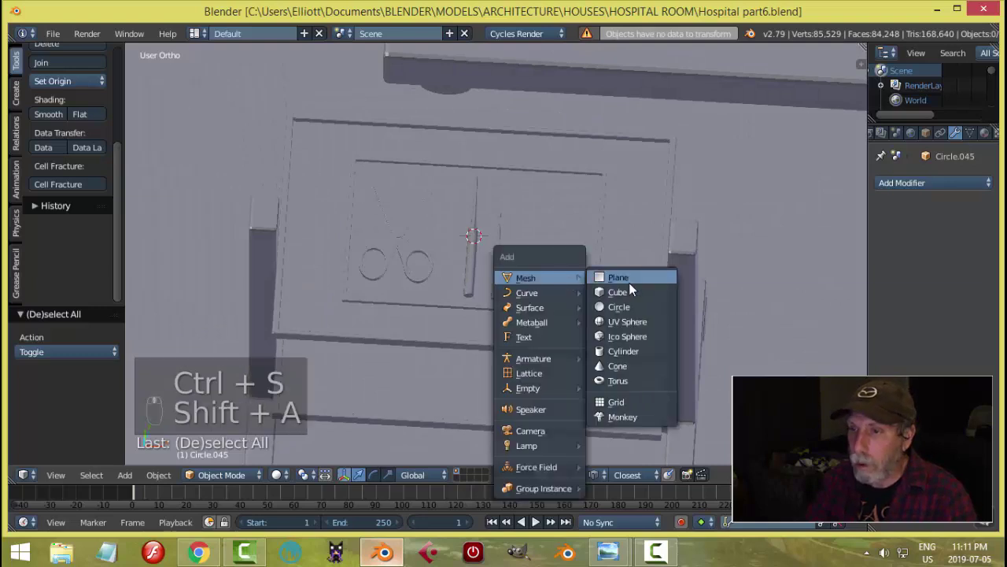
{"action": "key", "text": "Tab"}
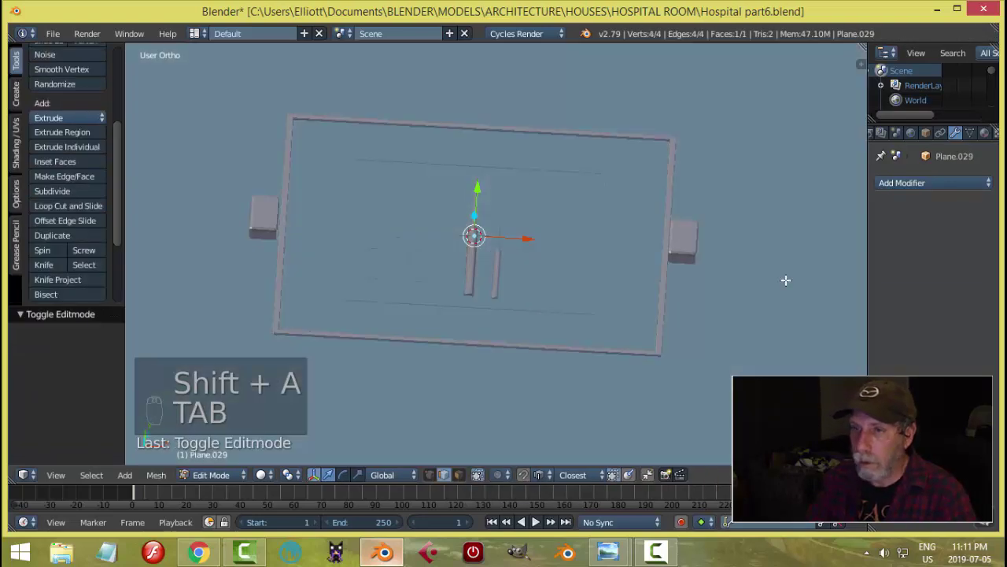
{"action": "key", "text": "s"}
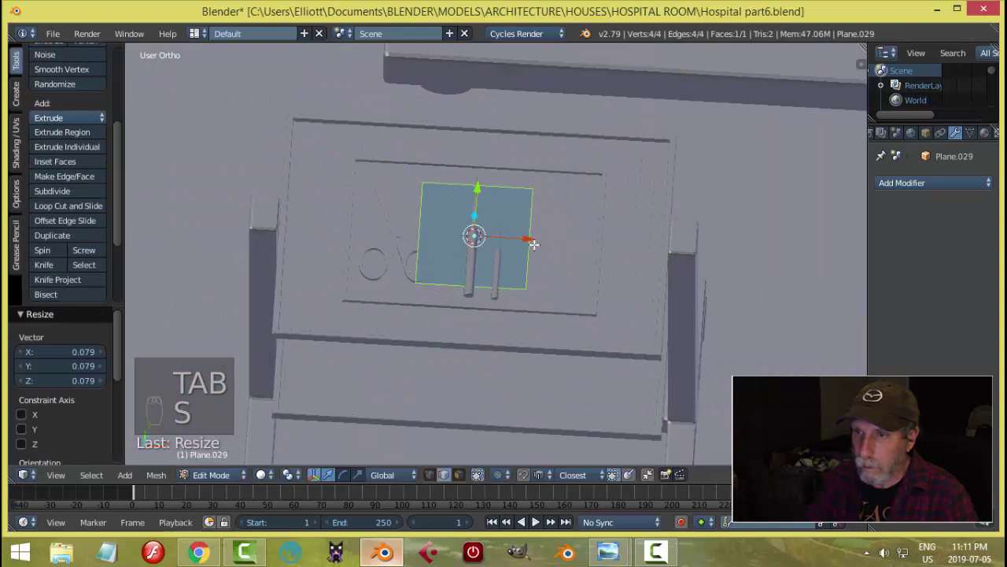
{"action": "key", "text": "s"}
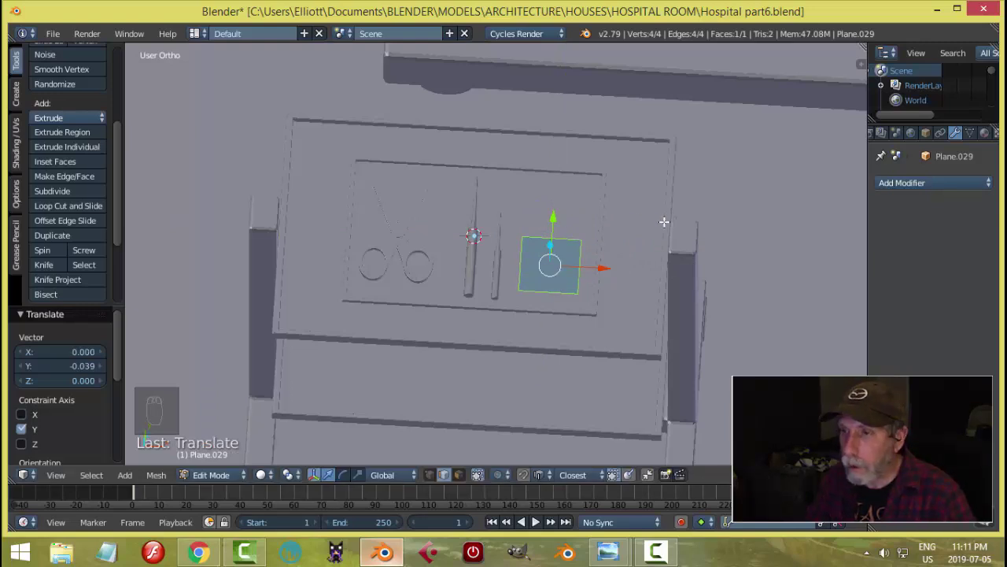
{"action": "key", "text": "ctrl+Tab"}
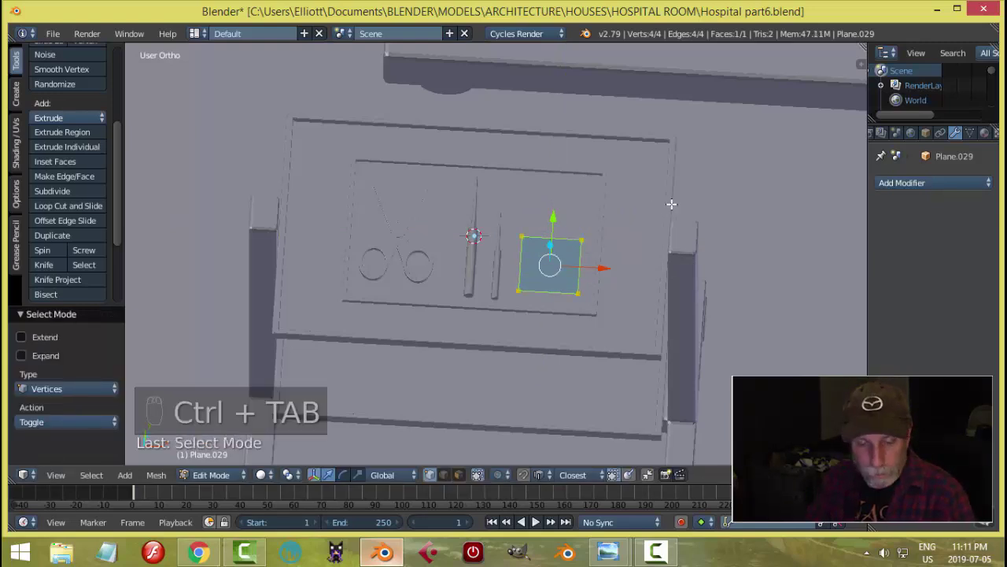
{"action": "key", "text": "alt+m"}
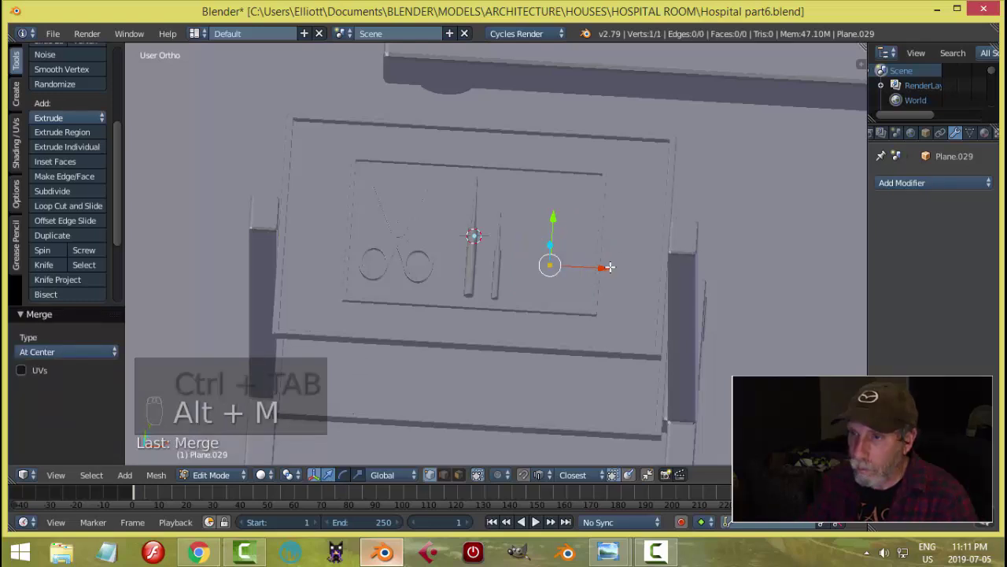
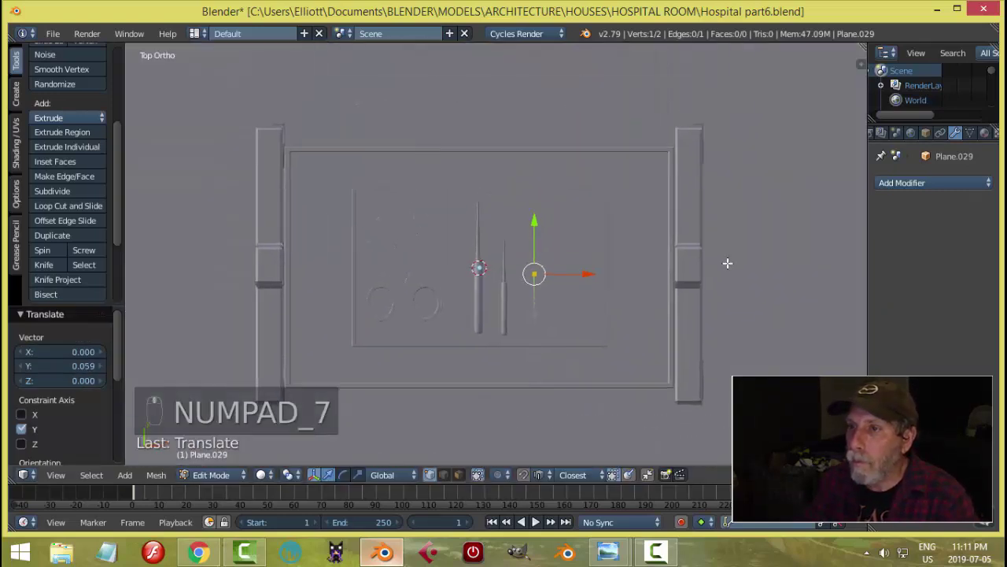
- In top view, extrude the point vertex by vertex into a five-edge bent line for the prong outline
{"action": "key", "text": "e"}
{"action": "key", "text": "g"}
{"action": "key", "text": "e"}
{"action": "key", "text": "g"}
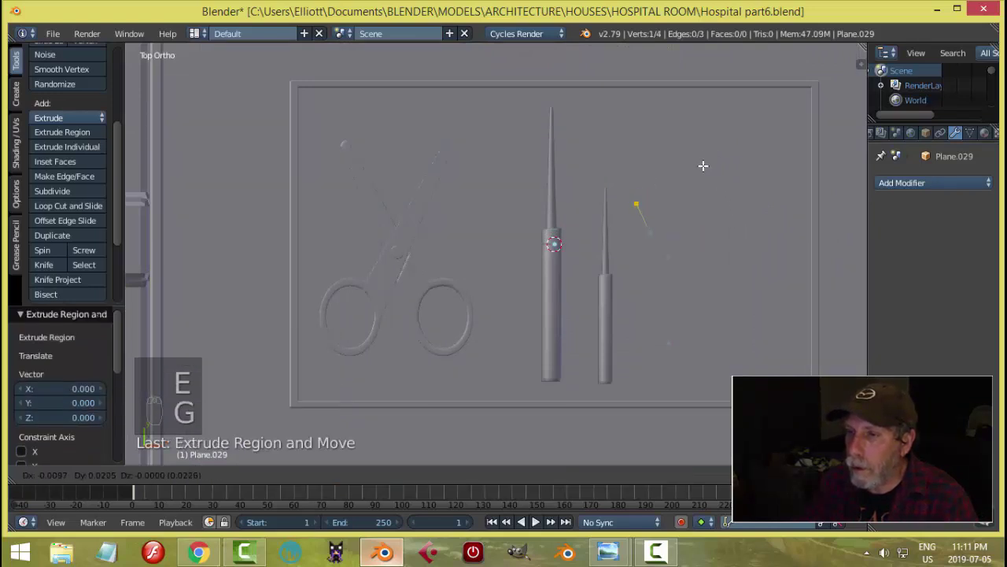
{"action": "key", "text": "e"}
{"action": "key", "text": "g"}
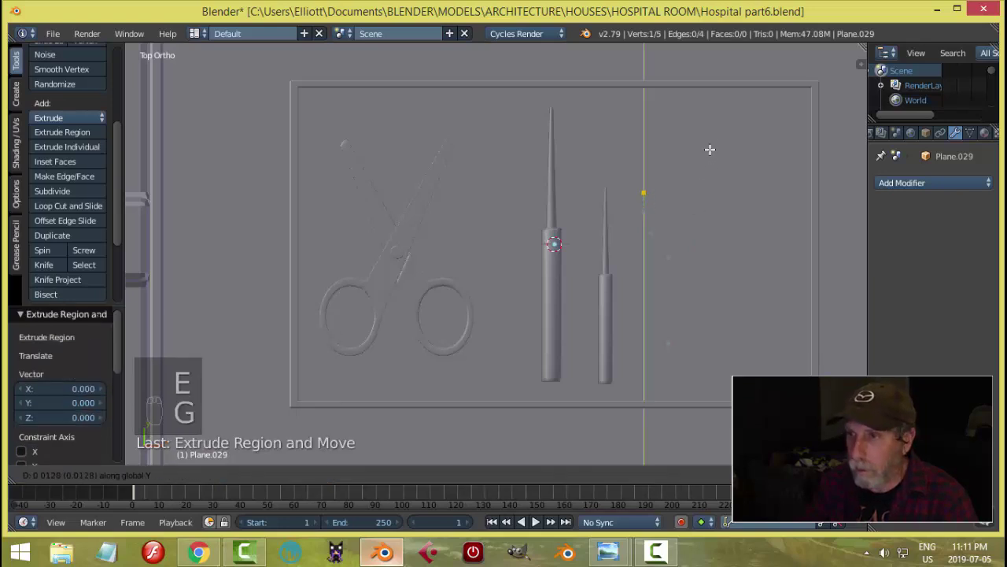
{"action": "key", "text": "g"}
{"action": "key", "text": "e"}
{"action": "key", "text": "g"}
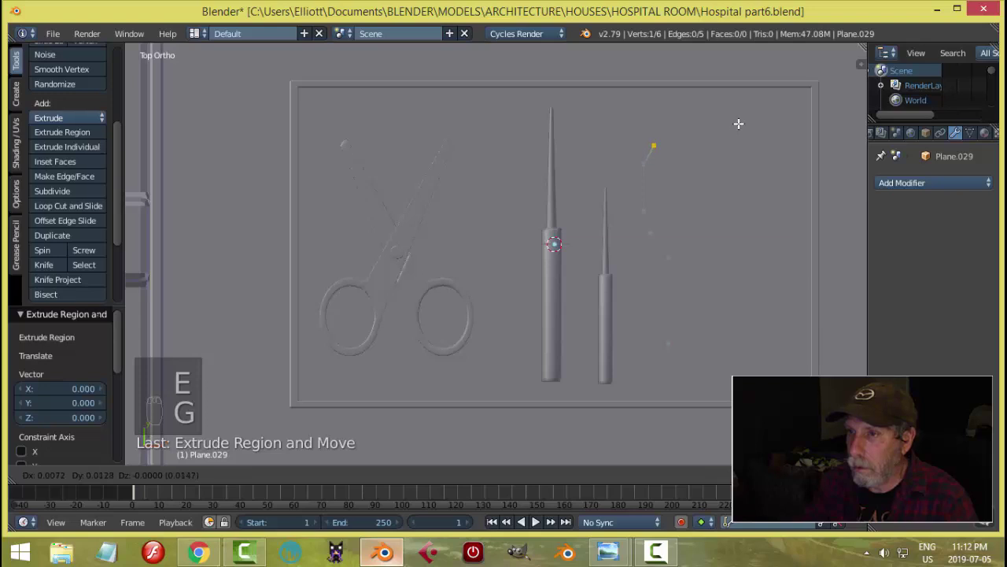
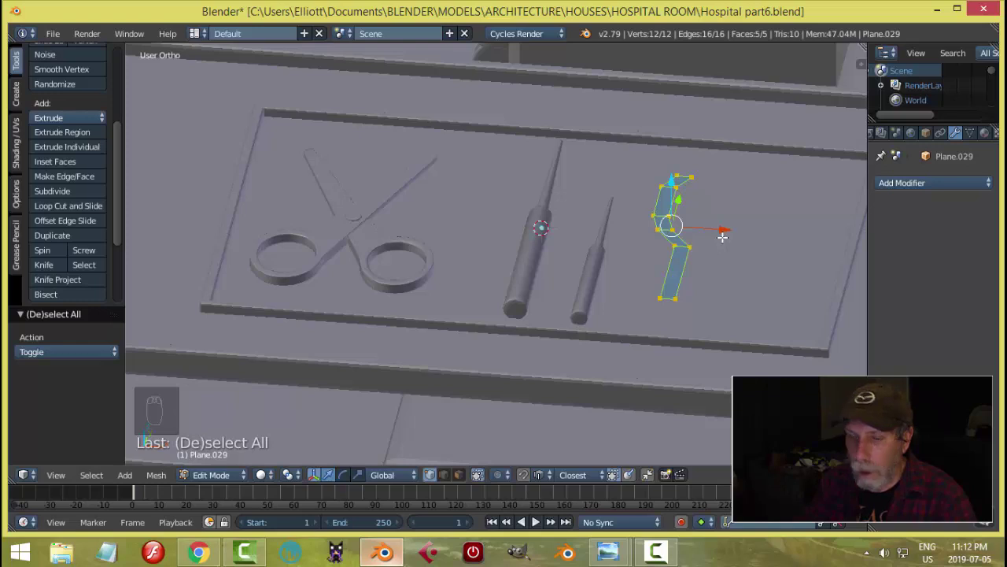
- Extrude the strip upward to give it thickness and recalculate its face normals
{"action": "key", "text": "e"}
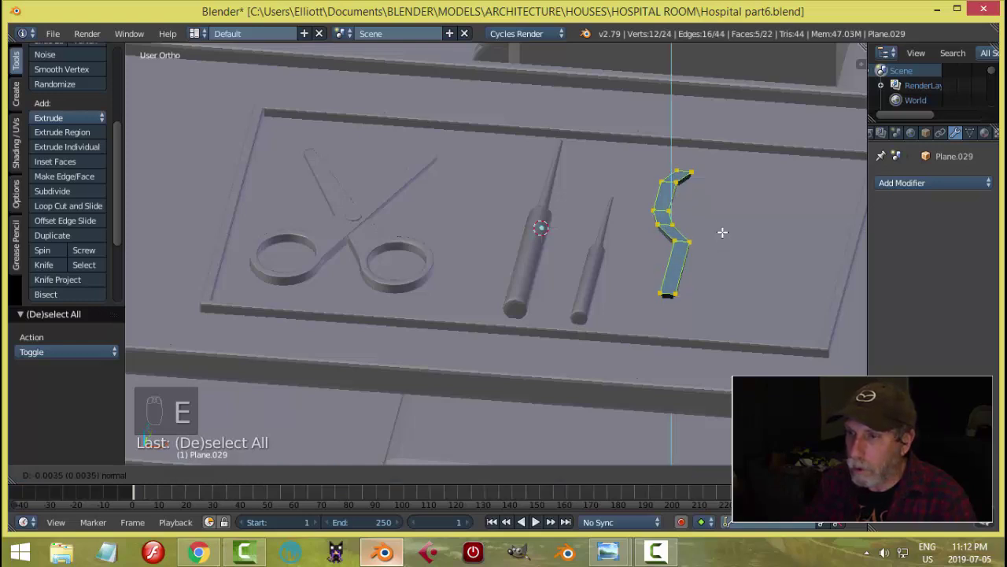
{"action": "key", "text": "a"}
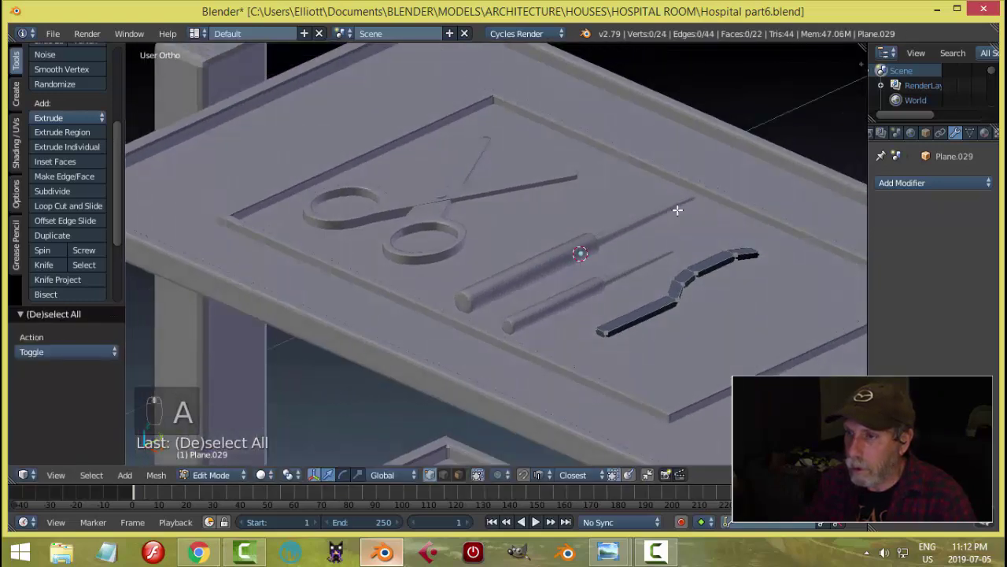
{"action": "key", "text": "a"}
{"action": "key", "text": "ctrl+n"}
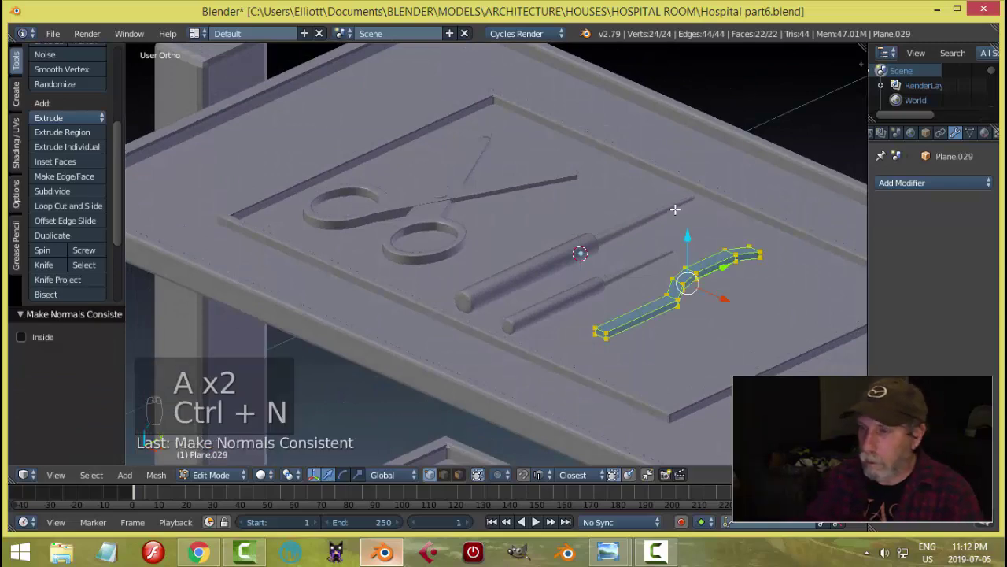
{"action": "key", "text": "Tab"}
{"action": "key", "text": "a"}
- Add a Mirror modifier on X with clipping so the strip becomes a symmetrical two-pronged fork
{"action": "left_click_drag", "start_coordinate": [724, 296], "coordinate": [688, 239]}
{"action": "middle_click", "coordinate": [648, 252]}
{"action": "left_click_drag", "start_coordinate": [624, 236], "coordinate": [586, 261]}
{"action": "left_click_drag", "start_coordinate": [580, 257], "coordinate": [617, 248]}
{"action": "left_click_drag", "start_coordinate": [617, 249], "coordinate": [72, 91]}
{"action": "left_click_drag", "start_coordinate": [72, 90], "coordinate": [535, 195]}
{"action": "key", "text": "shift+s"}
{"action": "key", "text": "Tab"}
{"action": "key", "text": "a"}
{"action": "key", "text": "a"}
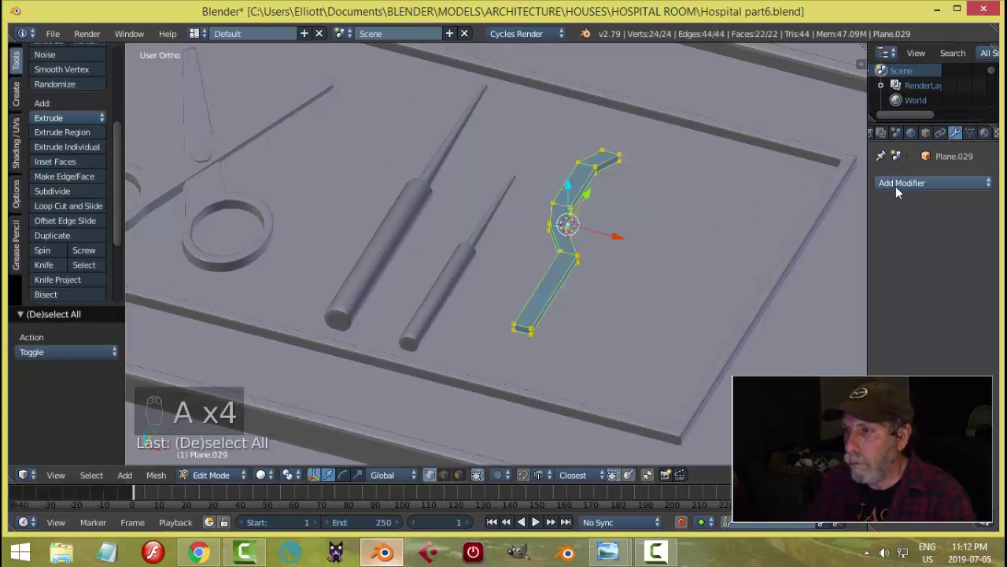
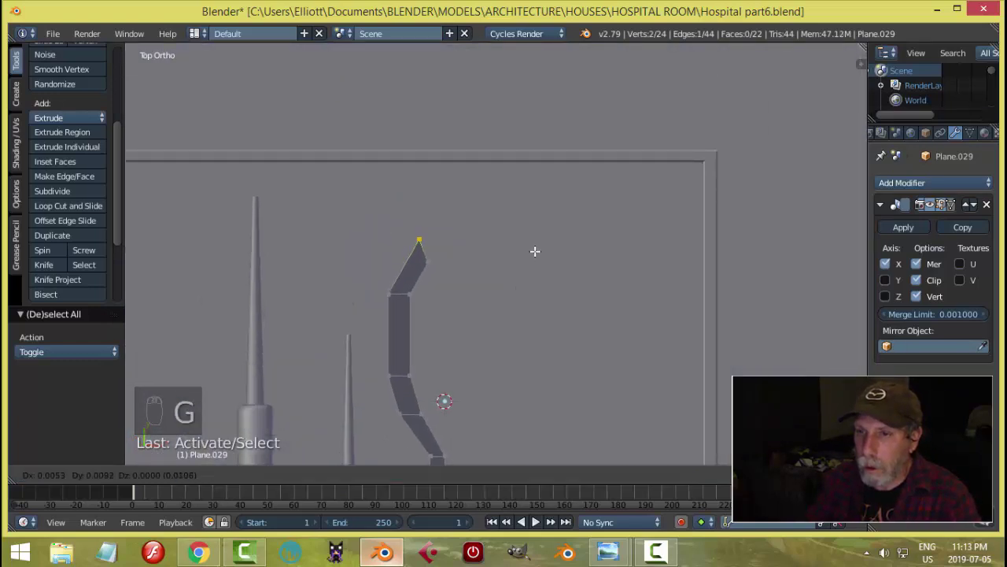
{"action": "key", "text": "a"}
{"action": "key", "text": "Tab"}
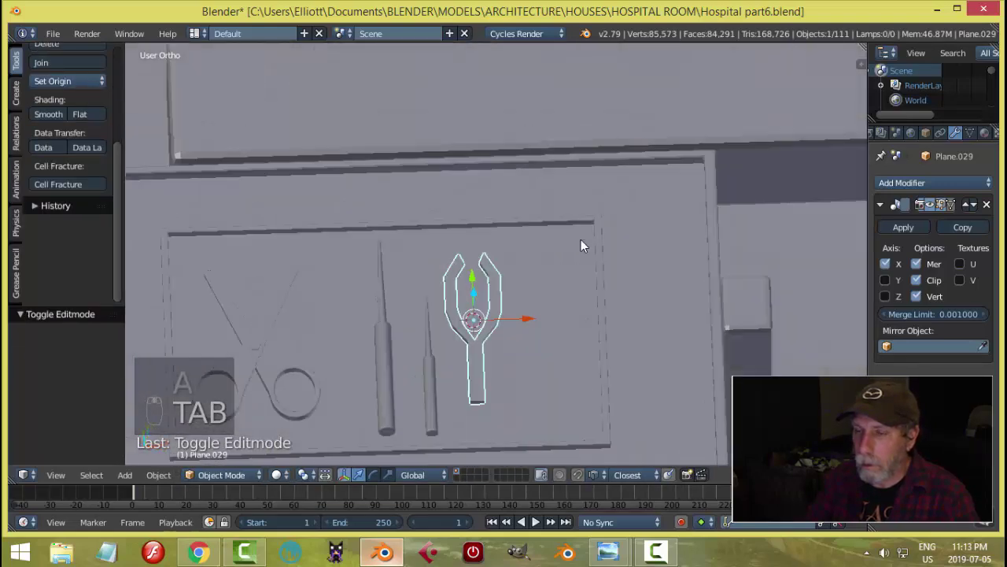
- In top view, reshape the vertices at the prong tip and return to object mode
{"action": "left_click_drag", "start_coordinate": [558, 313], "coordinate": [576, 239]}
{"action": "key", "text": "KP_7"}
{"action": "key", "text": "Tab"}
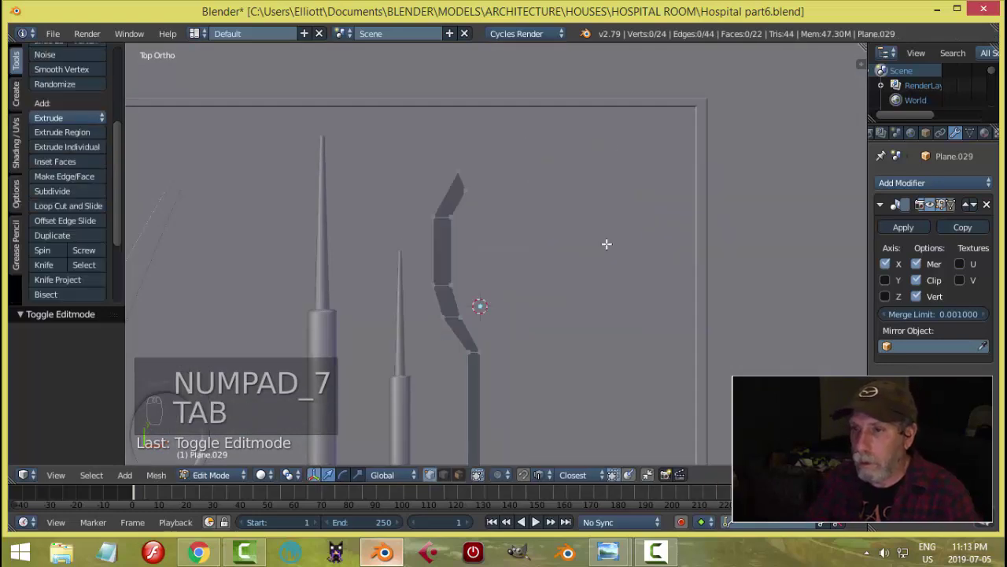
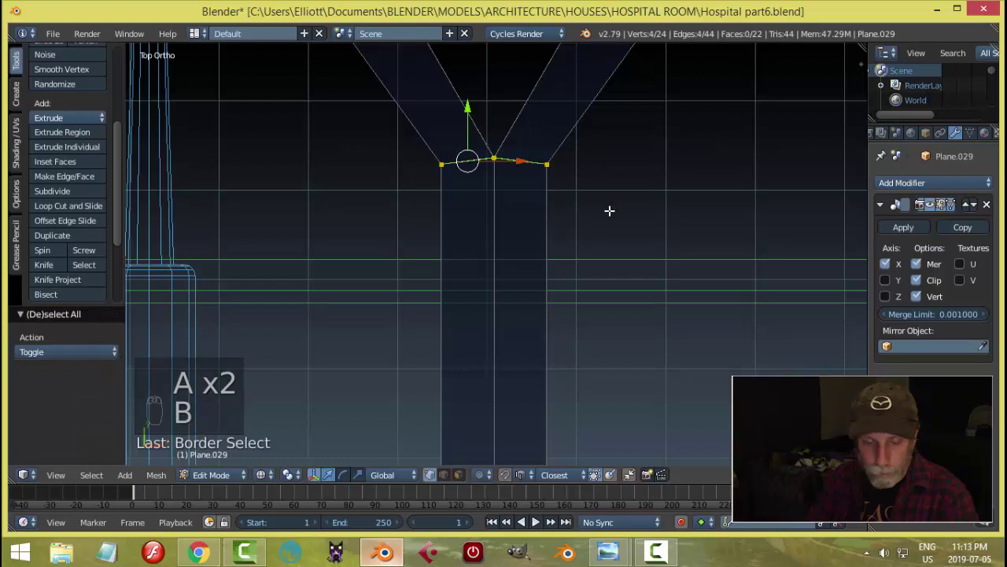
{"action": "key", "text": "s"}
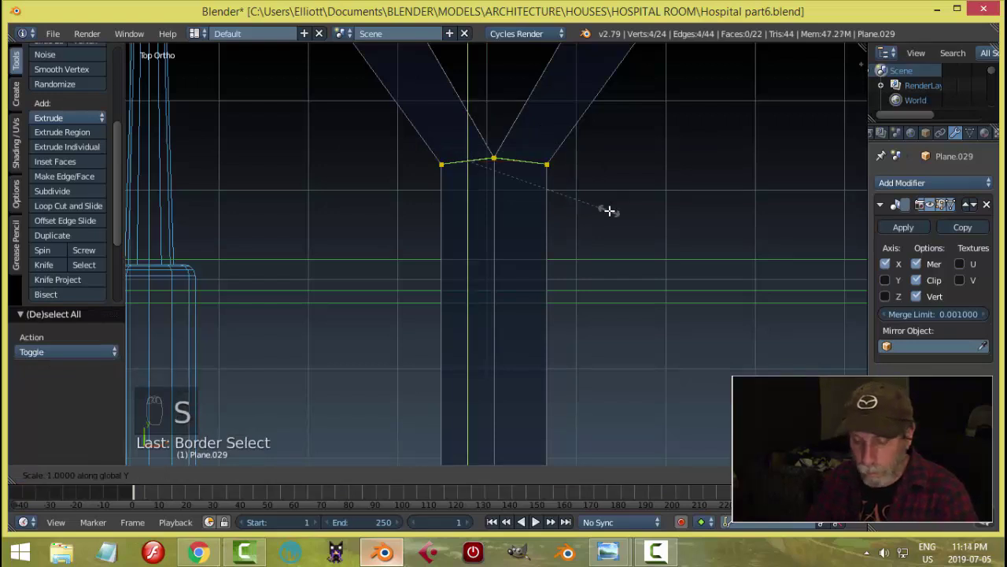
{"action": "key", "text": "a"}
{"action": "key", "text": "Tab"}
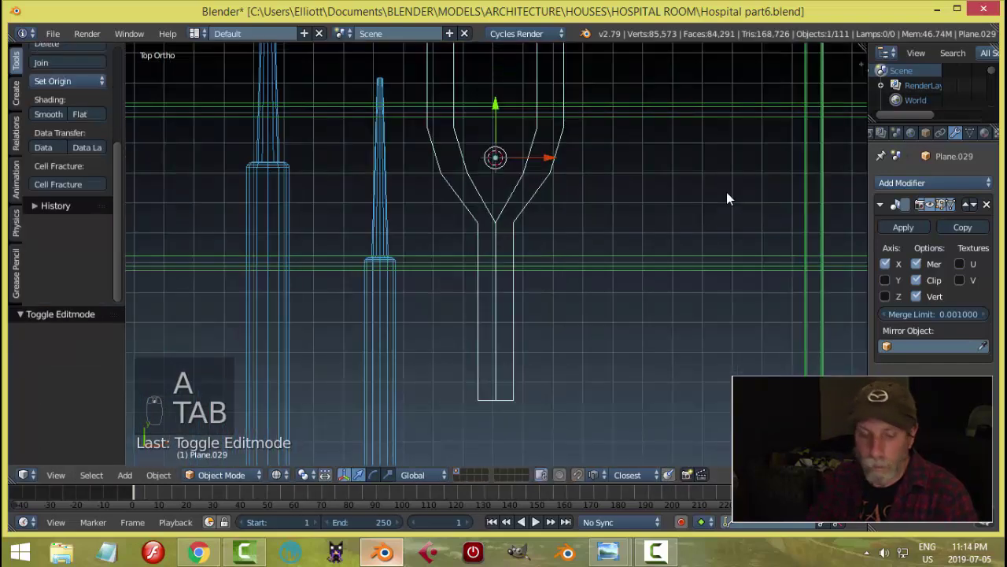
- Apply the Mirror modifier, remove doubled seam vertices, and add a Subdivision Surface modifier
{"action": "key", "text": "z"}
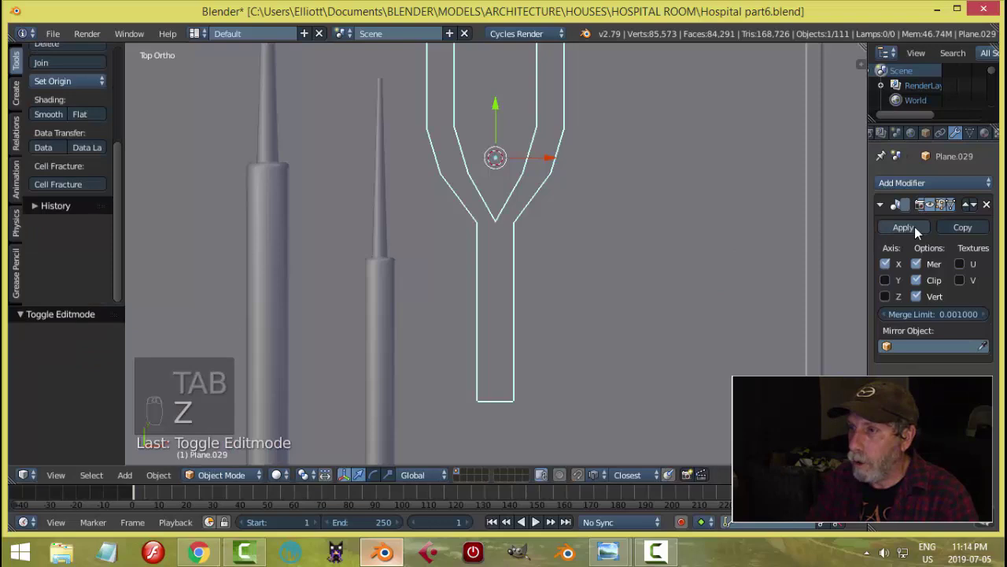
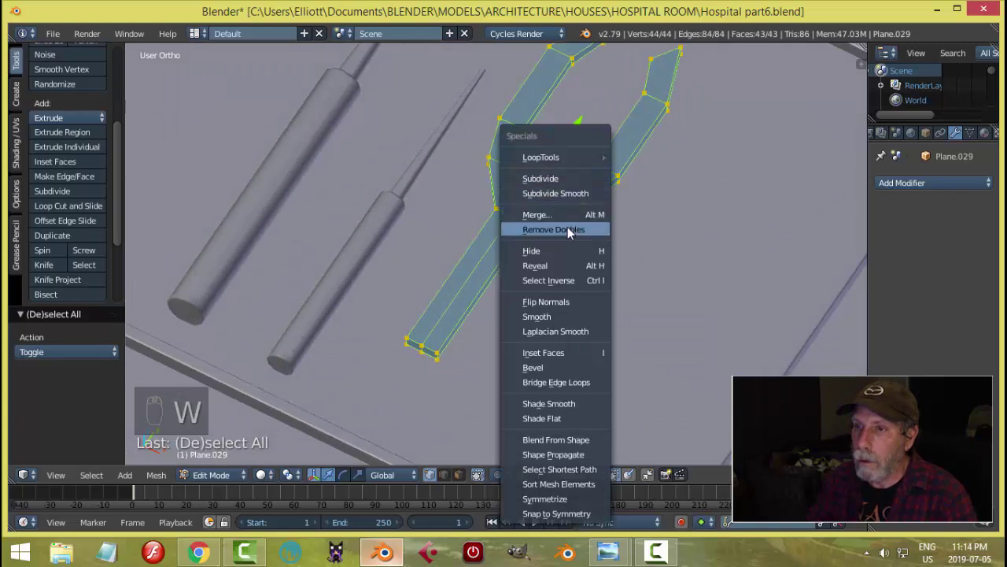
{"action": "key", "text": "a"}
{"action": "key", "text": "Tab"}
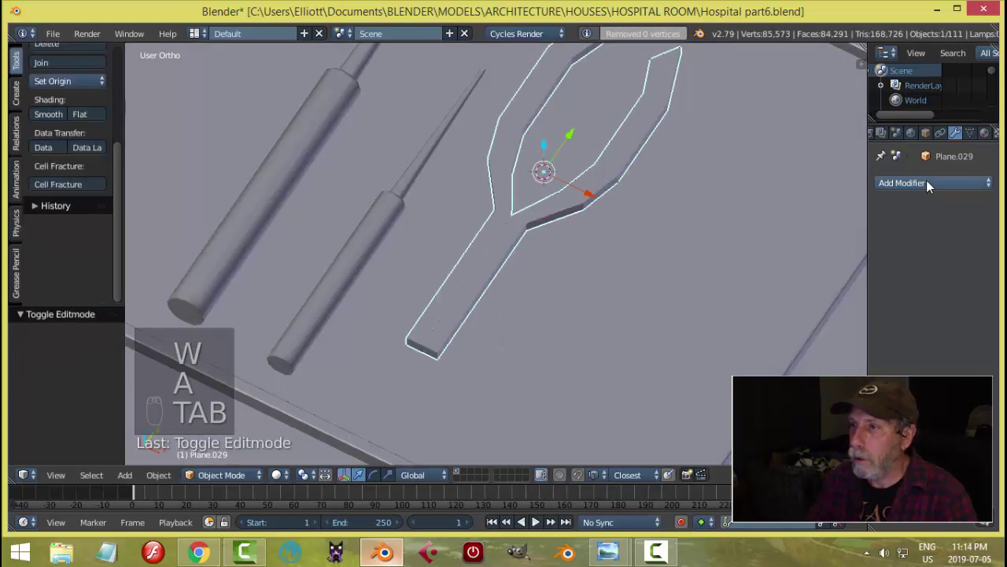
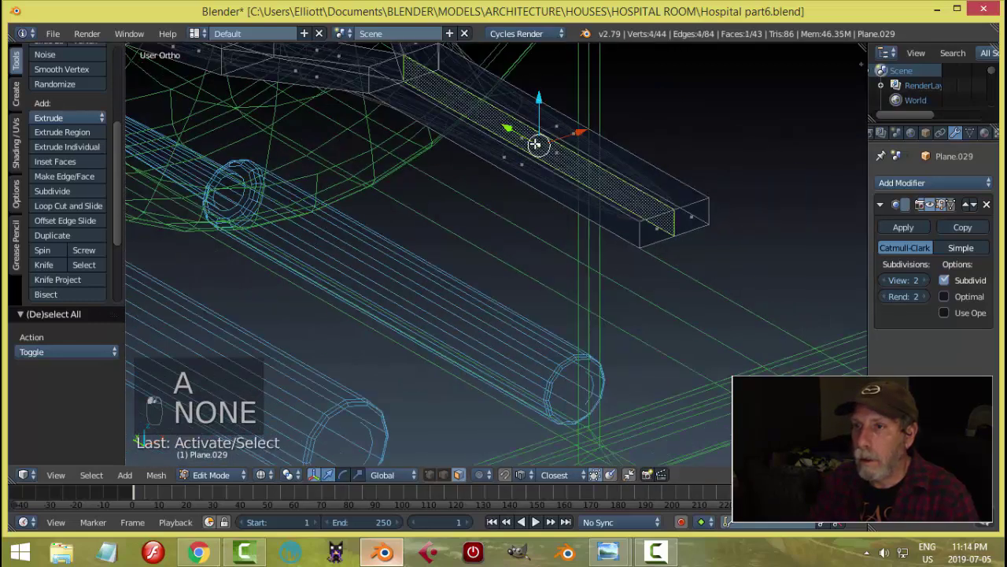
- Inspect the subdivision-smoothed fork from several angles and reopen its mesh for editing
{"action": "key", "text": "x"}
{"action": "key", "text": "Tab"}
{"action": "left_click_drag", "start_coordinate": [690, 186], "coordinate": [660, 183]}
{"action": "key", "text": "z"}
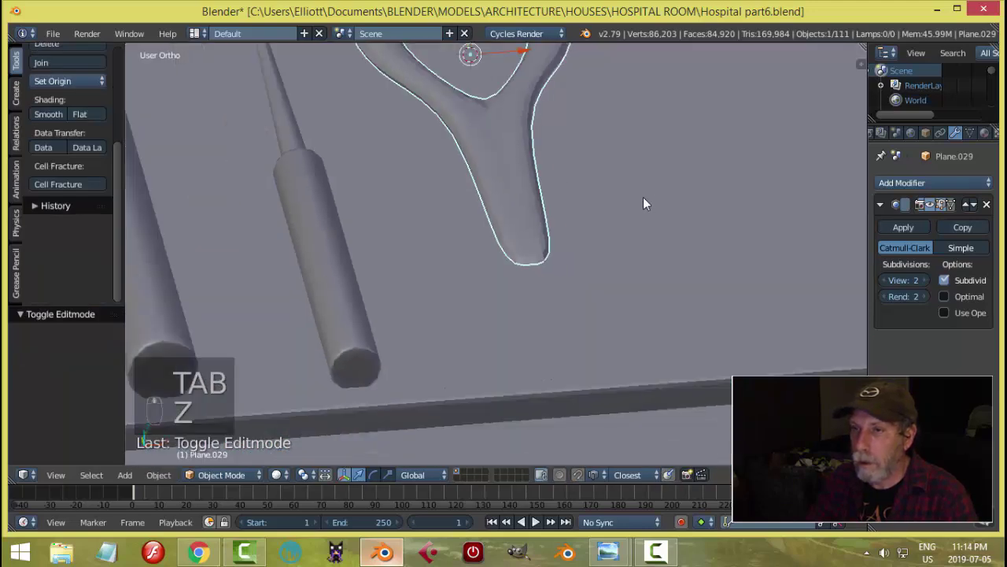
{"action": "left_click_drag", "start_coordinate": [628, 211], "coordinate": [610, 215]}
{"action": "middle_click", "coordinate": [581, 217]}
{"action": "key", "text": "Tab"}
- Add loop cuts across the handle and near its end to keep the handle crisp
{"action": "key", "text": "ctrl+r"}
{"action": "key", "text": "ctrl+r"}
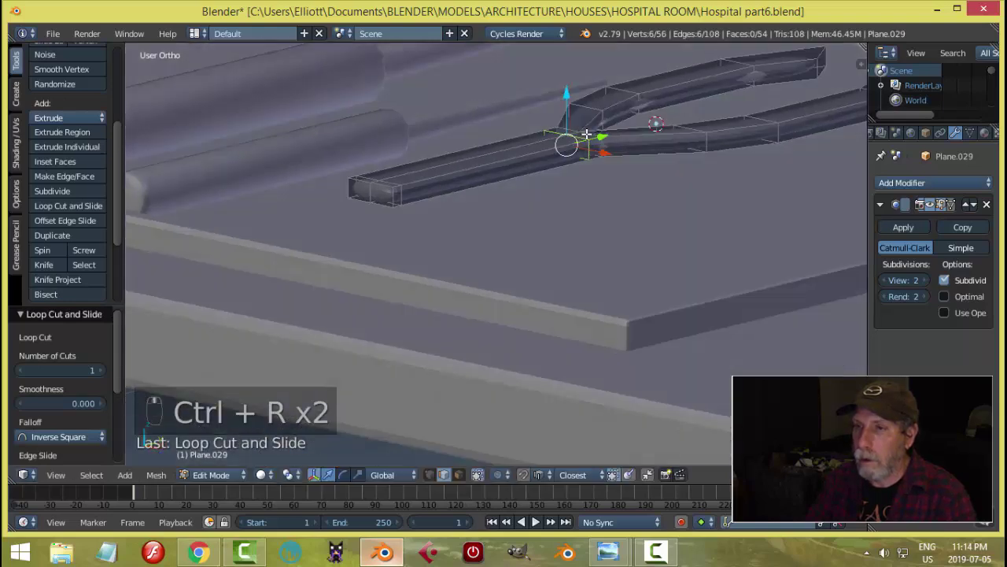
{"action": "key", "text": "ctrl+r"}
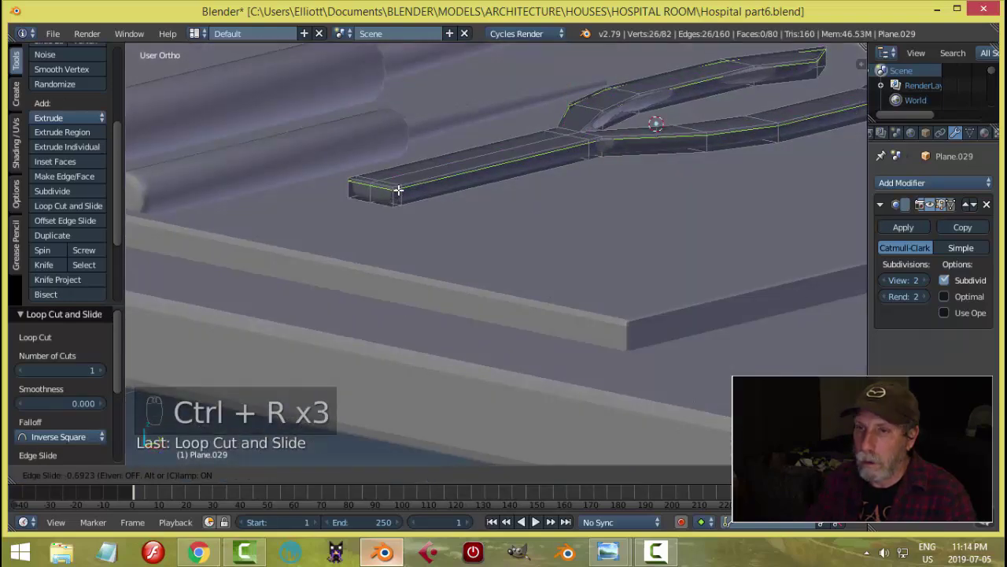
{"action": "key", "text": "ctrl+r"}
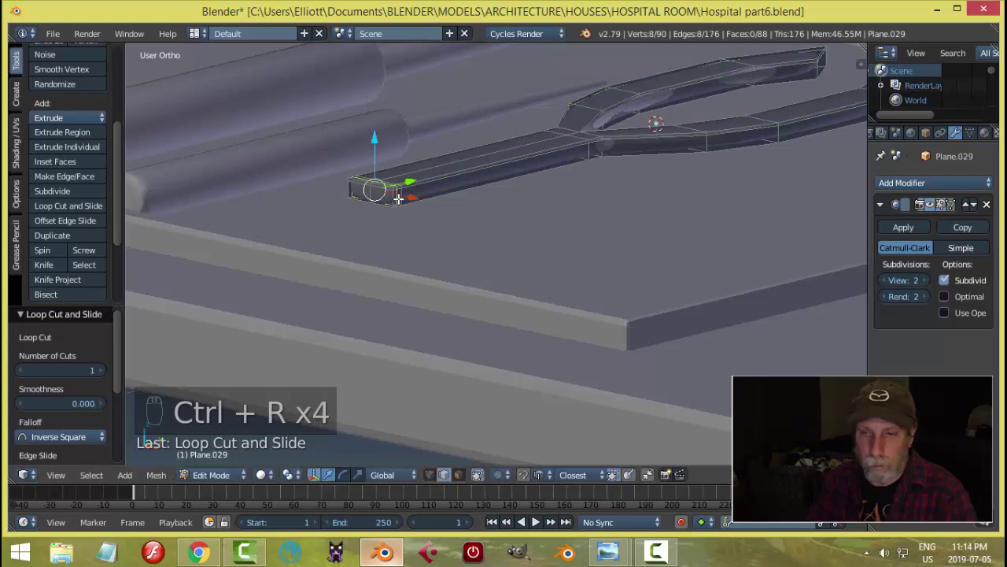
{"action": "key", "text": "ctrl+z"}
{"action": "key", "text": "ctrl+r"}
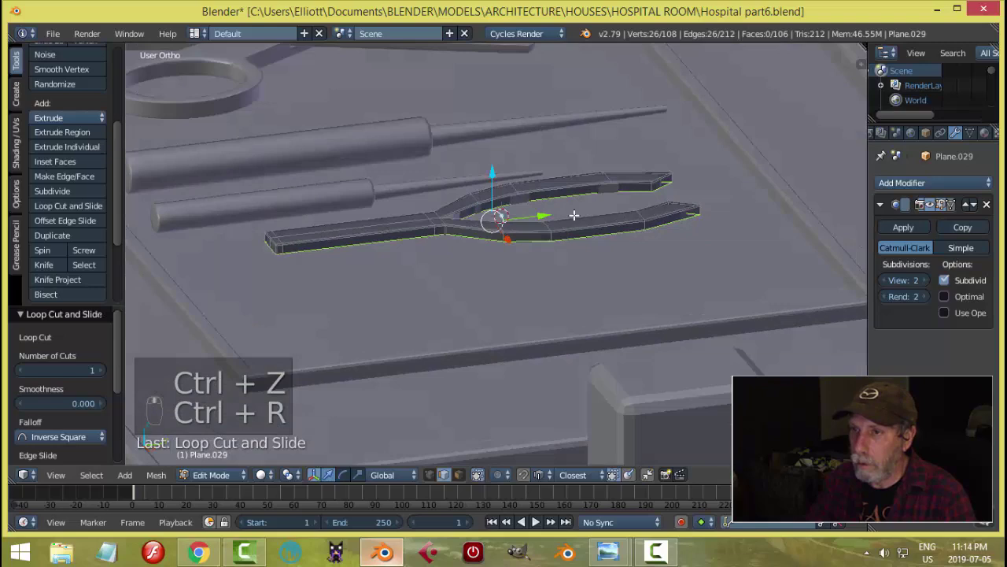
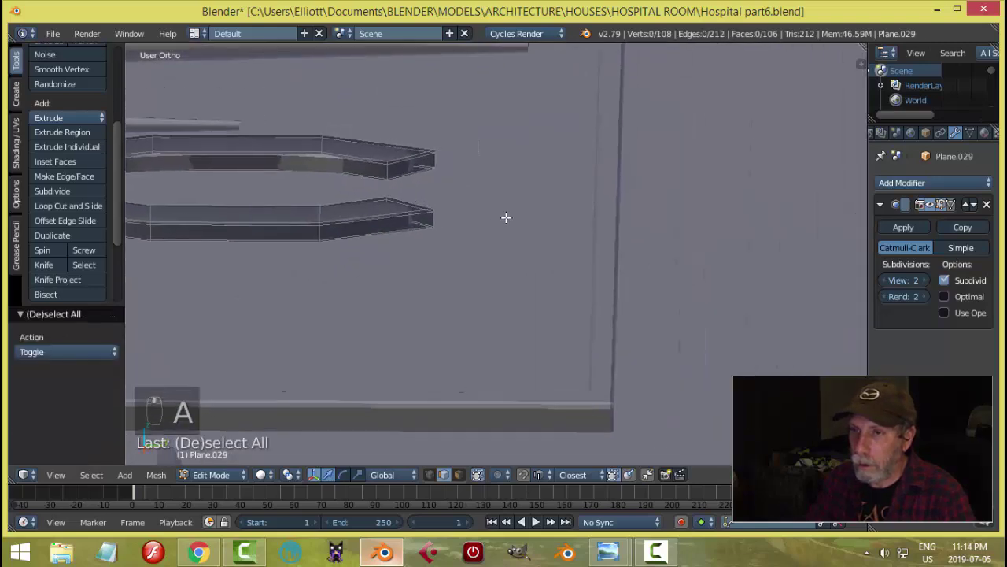
- Add loop cuts along both prongs and near their tips, then return to object mode
{"action": "key", "text": "ctrl+r"}
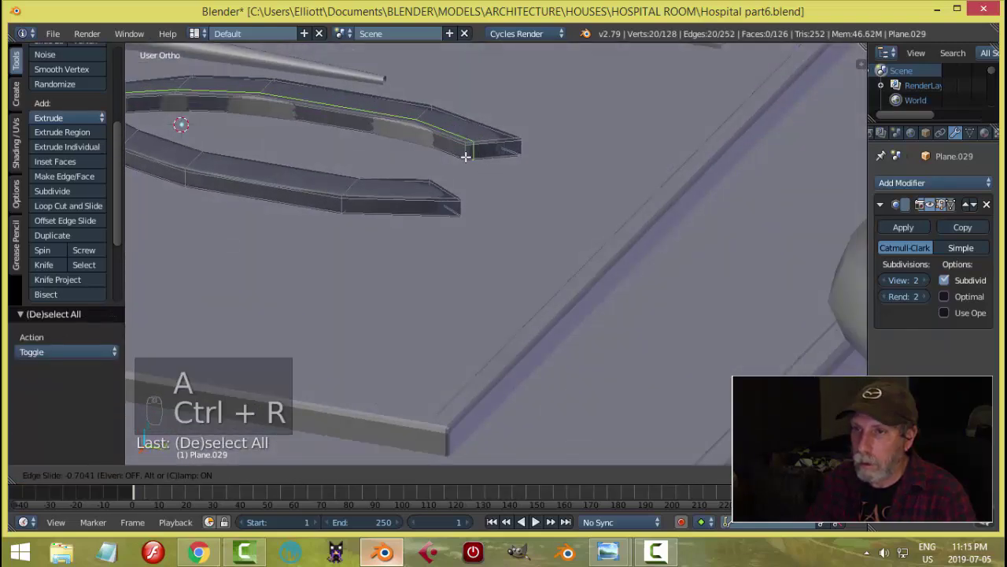
{"action": "key", "text": "ctrl+r"}
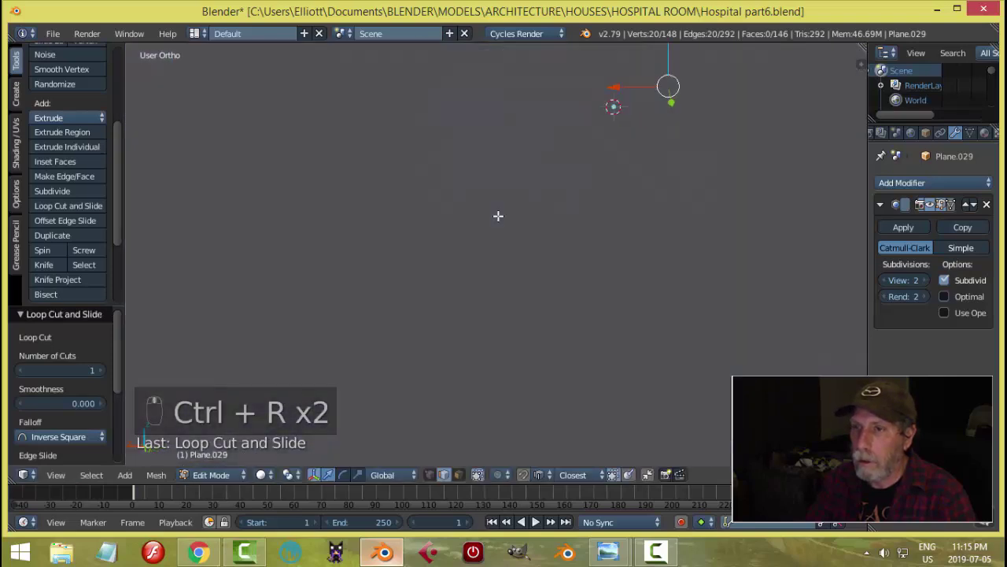
{"action": "key", "text": "ctrl+r"}
{"action": "key", "text": "ctrl+r"}
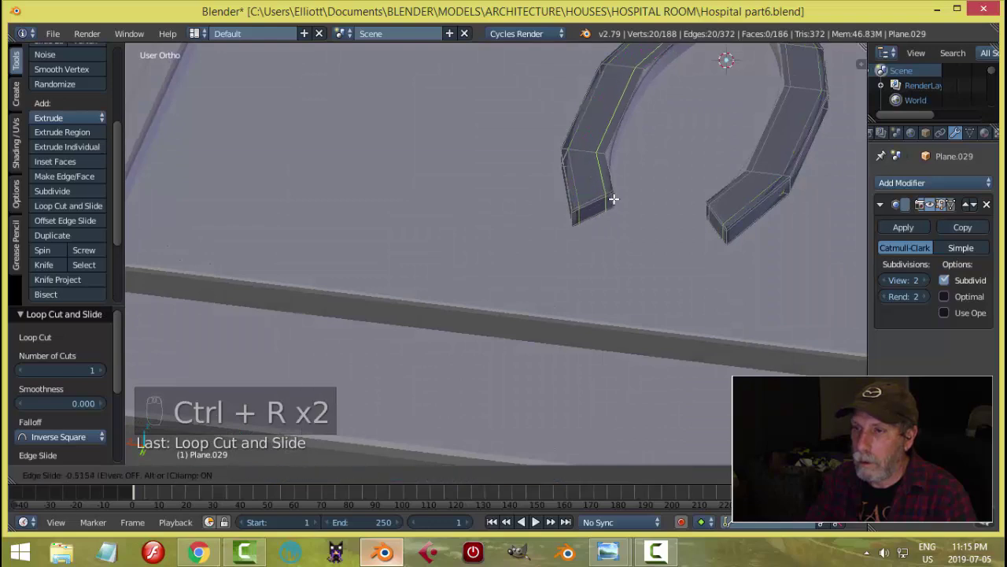
{"action": "key", "text": "Tab"}
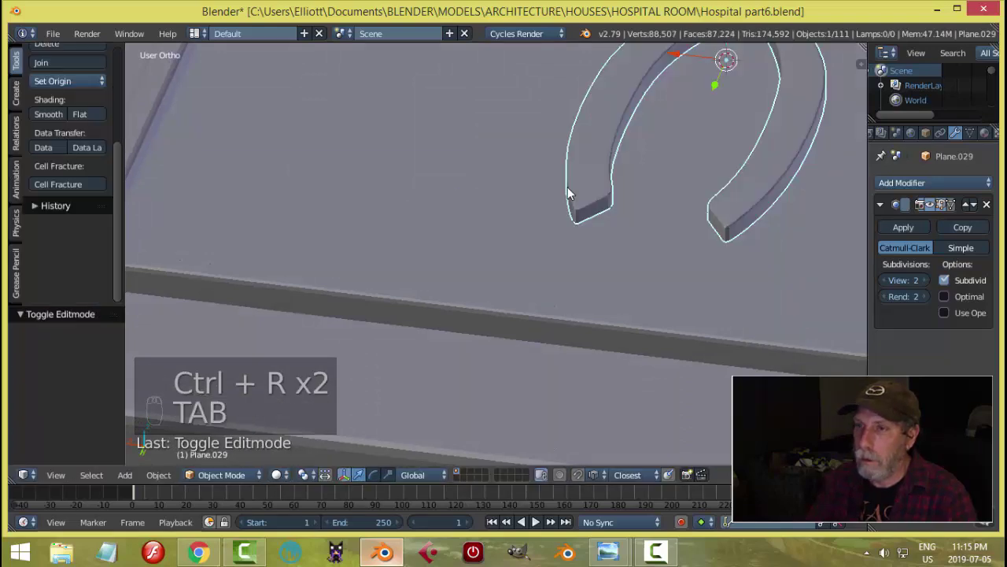
- Slide the forked tool along and sideways into the tray outline, checking from top view
{"action": "key", "text": "a"}
{"action": "left_click_drag", "start_coordinate": [622, 198], "coordinate": [698, 217]}
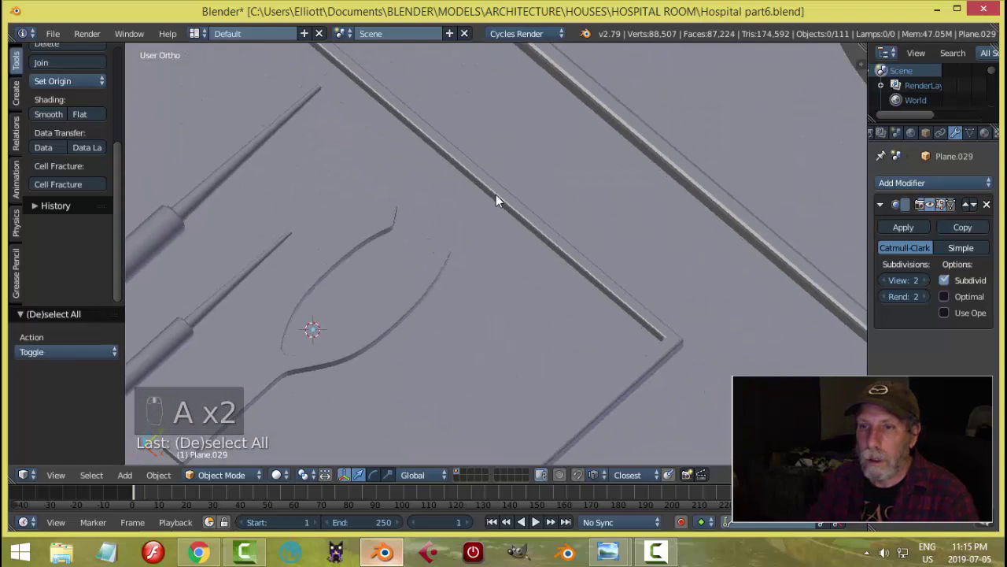
{"action": "left_click_drag", "start_coordinate": [496, 146], "coordinate": [59, 121]}
{"action": "key", "text": "a"}
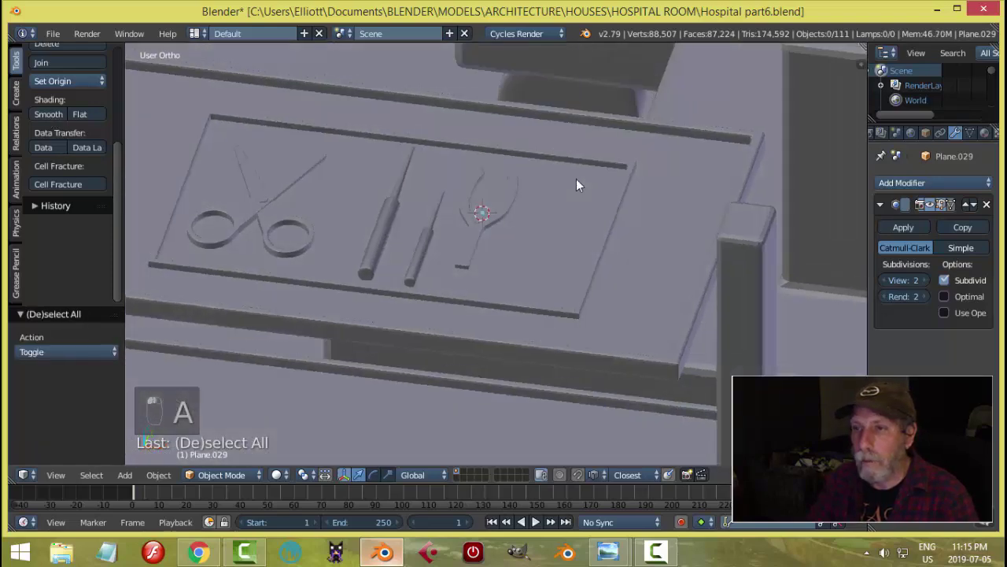
{"action": "key", "text": "s"}
{"action": "key", "text": "a"}
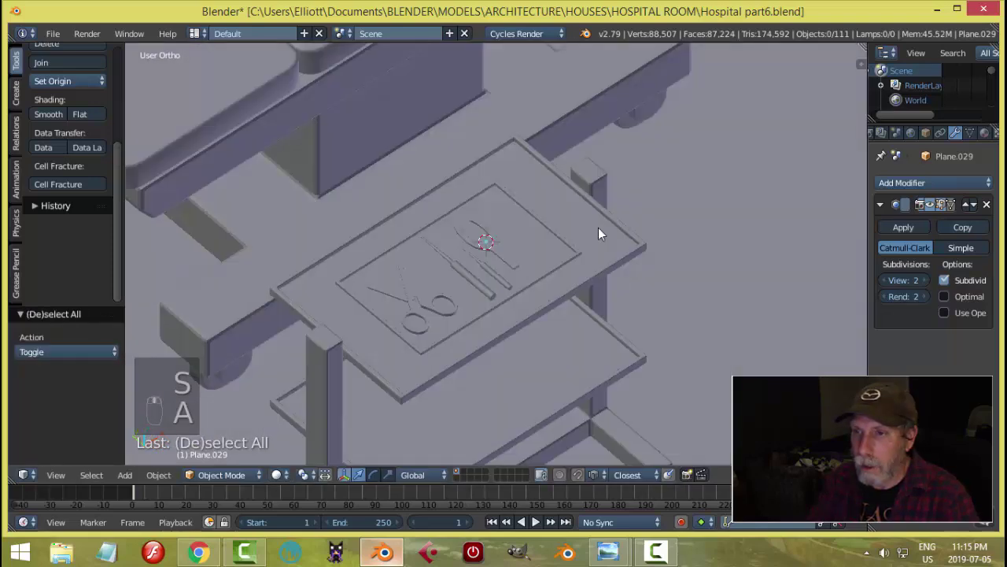
{"action": "left_click_drag", "start_coordinate": [564, 209], "coordinate": [469, 135]}
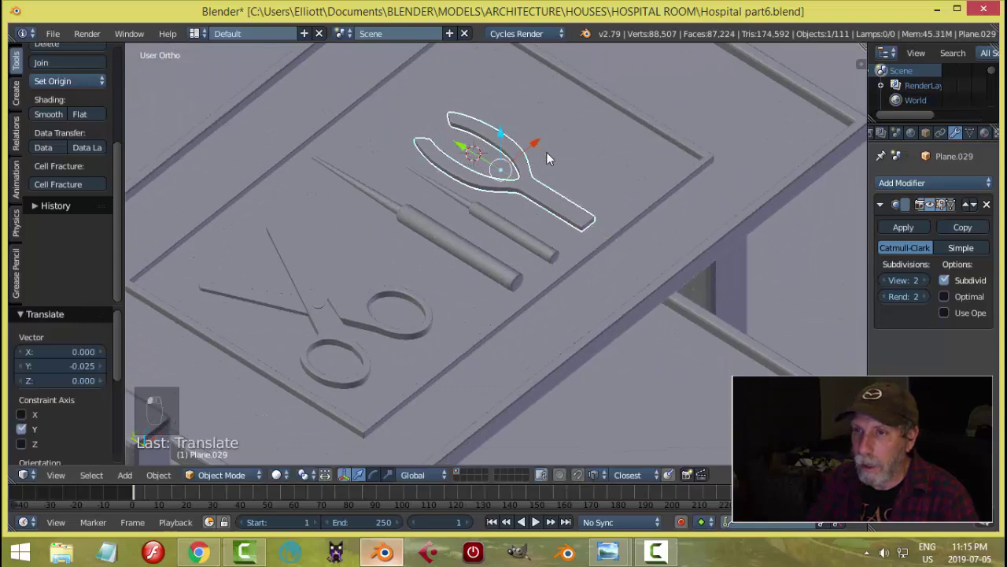
{"action": "key", "text": "a"}
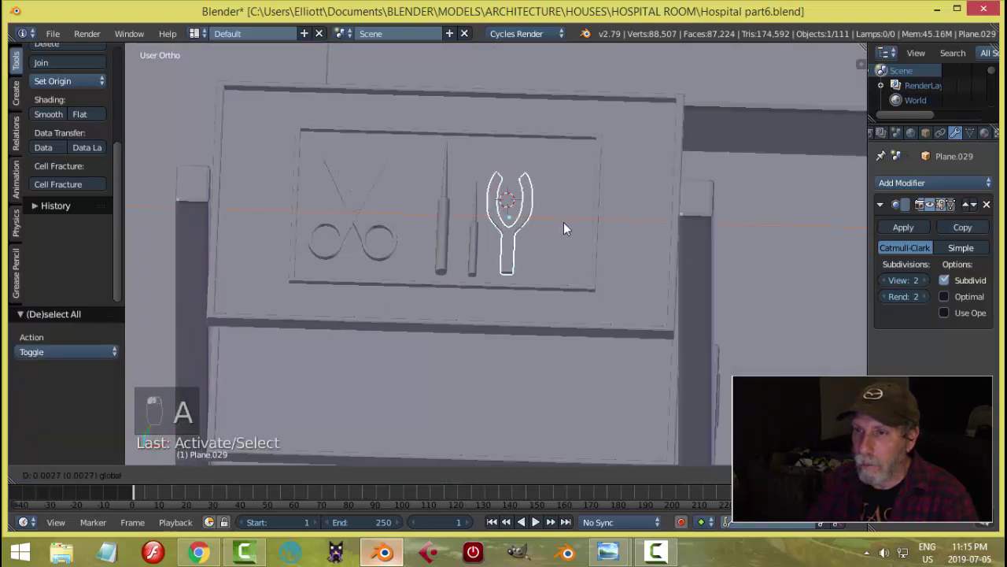
{"action": "key", "text": "s"}
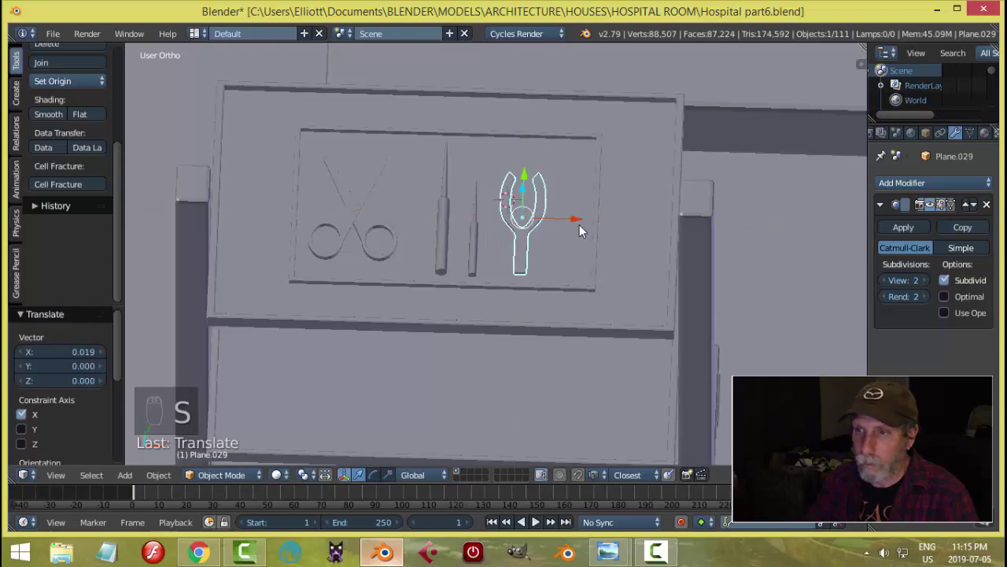
{"action": "key", "text": "a"}
{"action": "left_click_drag", "start_coordinate": [529, 214], "coordinate": [543, 232]}
- Confirm the tool's position from an orbited view and try a resize, then cancel it
{"action": "middle_click", "coordinate": [560, 249]}
{"action": "left_click_drag", "start_coordinate": [558, 243], "coordinate": [543, 161]}
{"action": "left_click_drag", "start_coordinate": [543, 161], "coordinate": [582, 196]}
{"action": "left_click_drag", "start_coordinate": [582, 196], "coordinate": [556, 122]}
{"action": "left_click", "coordinate": [556, 122]}
{"action": "left_click_drag", "start_coordinate": [558, 125], "coordinate": [536, 170]}
{"action": "key", "text": "s"}
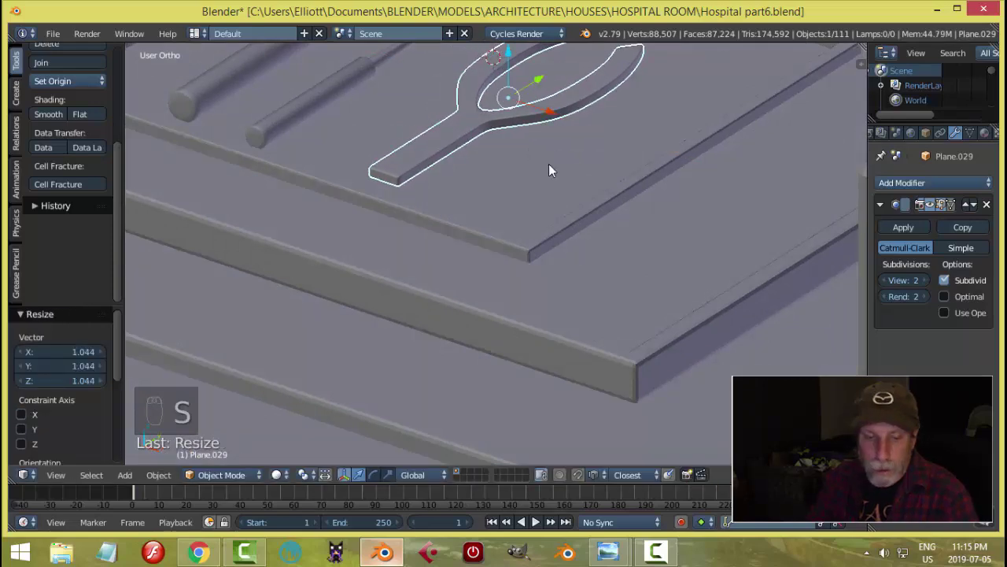
{"action": "key", "text": "a"}
{"action": "right_click", "coordinate": [543, 173]}
- Lower the forked tool in Z until it rests on the tray surface beside the probes
{"action": "key", "text": "s"}
{"action": "key", "text": "a"}
{"action": "key", "text": "a"}
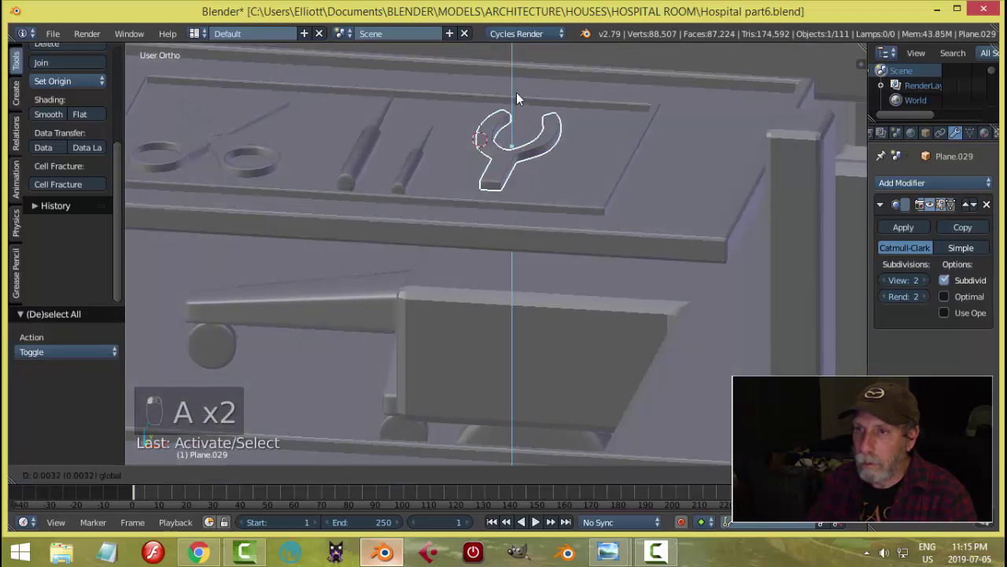
{"action": "key", "text": "a"}
{"action": "left_click_drag", "start_coordinate": [573, 157], "coordinate": [566, 217]}
{"action": "left_click_drag", "start_coordinate": [533, 196], "coordinate": [554, 209]}
{"action": "left_click", "coordinate": [554, 210]}
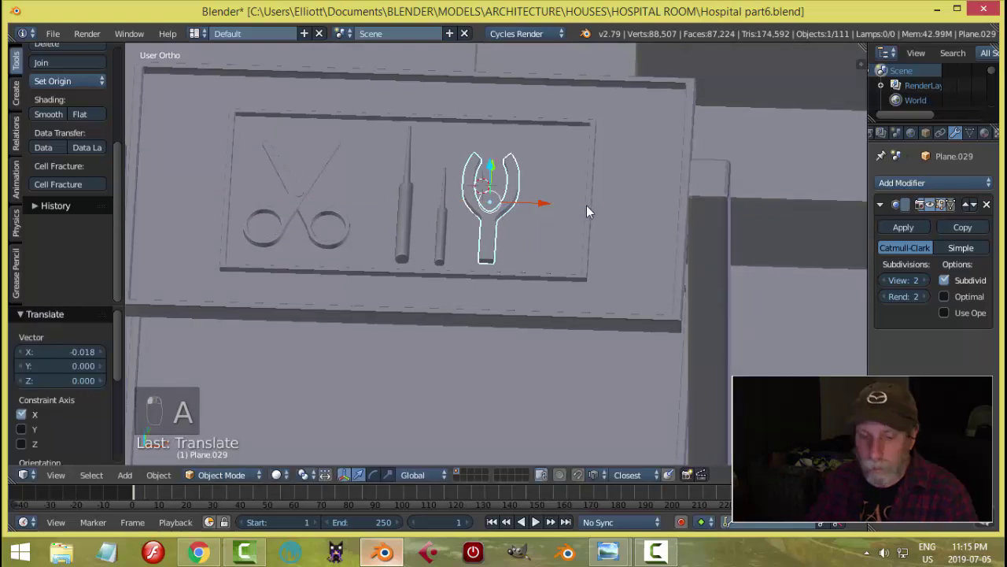
- Duplicate the forked tool and slide the copy along the tray beside the original
{"action": "key", "text": "shift+d"}
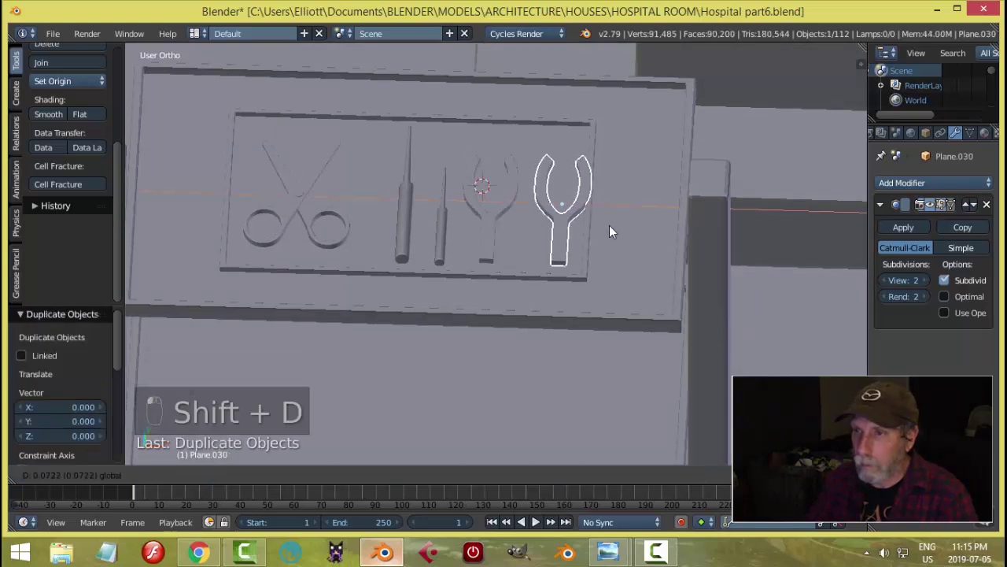
{"action": "key", "text": "d"}
{"action": "key", "text": "s"}
{"action": "left_click_drag", "start_coordinate": [619, 210], "coordinate": [552, 183]}
{"action": "middle_click", "coordinate": [553, 184]}
{"action": "left_click", "coordinate": [548, 176]}
- Lower both forked tools in Z so they sit on the tray surface
{"action": "middle_click", "coordinate": [539, 164]}
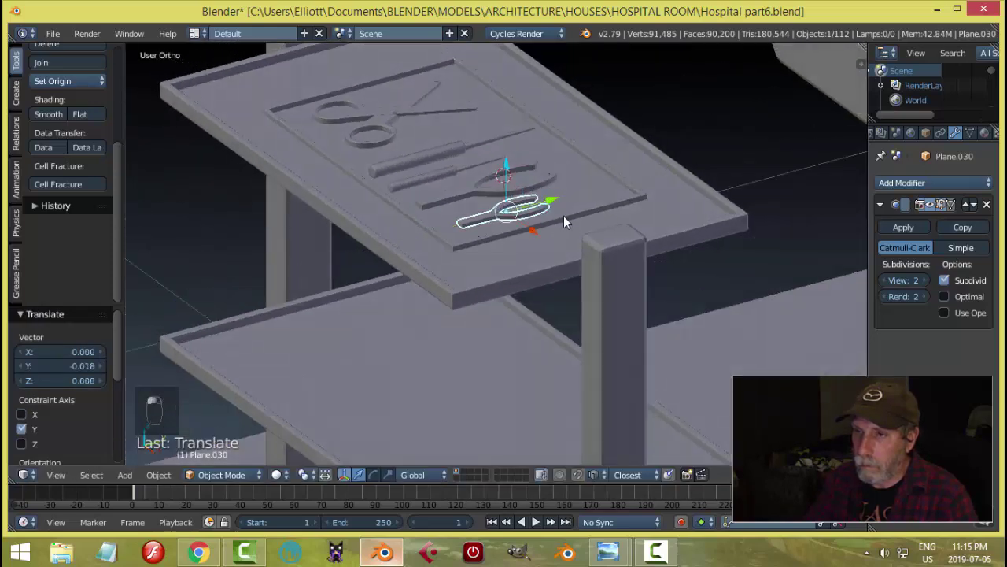
{"action": "key", "text": "a"}
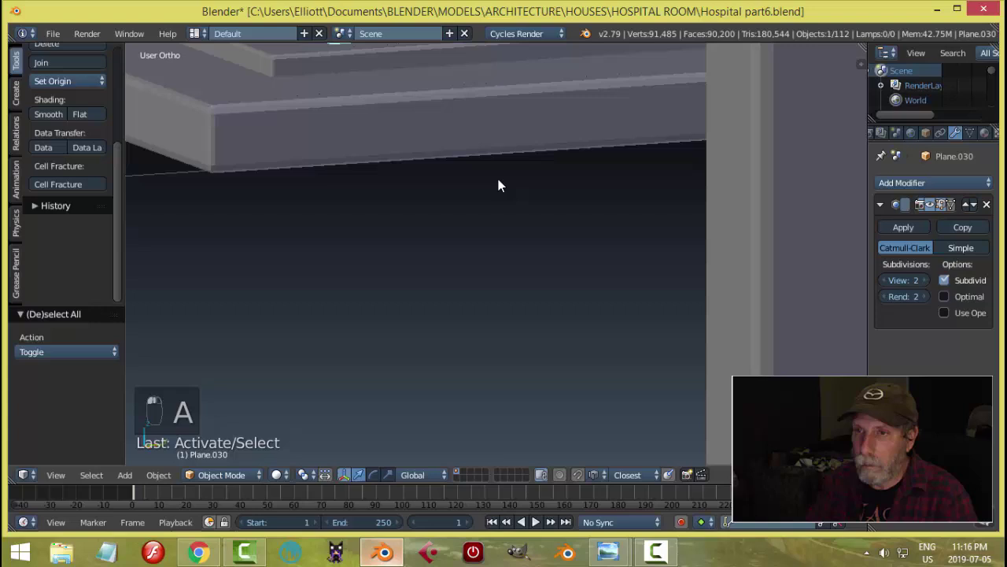
{"action": "key", "text": "KP_Decimal"}
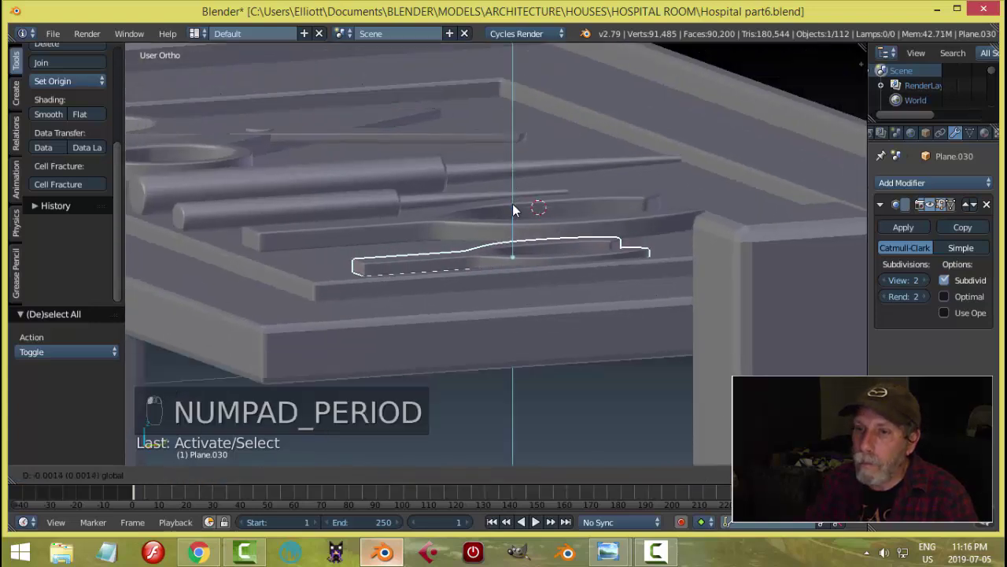
{"action": "key", "text": "a"}
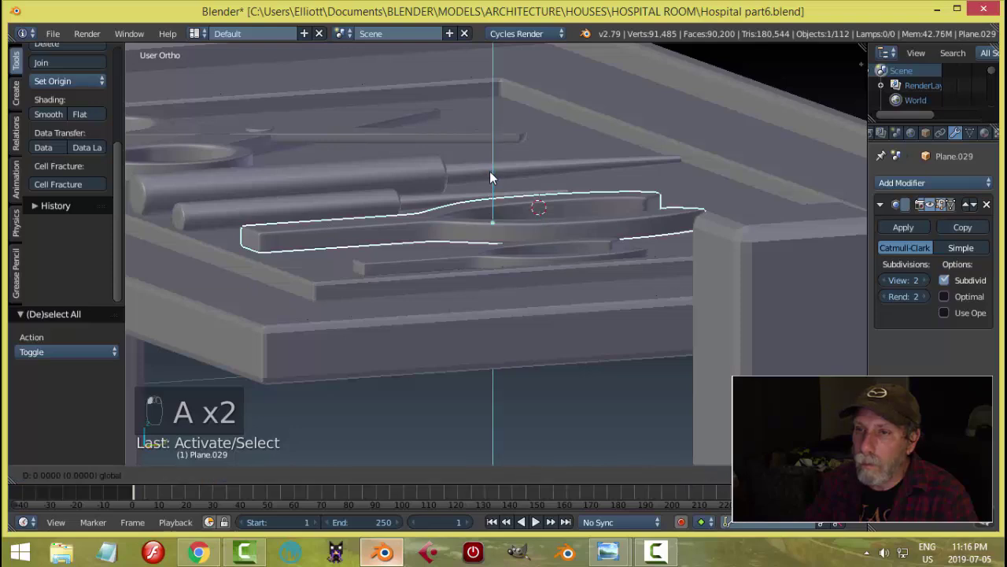
{"action": "left_click_drag", "start_coordinate": [494, 182], "coordinate": [472, 196]}
{"action": "key", "text": "a"}
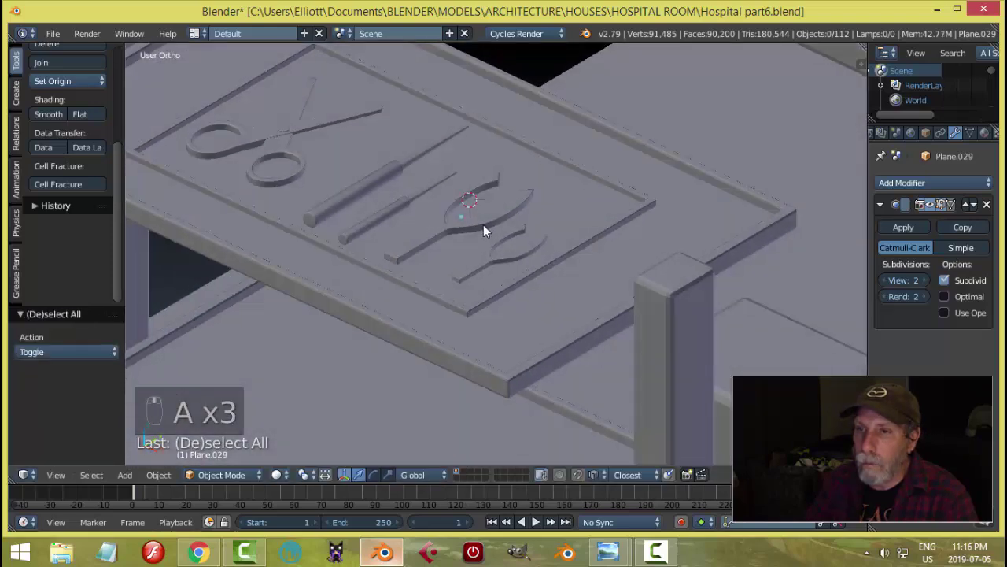
{"action": "middle_click", "coordinate": [613, 300]}
{"action": "left_click_drag", "start_coordinate": [620, 263], "coordinate": [666, 234]}
{"action": "key", "text": "ctrl+s"}
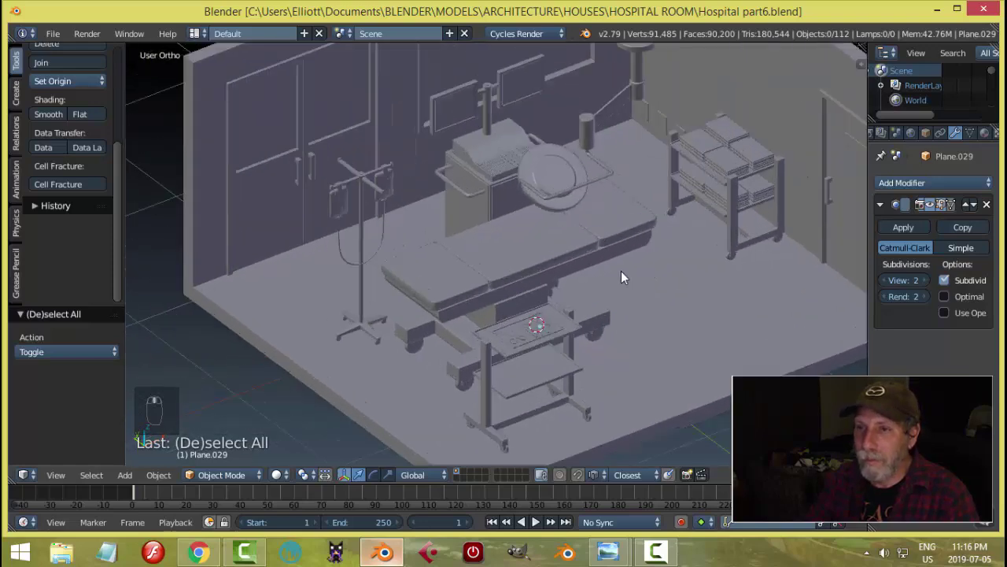
{"action": "left_click_drag", "start_coordinate": [647, 255], "coordinate": [648, 285]}
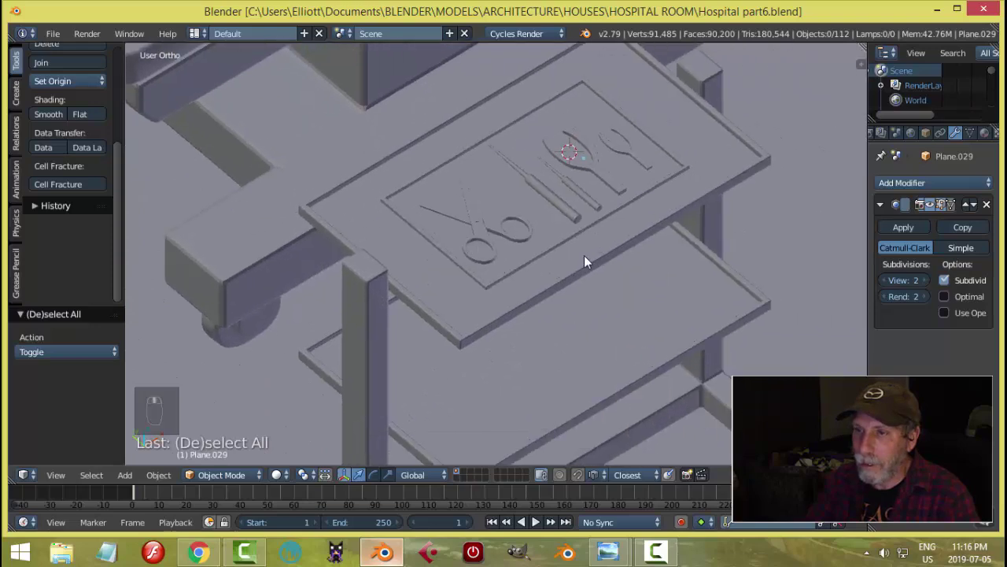
{"action": "left_click_drag", "start_coordinate": [478, 239], "coordinate": [689, 234]}
{"action": "middle_click", "coordinate": [726, 235]}
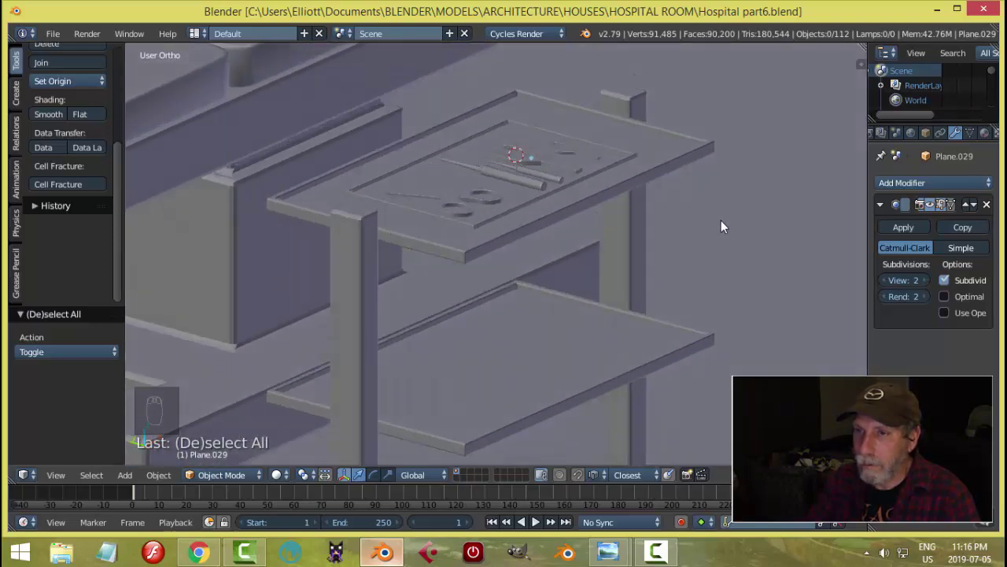
{"action": "left_click", "coordinate": [688, 483]}
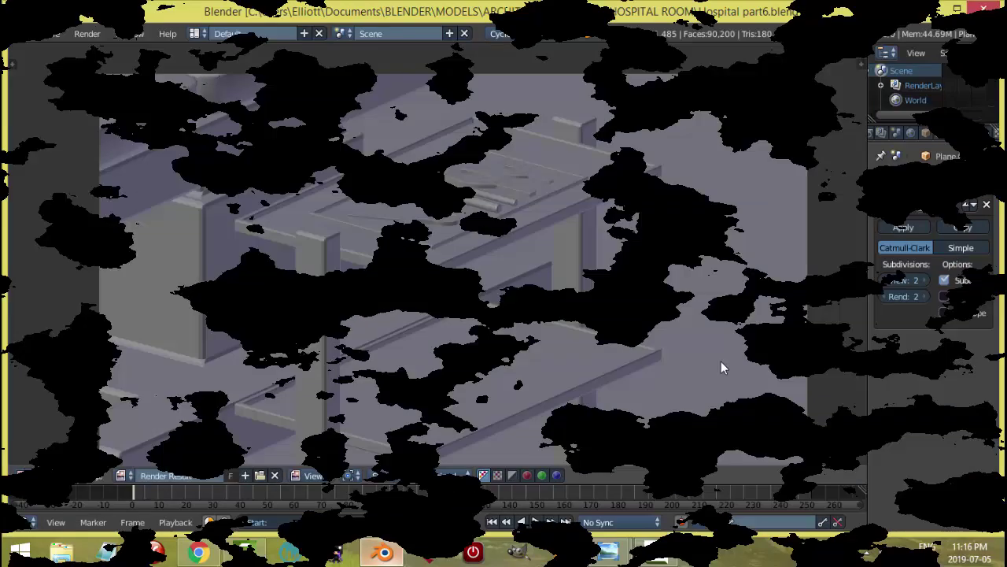